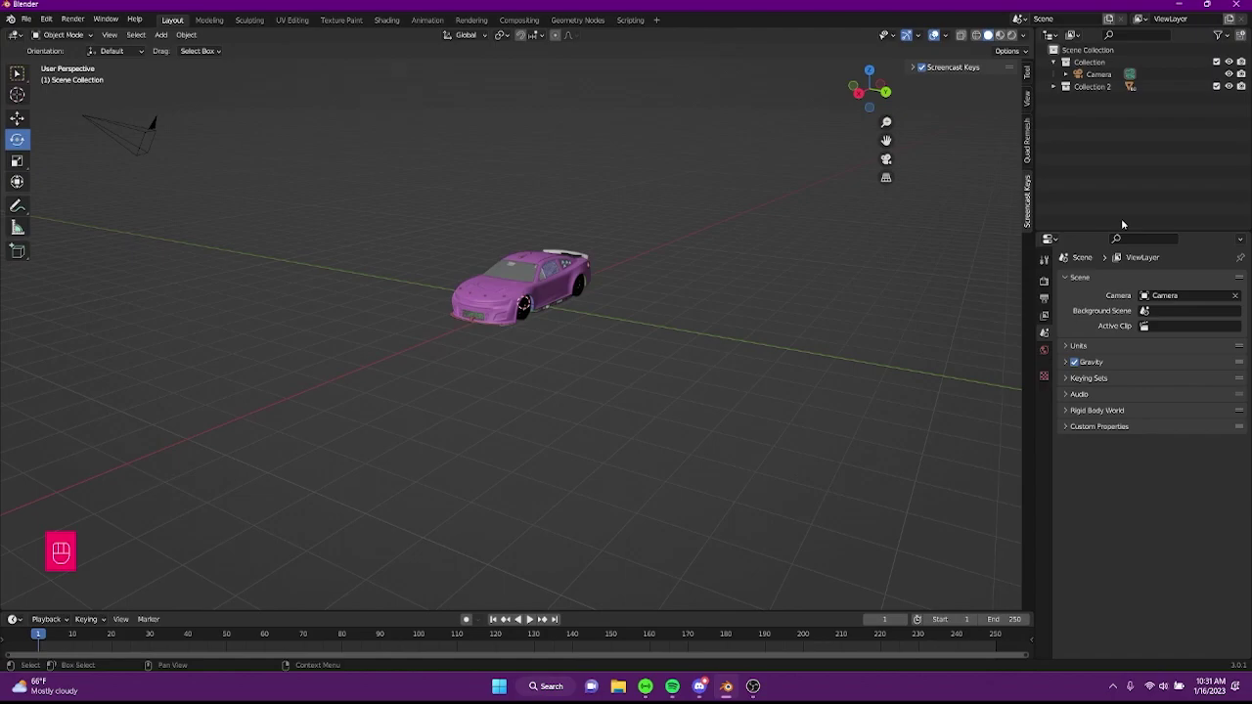
Zoom in and orbit around the car's hood and front end to inspect the body.
scroll("up", 3)
left_click_drag(551, 301, 680, 337)
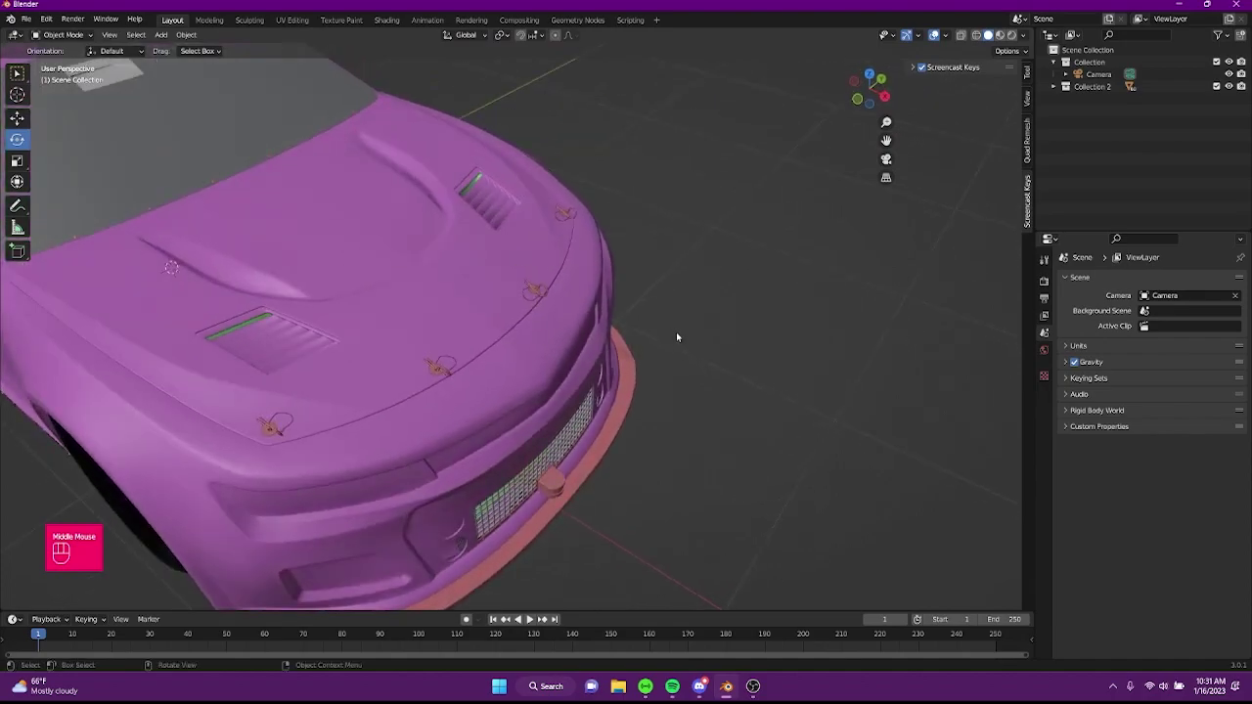
scroll("down", 3)
left_click_drag(384, 383, 583, 394)
left_click_drag(569, 434, 460, 380)
scroll("down", 3)
Orbit further around the car and frame the whole body from the front.
left_click_drag(537, 330, 437, 379)
left_click_drag(614, 376, 480, 414)
left_click_drag(490, 441, 561, 421)
left_click_drag(385, 422, 468, 423)
left_click_drag(441, 429, 434, 427)
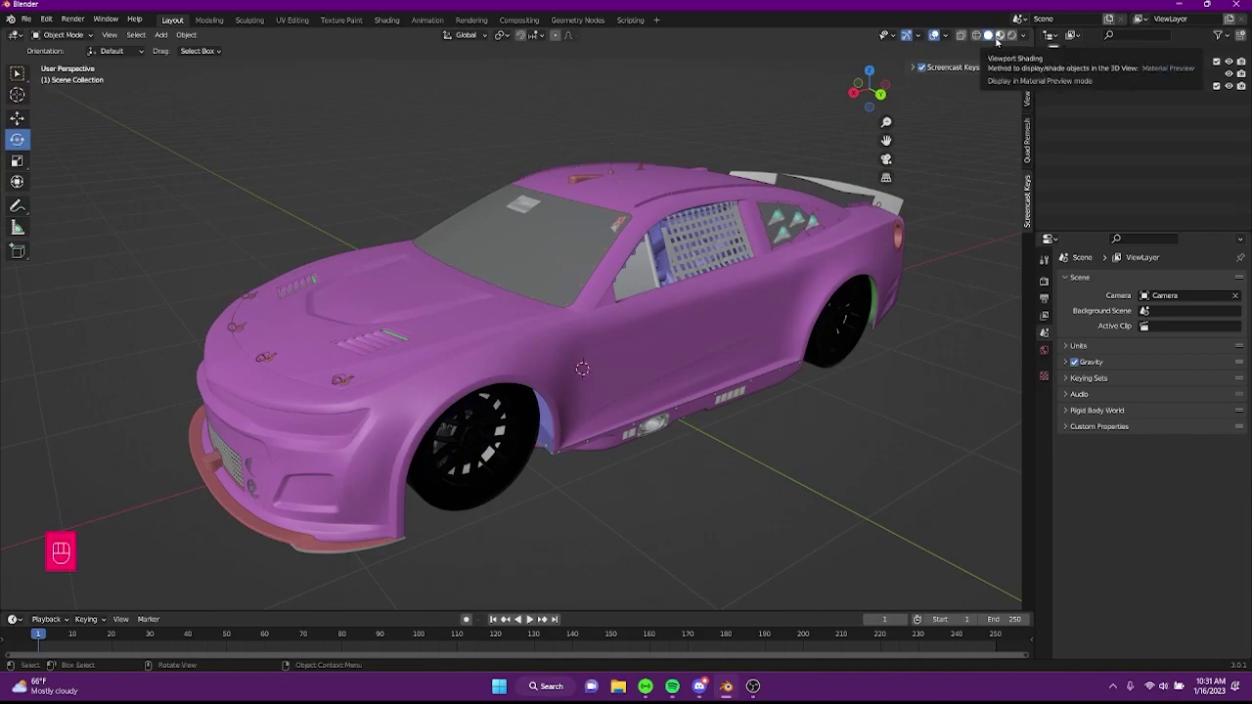
Select the car body and swap its material's Base Color image to Camaro22TEMP1.psd.
left_click_drag(979, 28, 677, 354)
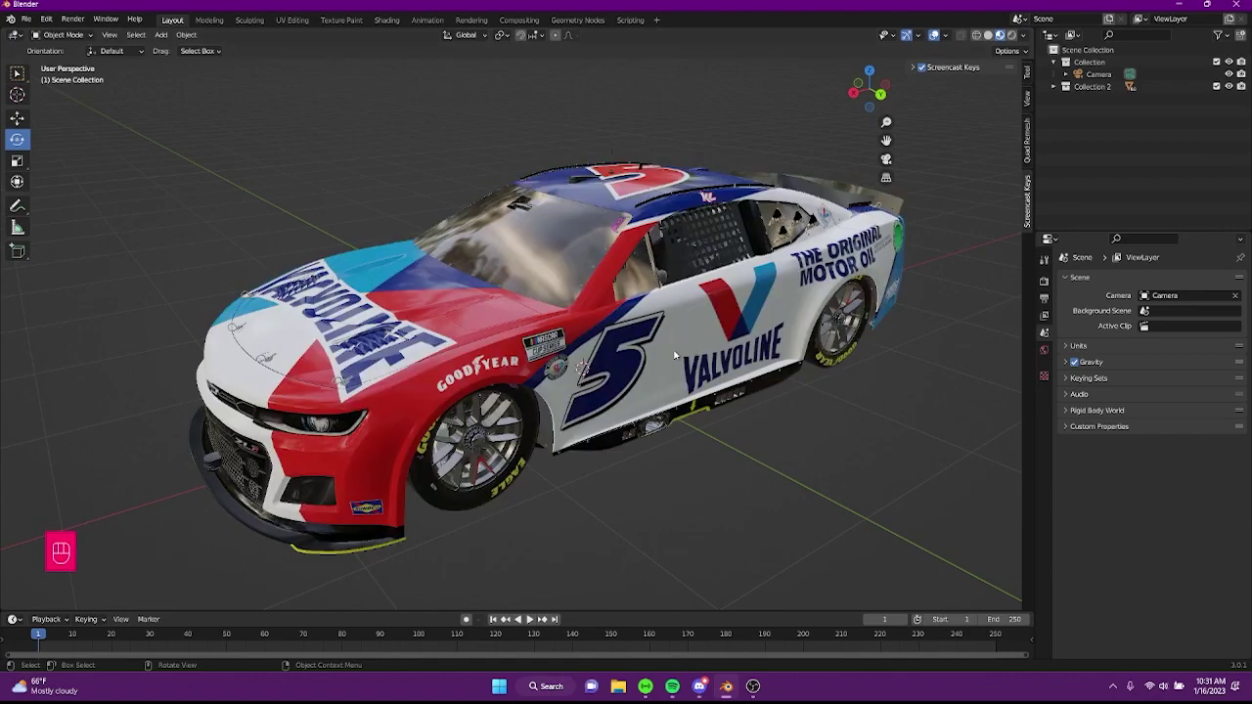
left_click(676, 354)
left_click(1040, 482)
left_click(1228, 475)
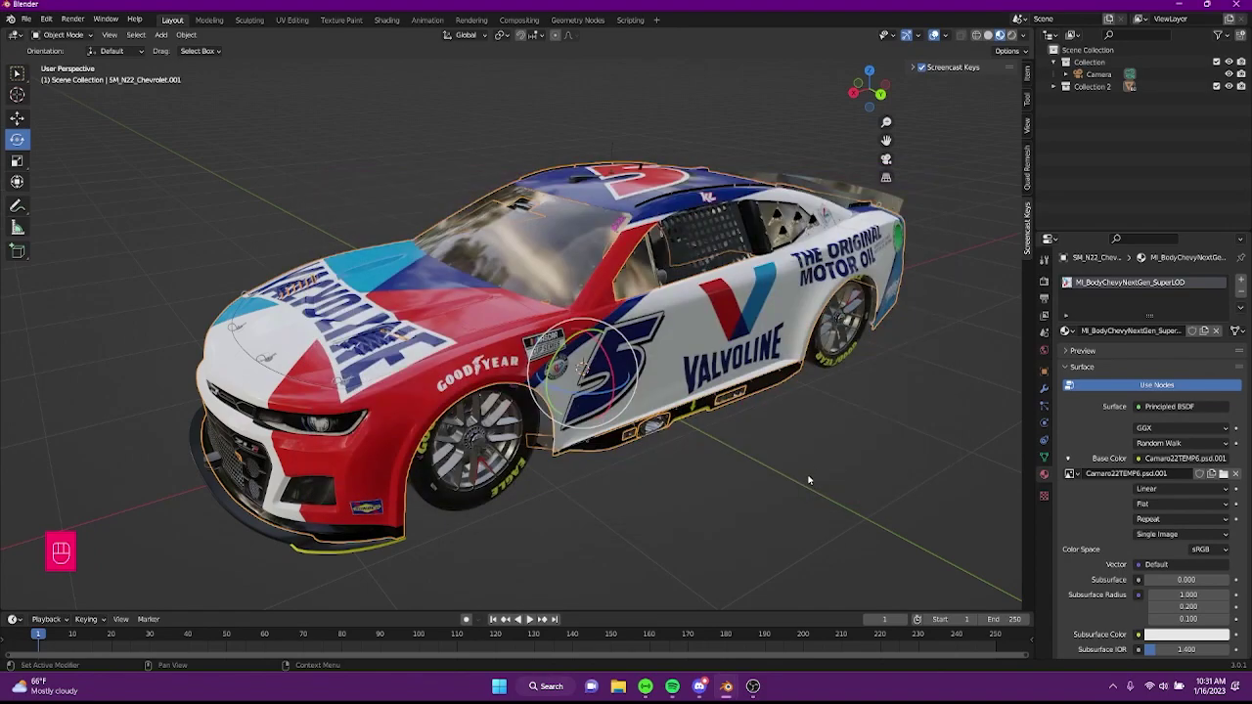
left_click_drag(583, 459, 566, 275)
left_click(566, 275)
Inspect the new number 13 livery from the side and deselect the car.
left_click_drag(630, 455, 477, 445)
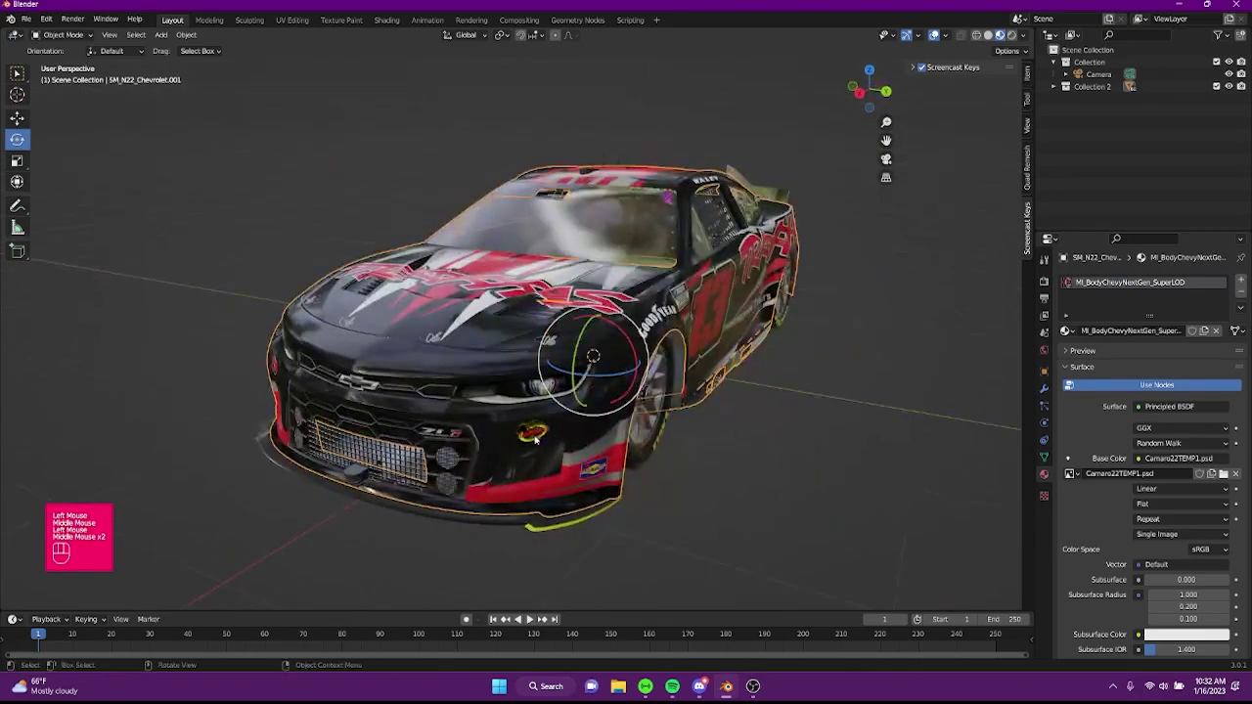
left_click(837, 480)
scroll("down", 3)
left_click_drag(641, 418, 574, 422)
scroll("down", 3)
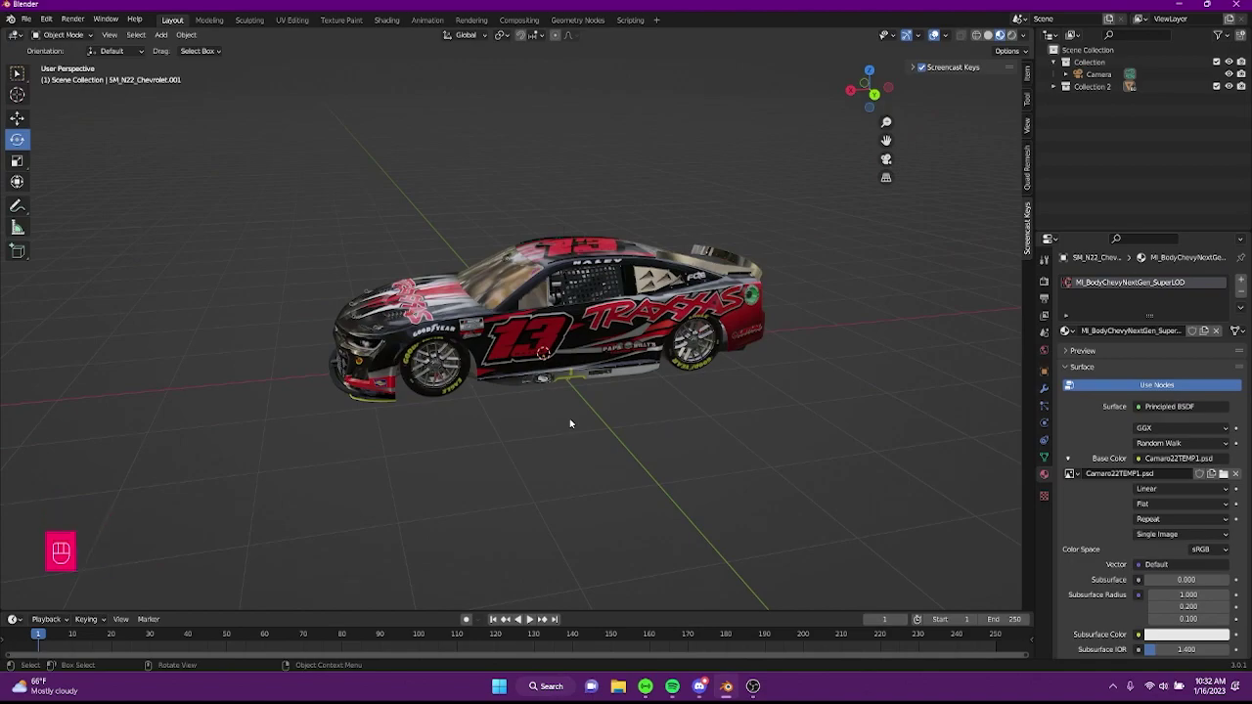
left_click(1075, 58)
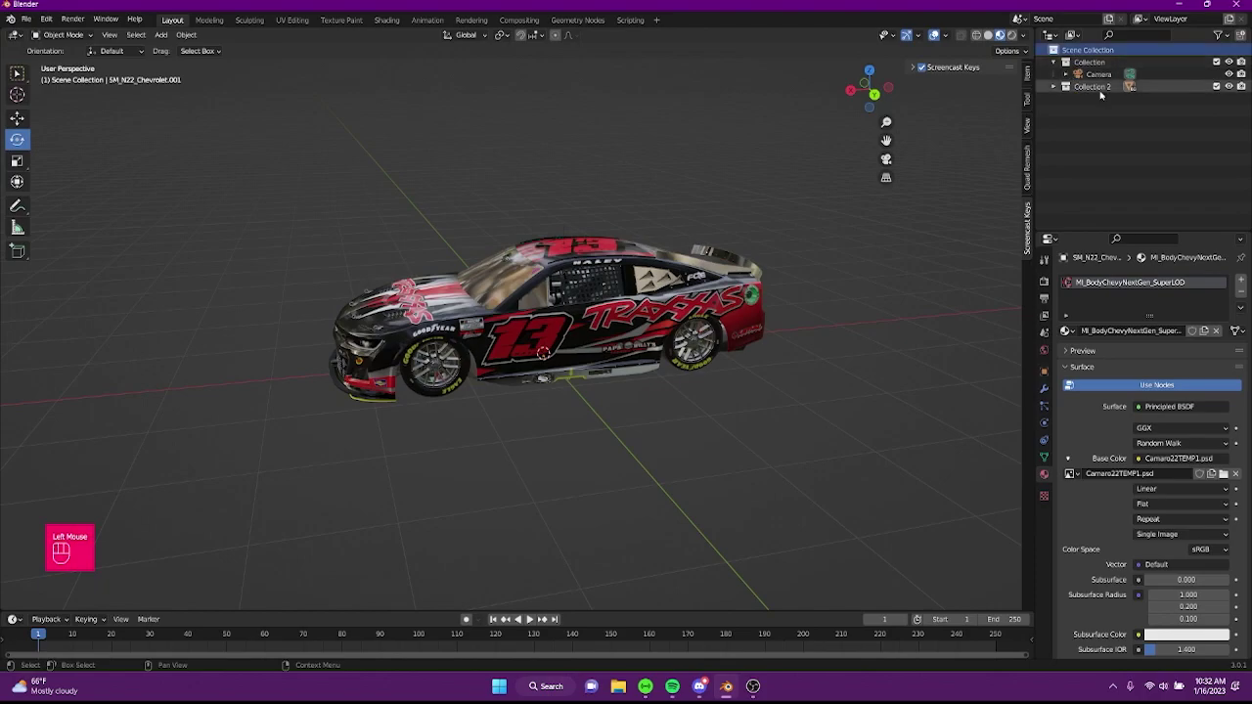
left_click(1087, 93)
left_click(1082, 55)
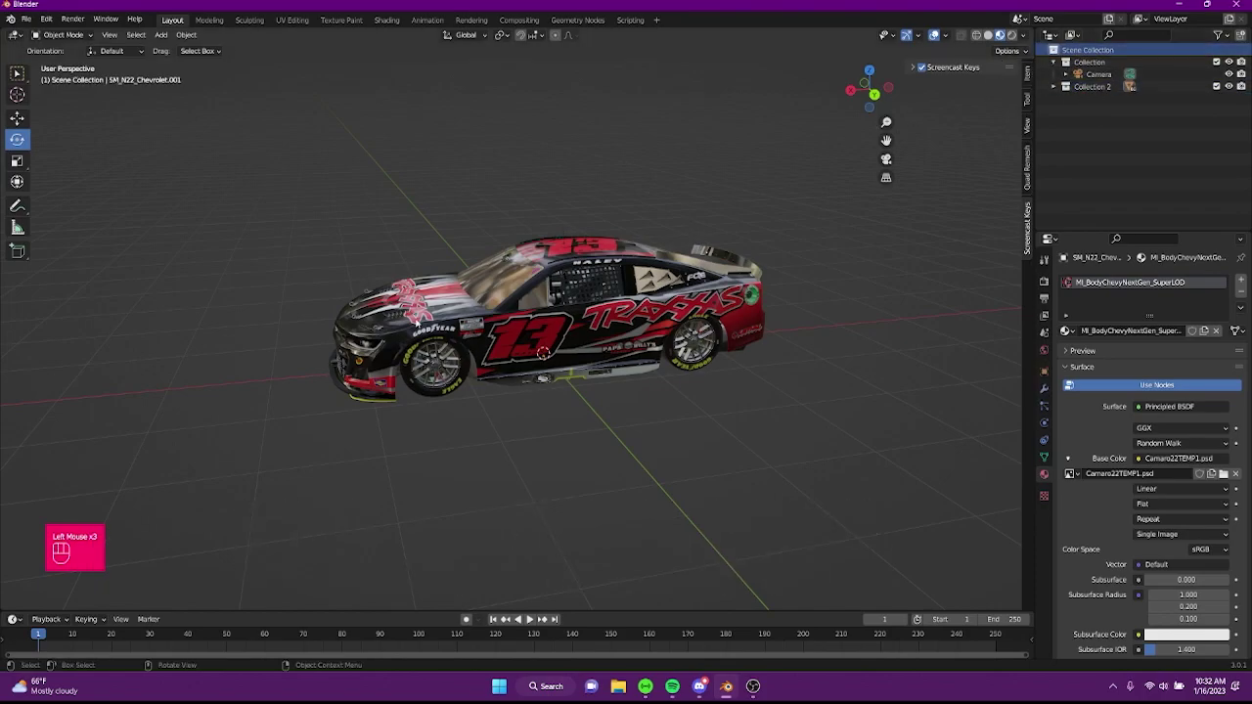
Add a mesh plane under the car and scale it up into a large ground.
left_click_drag(422, 351, 395, 367)
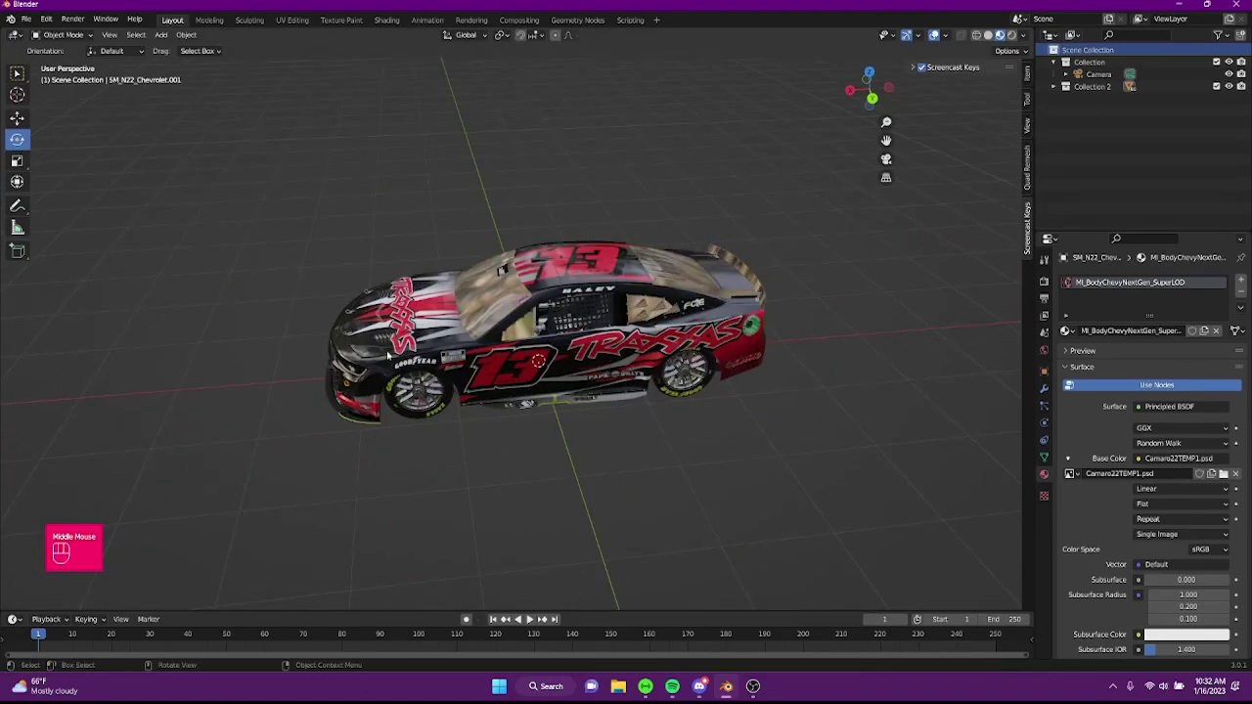
key("shift+a")
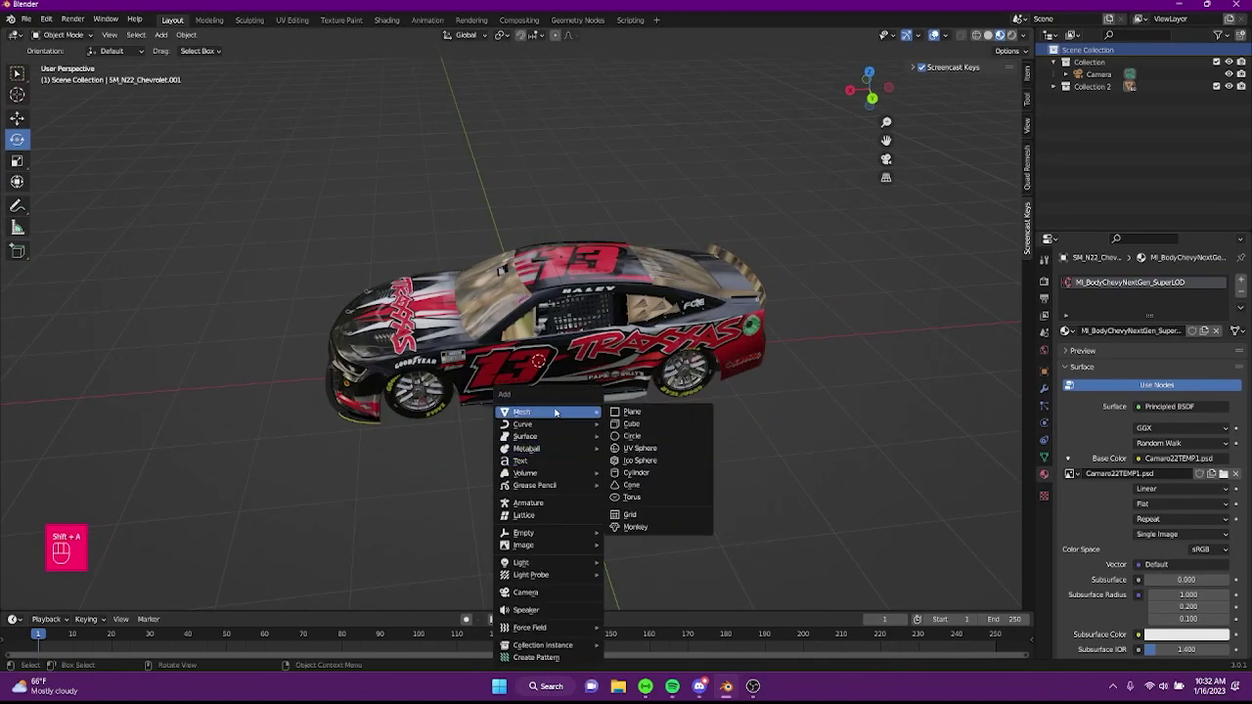
scroll("down", 3)
key("s")
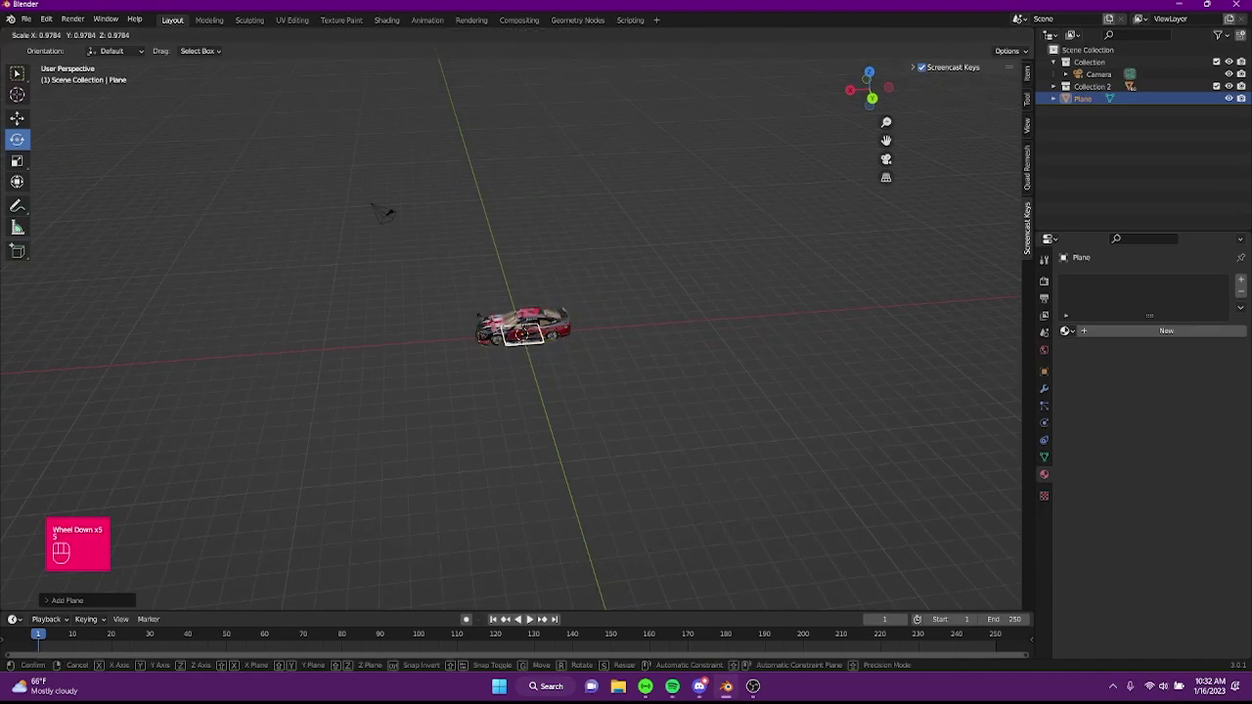
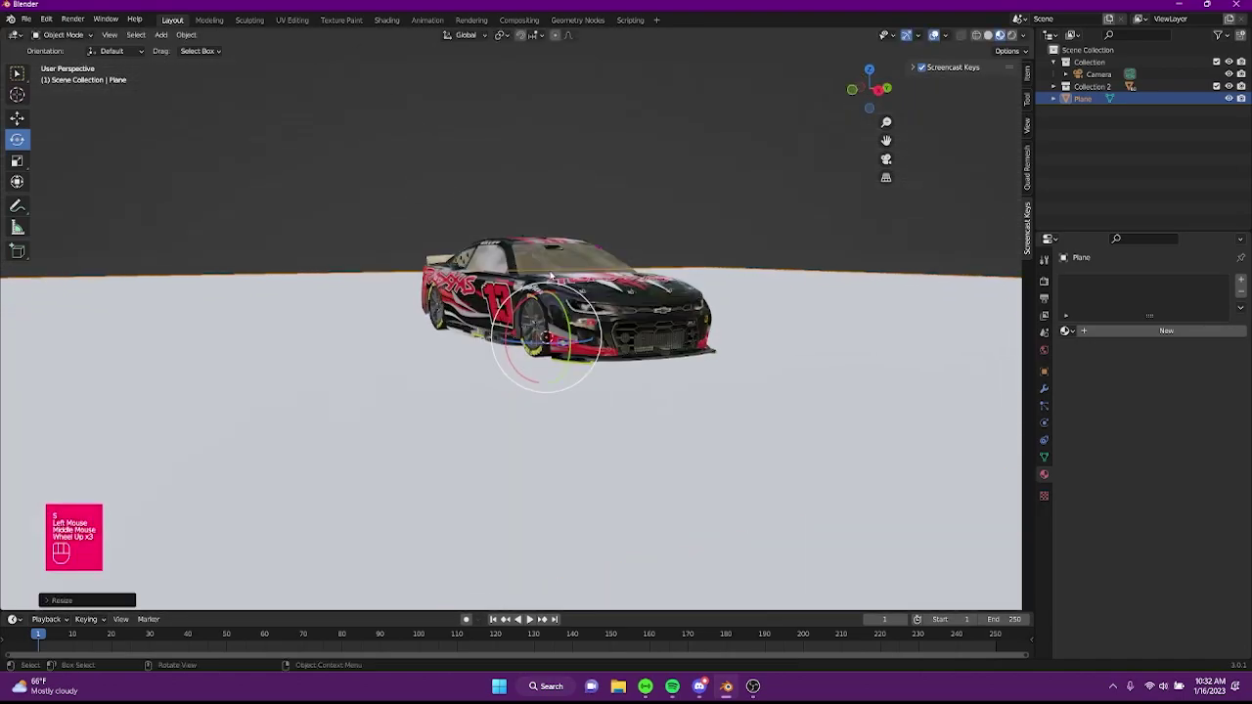
left_click_drag(565, 279, 442, 284)
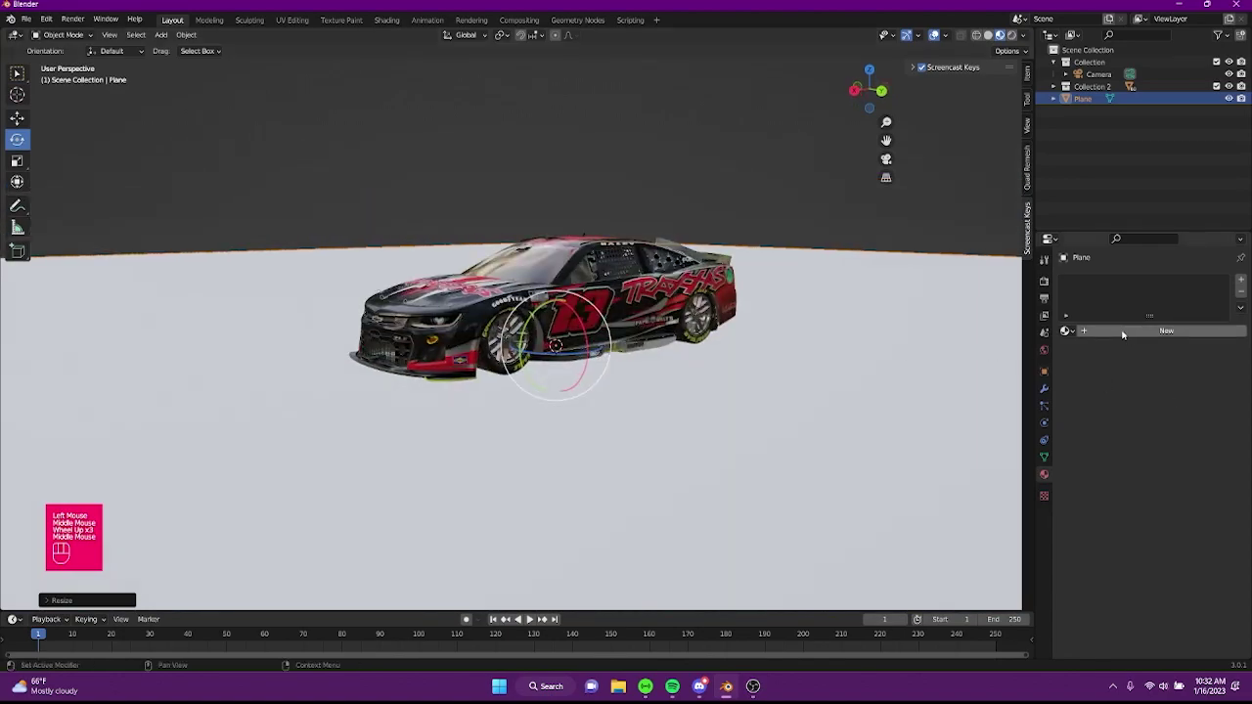
Give the plane a new material with base colour 808080, lower specular and higher roughness.
left_click(1124, 335)
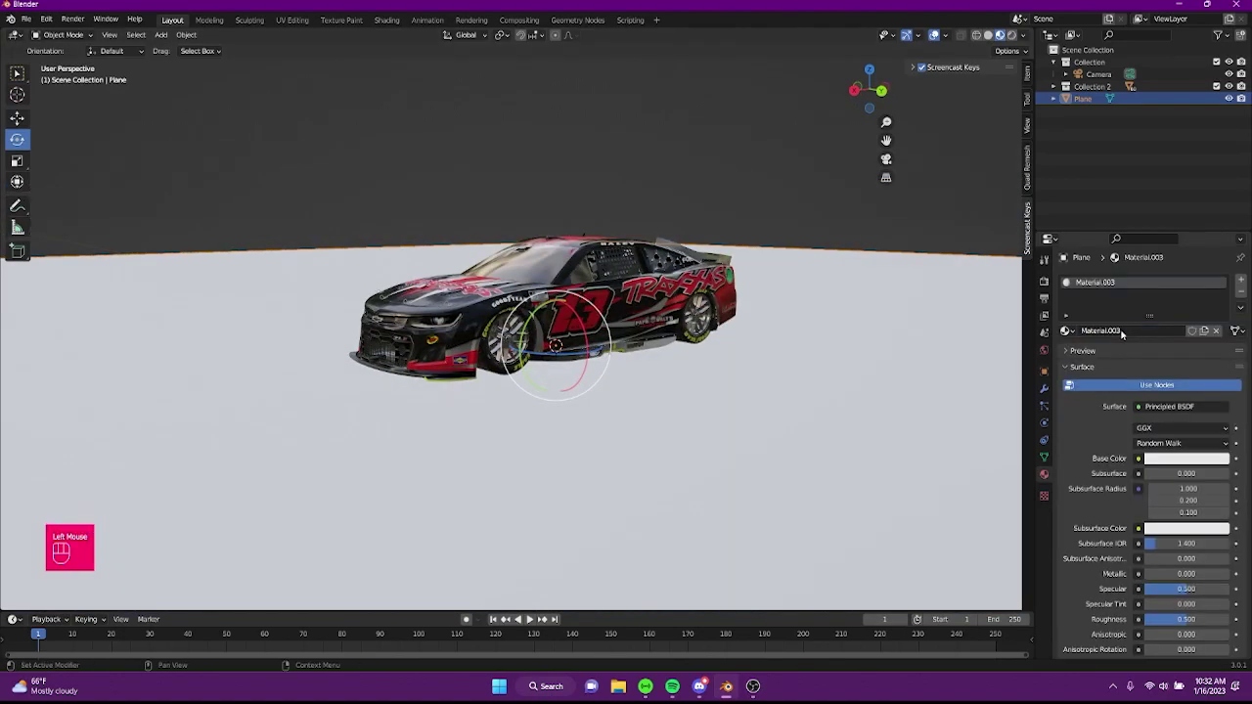
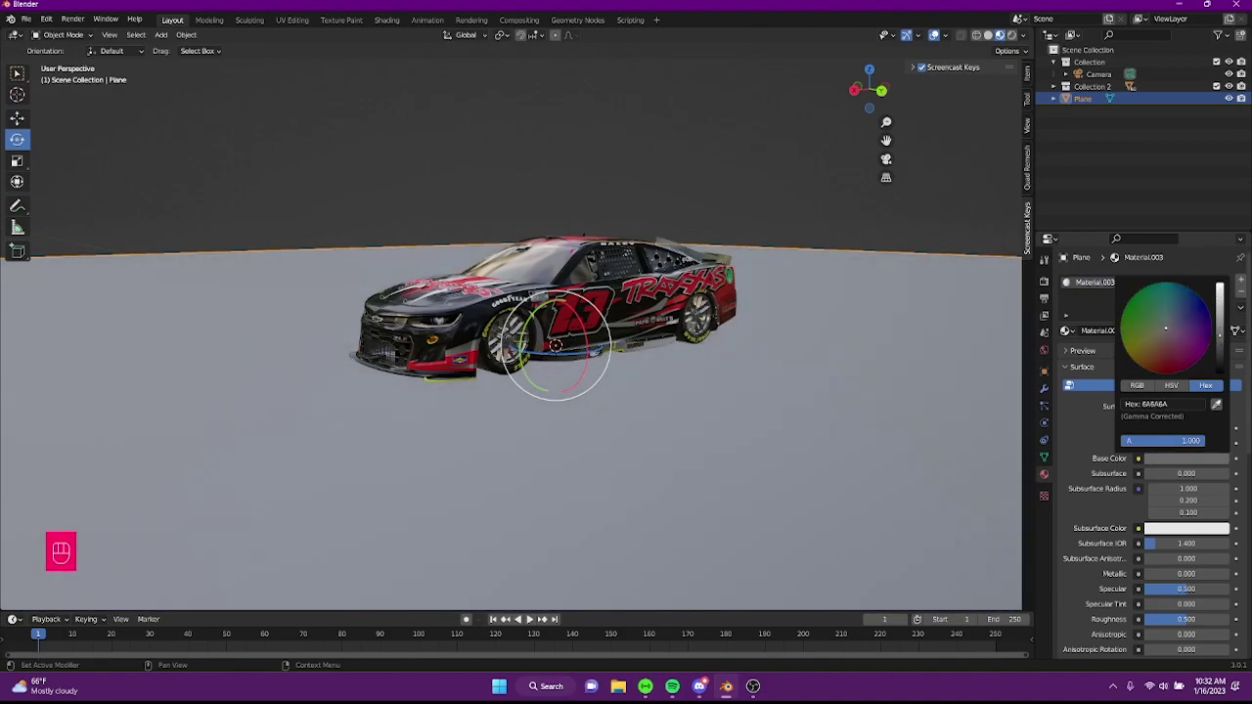
left_click_drag(705, 444, 777, 450)
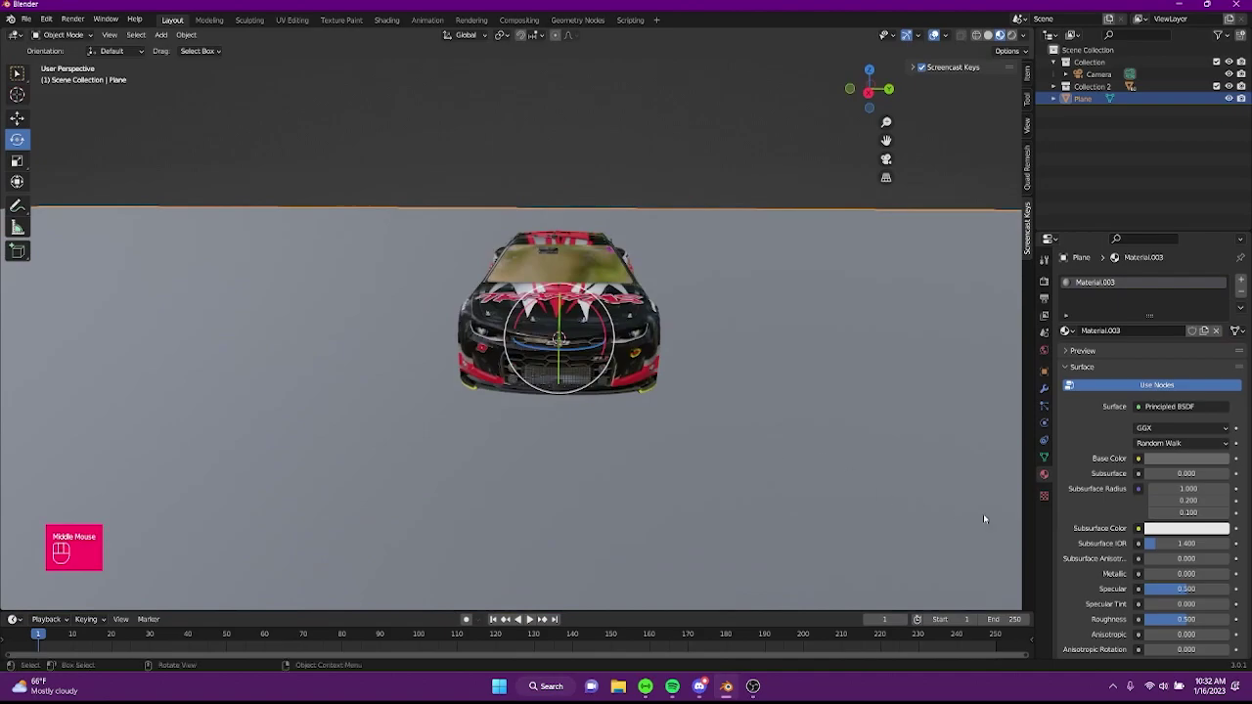
left_click(1165, 461)
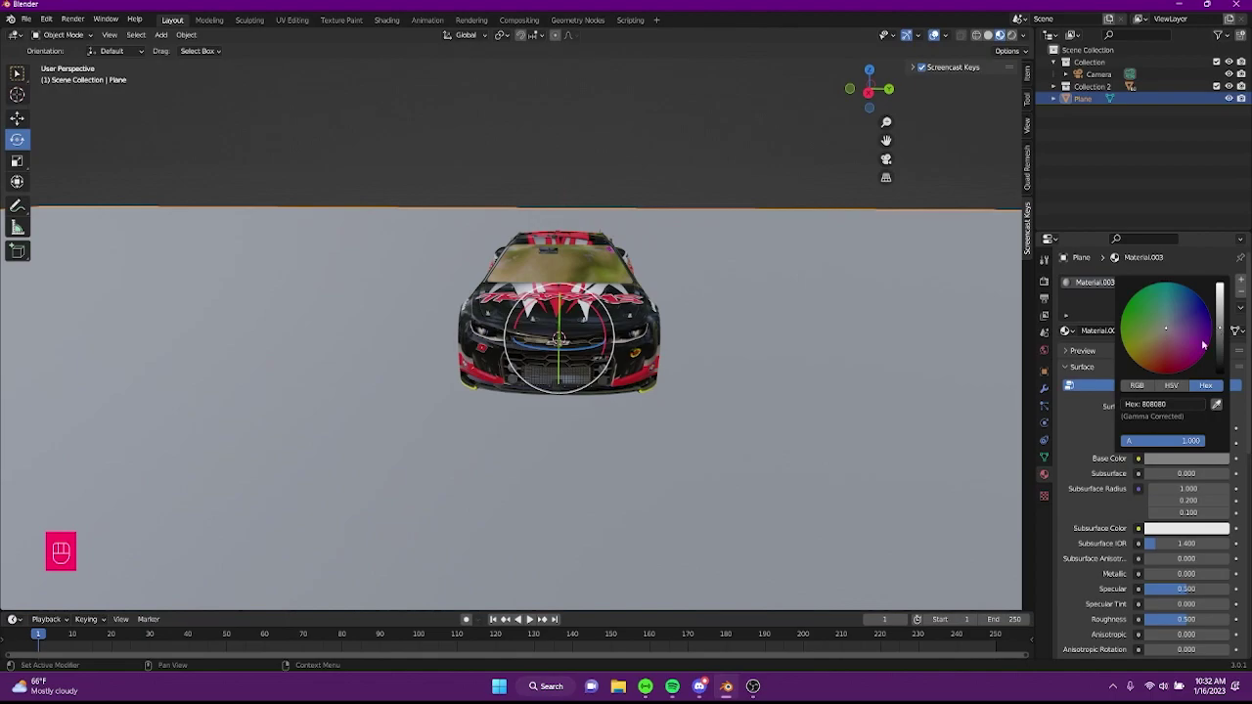
scroll("down", 3)
left_click_drag(1182, 514, 1165, 519)
left_click_drag(1185, 547, 1212, 543)
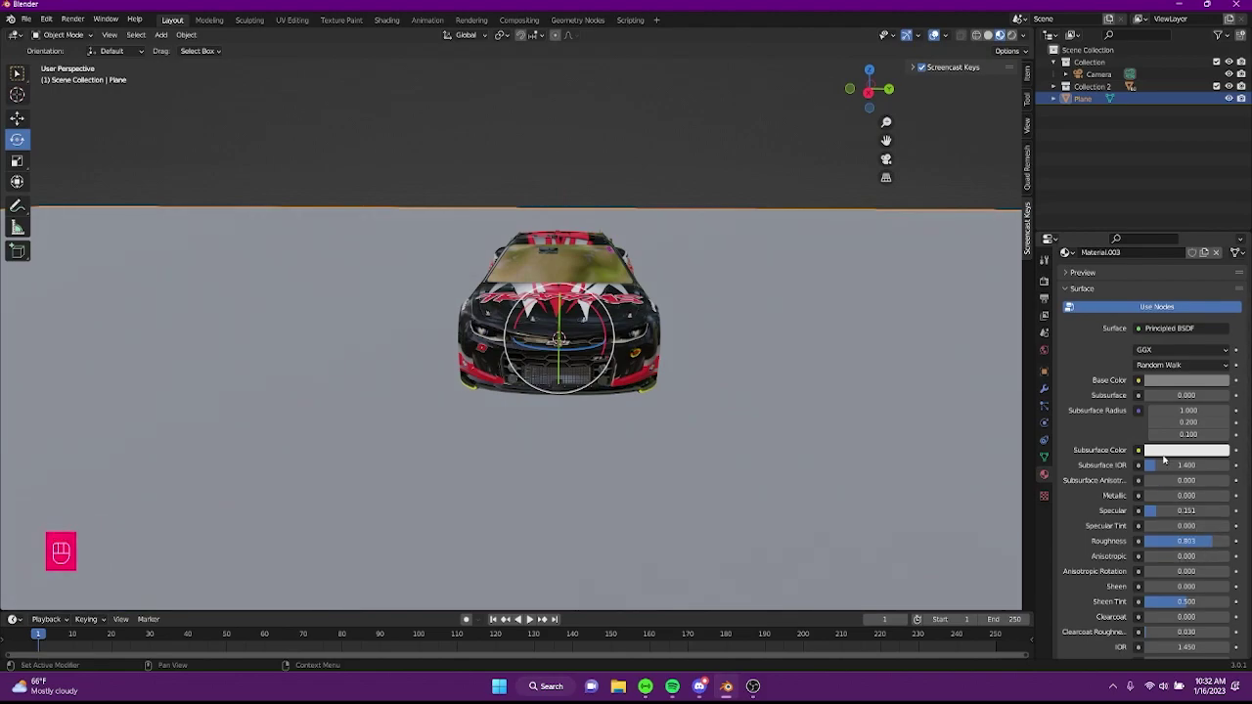
scroll("down", 3)
left_click_drag(749, 361, 667, 372)
left_click_drag(433, 341, 565, 347)
middle_click(881, 374)
left_click(432, 117)
left_click_drag(349, 326, 466, 336)
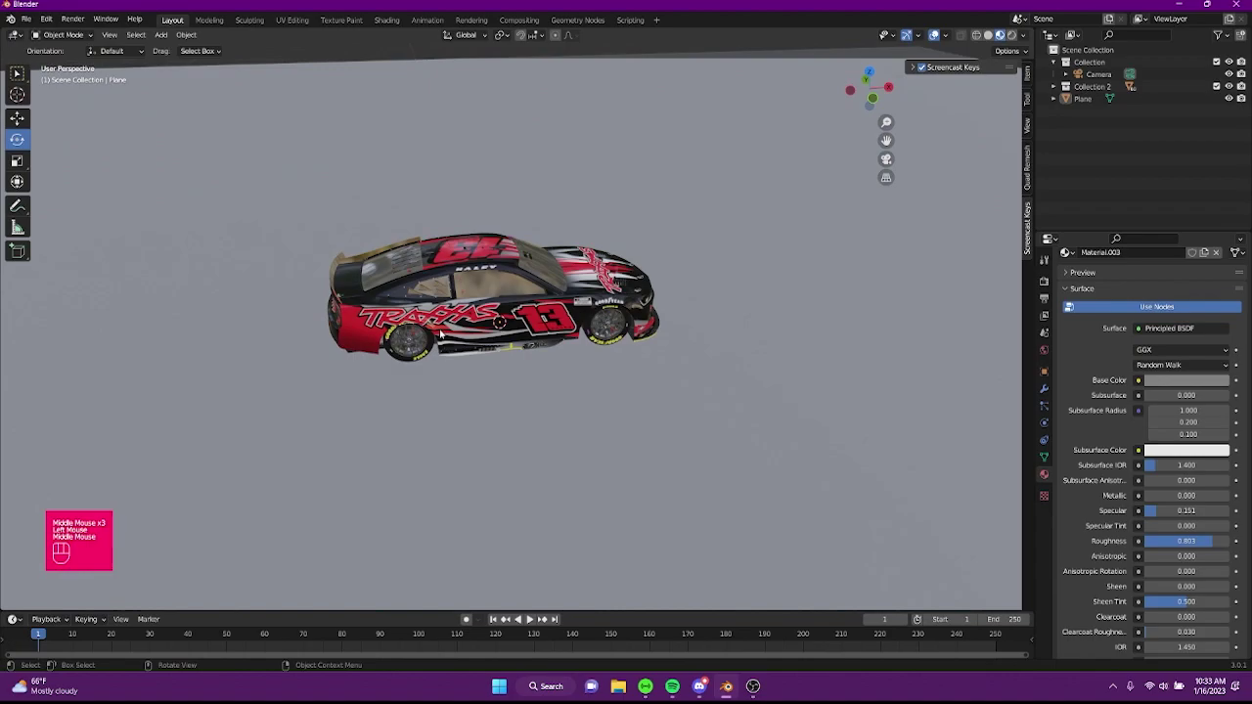
Enter the scene camera view, select the camera and enable Lock Camera to View.
left_click_drag(771, 393, 541, 370)
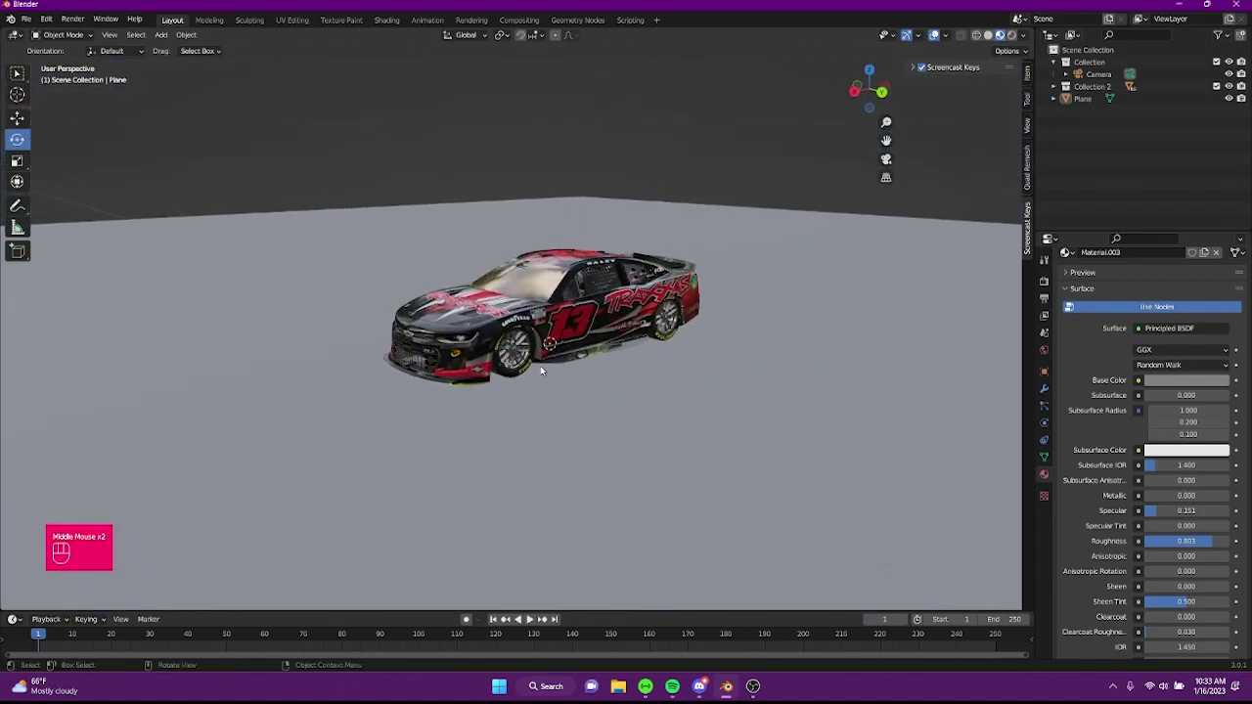
key("KP_0")
left_click(1059, 102)
left_click(1073, 76)
left_click(1093, 88)
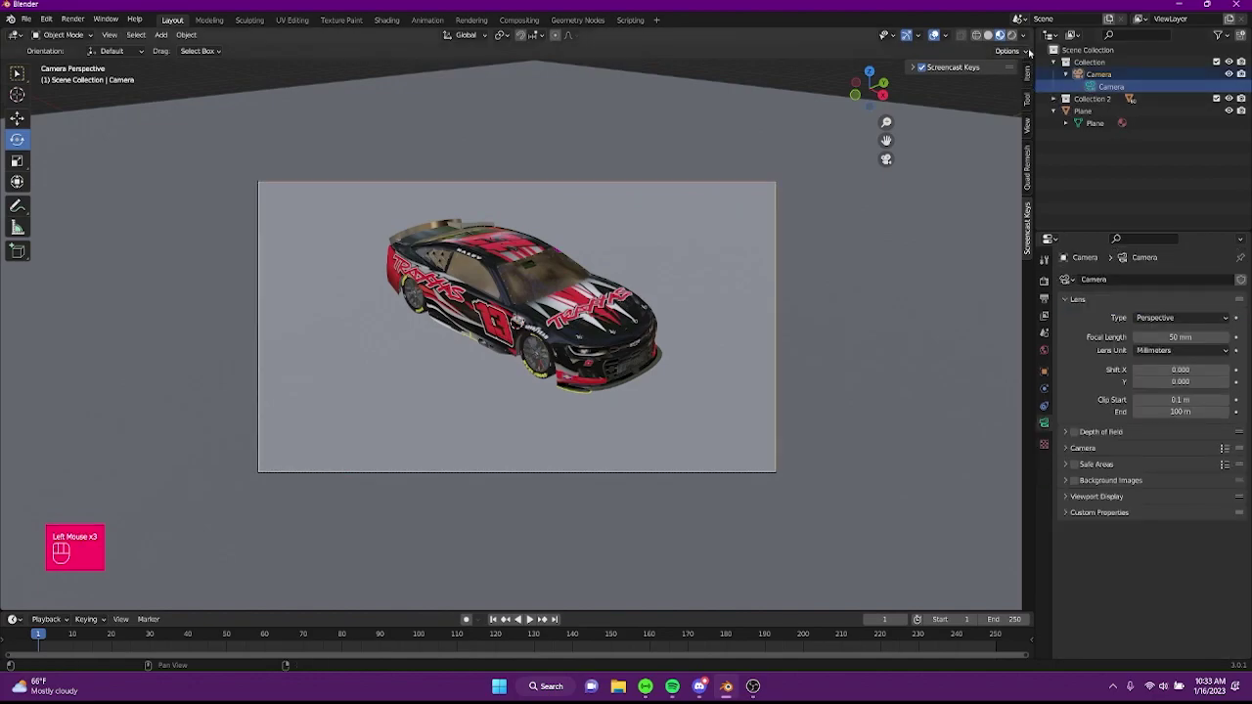
key("n")
key("n")
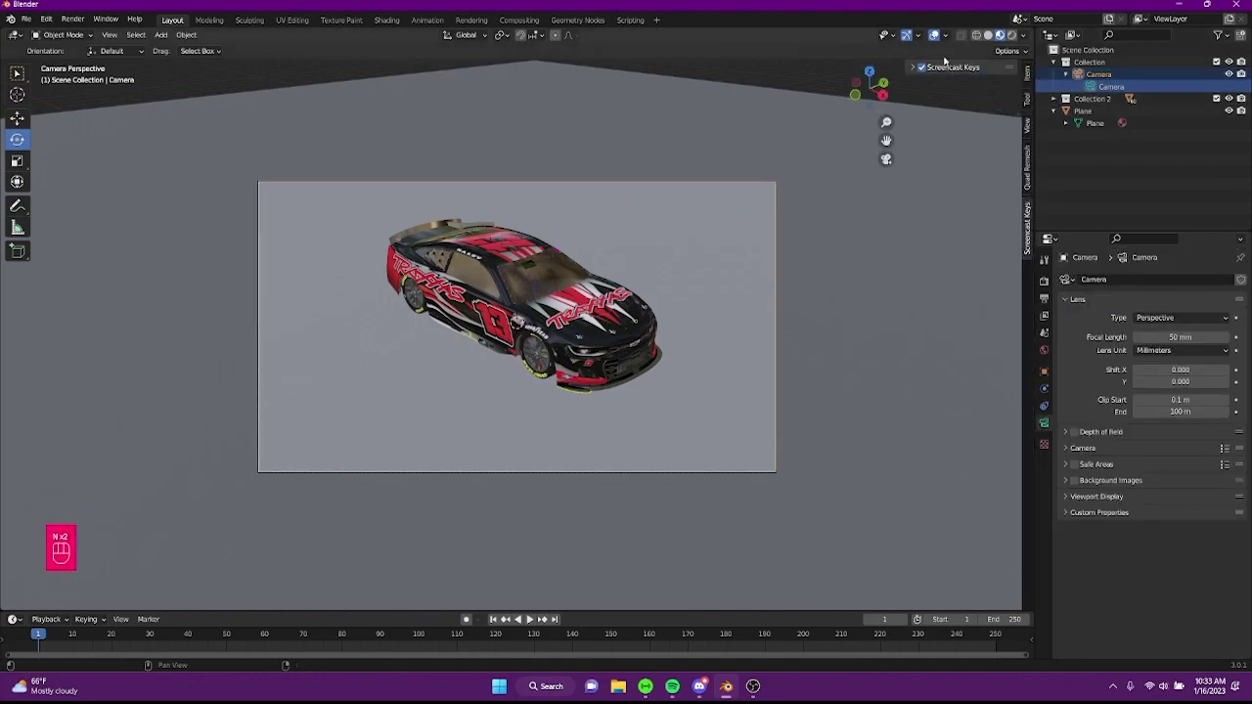
left_click(1031, 121)
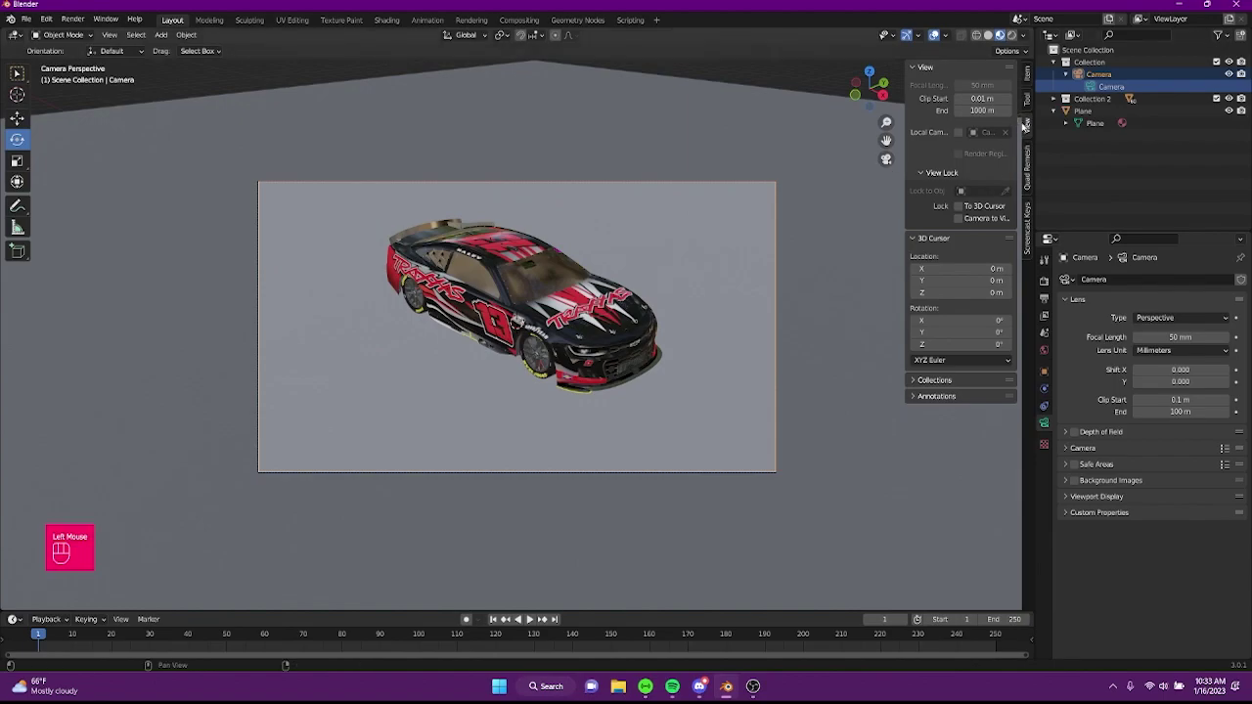
left_click(980, 220)
Move the locked camera around the car to a front three-quarter angle.
middle_click(611, 285)
left_click_drag(495, 283, 578, 291)
scroll("up", 3)
left_click_drag(632, 351, 600, 349)
left_click_drag(629, 343, 558, 330)
left_click_drag(589, 335, 676, 349)
middle_click(591, 348)
left_click_drag(596, 343, 638, 350)
left_click_drag(643, 330, 591, 343)
left_click_drag(473, 345, 457, 335)
left_click_drag(503, 347, 547, 337)
left_click_drag(540, 341, 555, 350)
Bring the camera closer so the car fills the frame and fix its placement.
middle_click(562, 357)
scroll("up", 3)
middle_click(566, 357)
scroll("up", 3)
left_click_drag(555, 348, 549, 348)
left_click(976, 226)
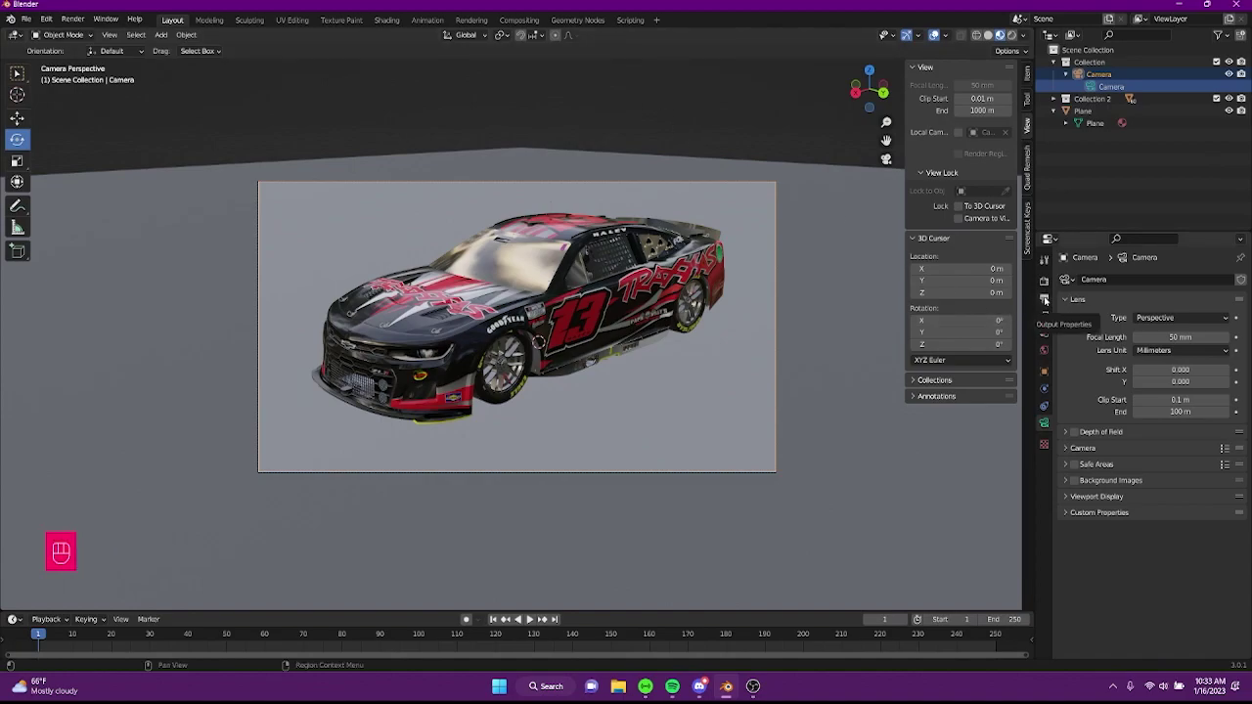
Set the Cycles render device to GPU compute.
left_click(1048, 300)
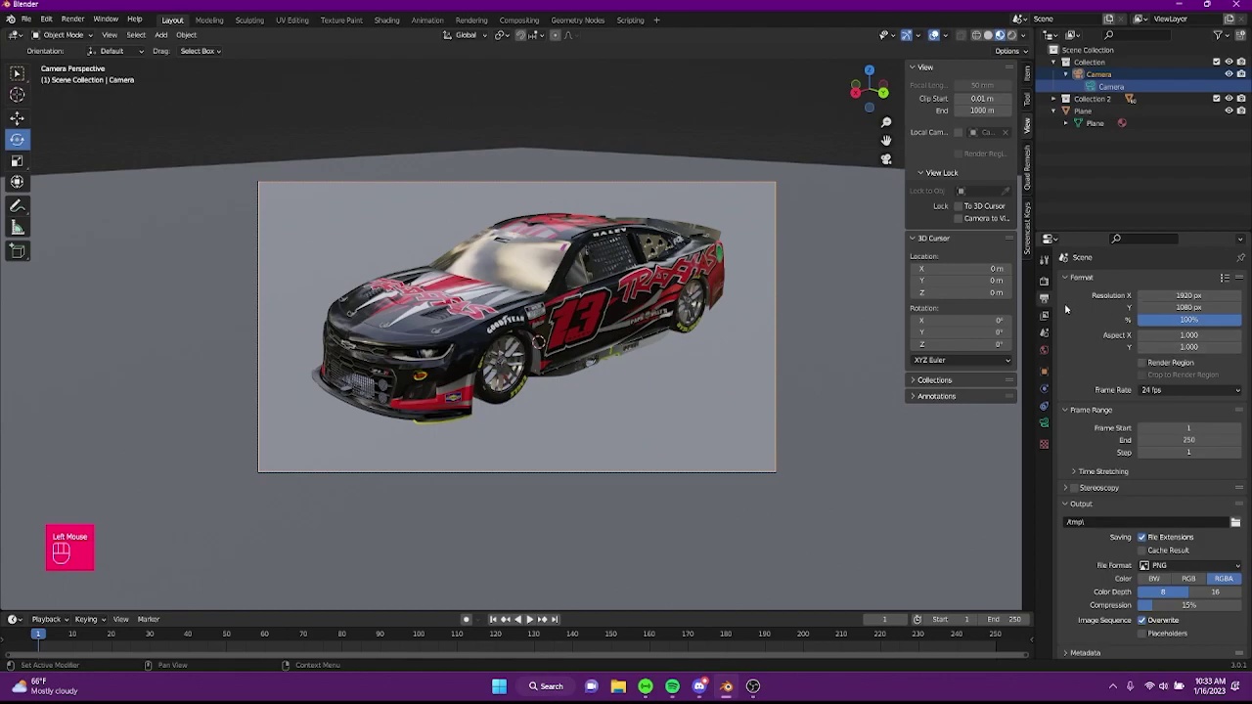
left_click(1043, 286)
left_click_drag(1148, 286, 1079, 320)
left_click_drag(1162, 284, 1154, 326)
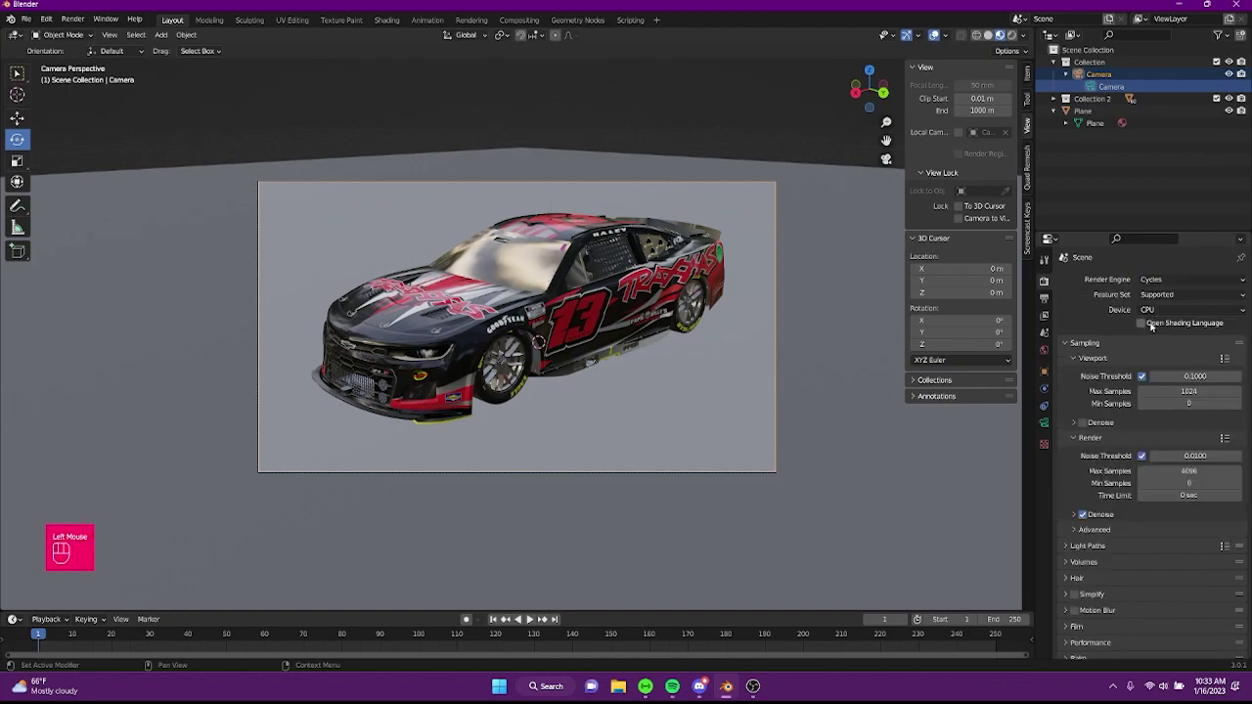
left_click_drag(1148, 305, 1155, 343)
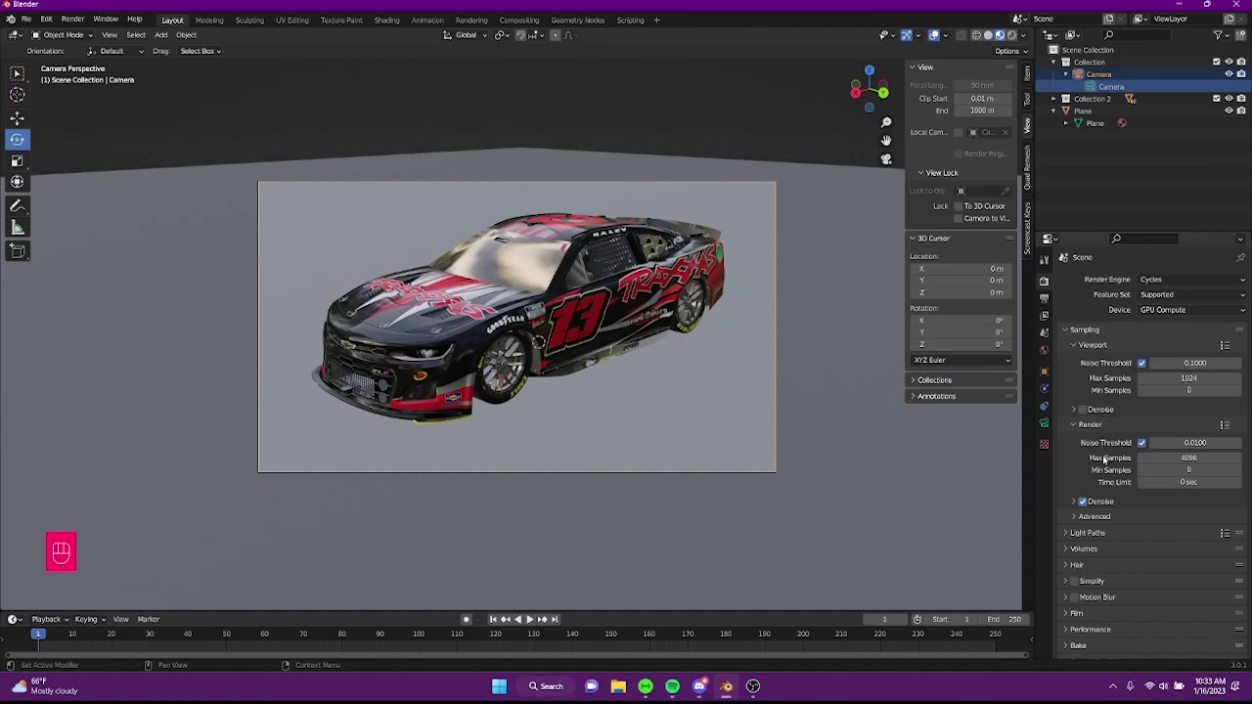
Expand Color Management, try the None look and restore High Contrast.
scroll("down", 3)
left_click(1073, 574)
scroll("down", 3)
left_click(1064, 450)
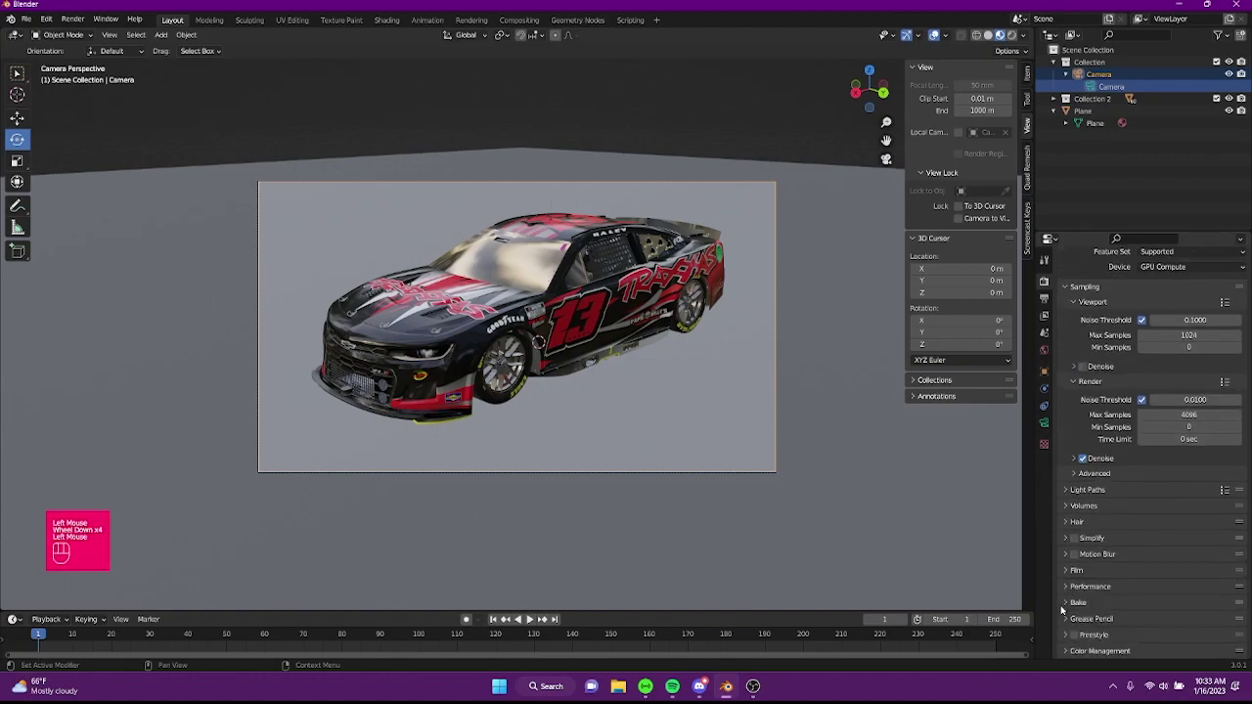
left_click(1059, 659)
scroll("down", 3)
scroll("down", 3)
left_click_drag(1161, 593, 1165, 551)
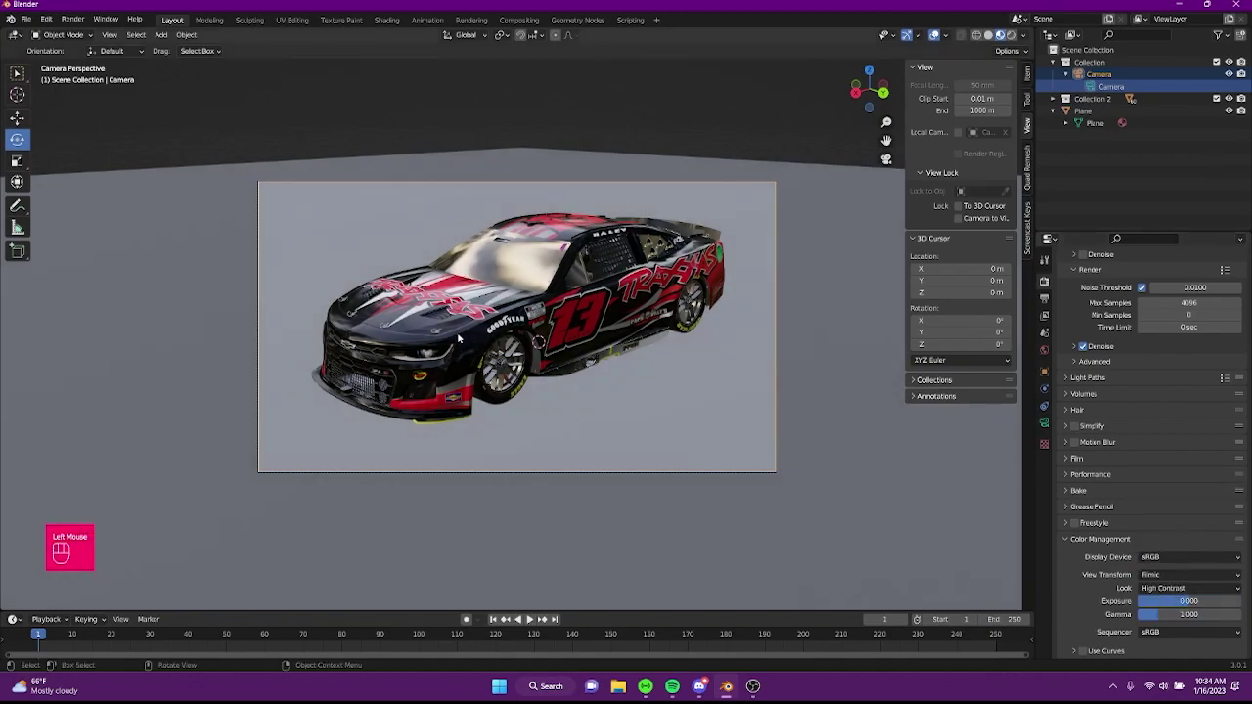
left_click_drag(1164, 593, 1150, 581)
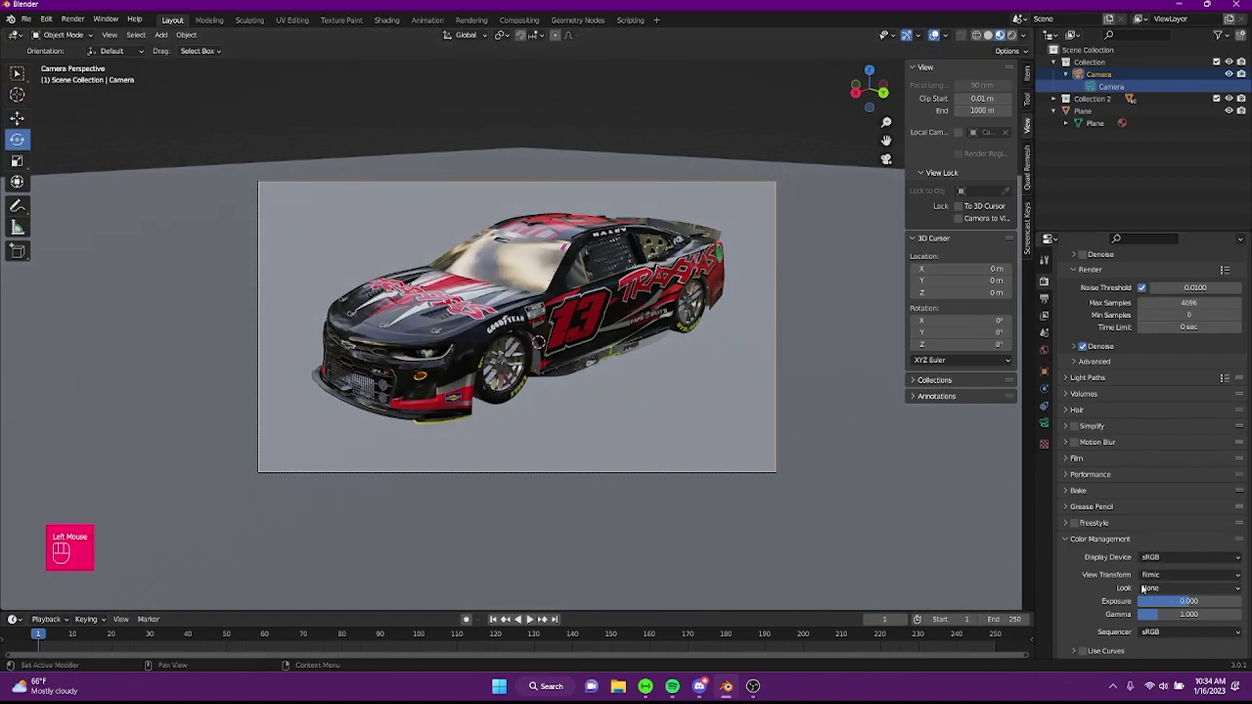
left_click_drag(1156, 595, 1160, 550)
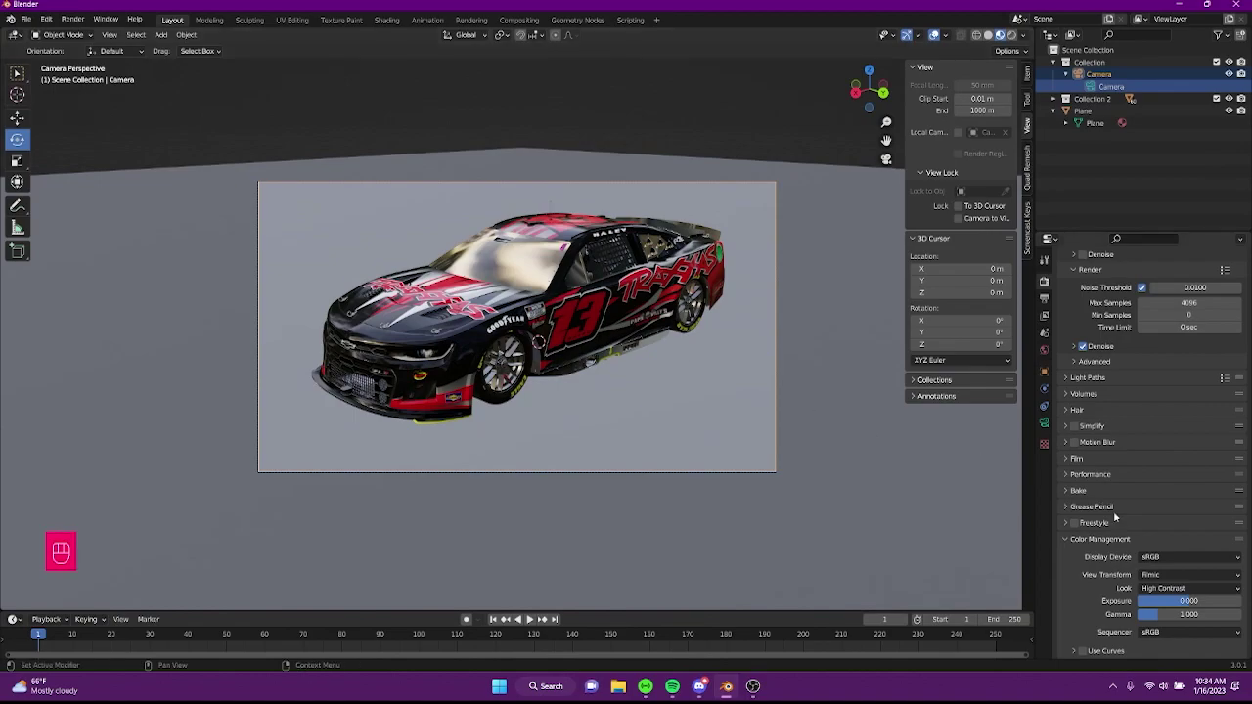
Expand the render Denoise options and orbit out of the camera view.
scroll("up", 3)
left_click(1071, 506)
scroll("up", 3)
scroll("down", 3)
left_click_drag(1162, 459, 1163, 476)
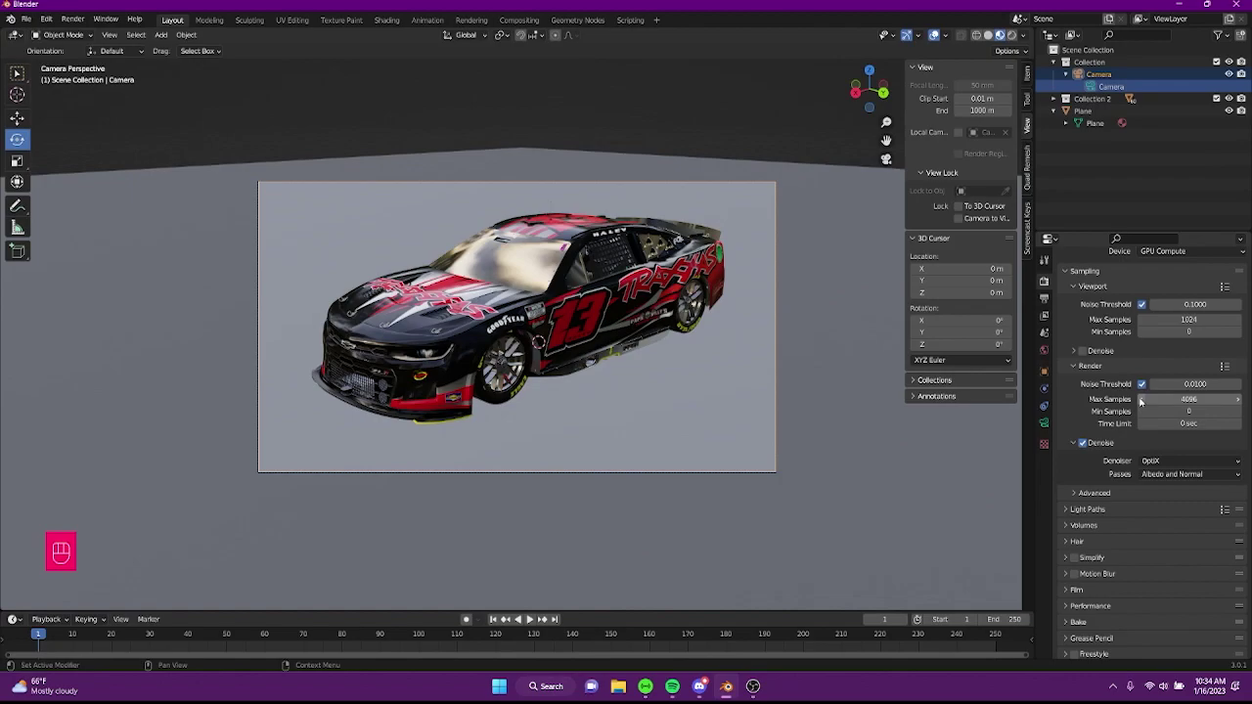
left_click_drag(441, 322, 586, 321)
Add a UV sphere into the Scene Collection at the origin.
left_click(1112, 54)
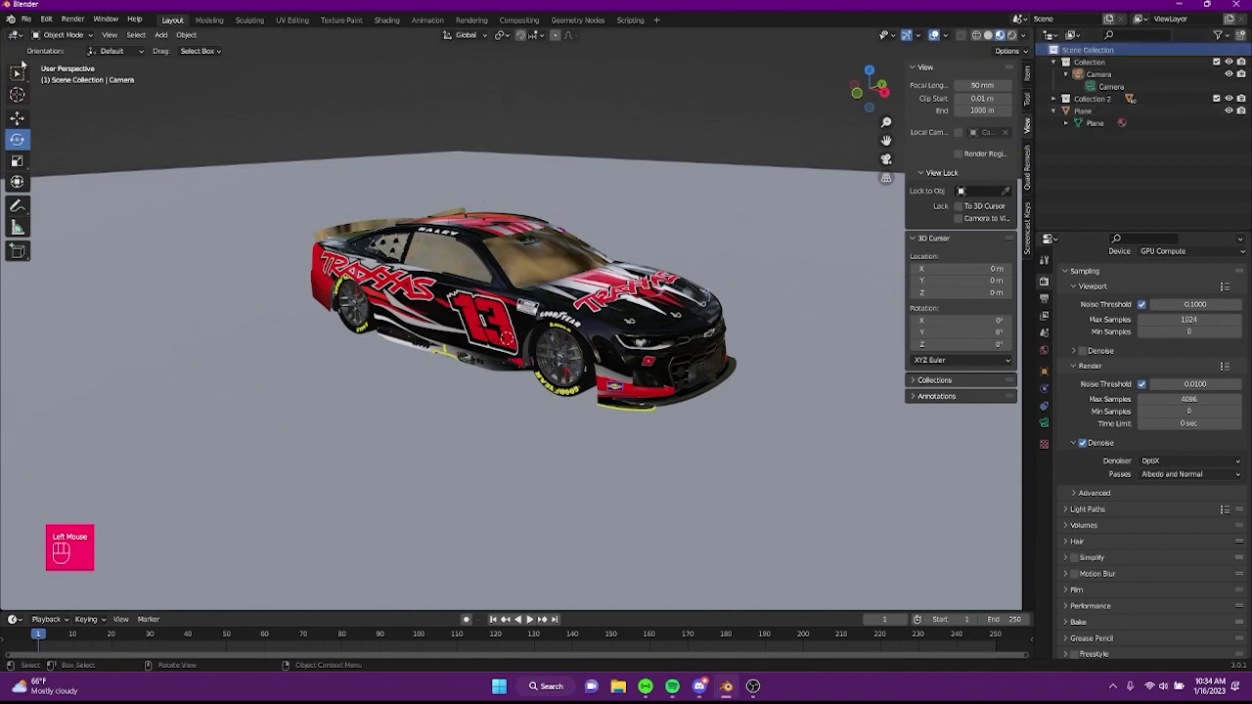
key("shift+a")
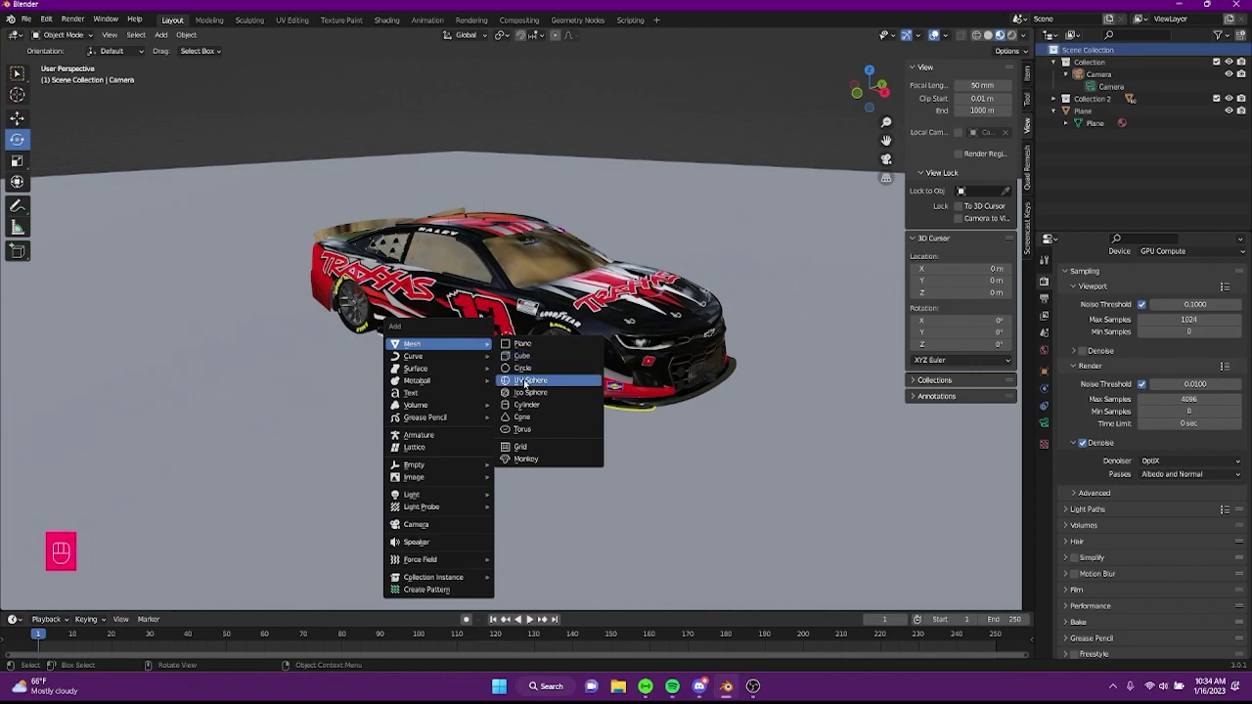
left_click(23, 119)
left_click_drag(506, 298, 664, 218)
left_click_drag(697, 260, 520, 245)
scroll("up", 3)
scroll("down", 3)
From a side view, scale the sphere up about five times to enclose the car.
left_click(877, 95)
scroll("down", 3)
scroll("up", 3)
scroll("up", 3)
left_click_drag(596, 240, 580, 339)
scroll("up", 3)
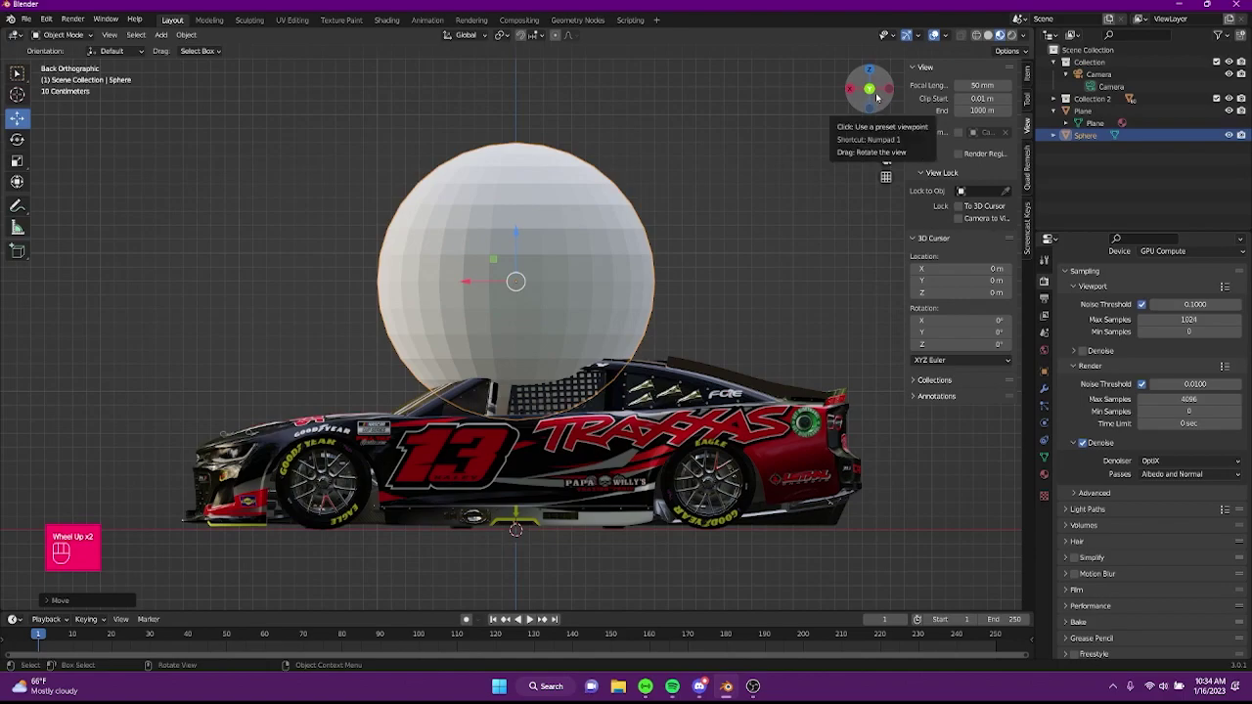
scroll("down", 3)
key("s")
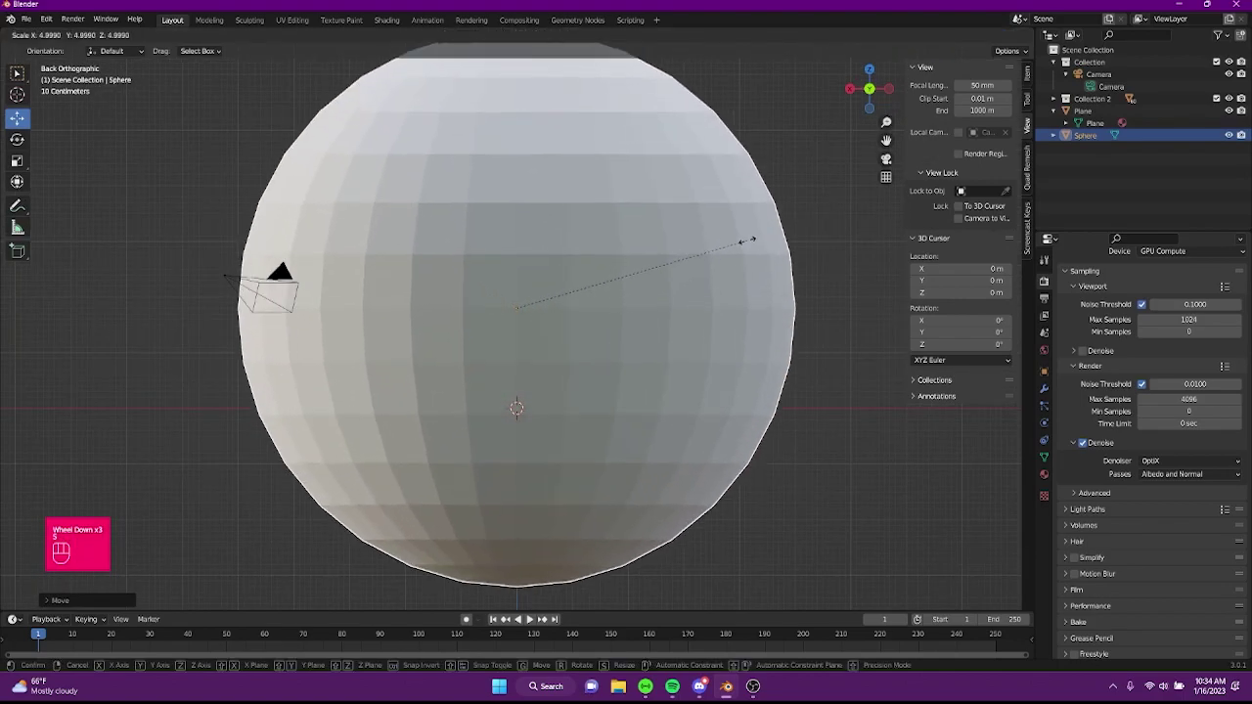
left_click(781, 239)
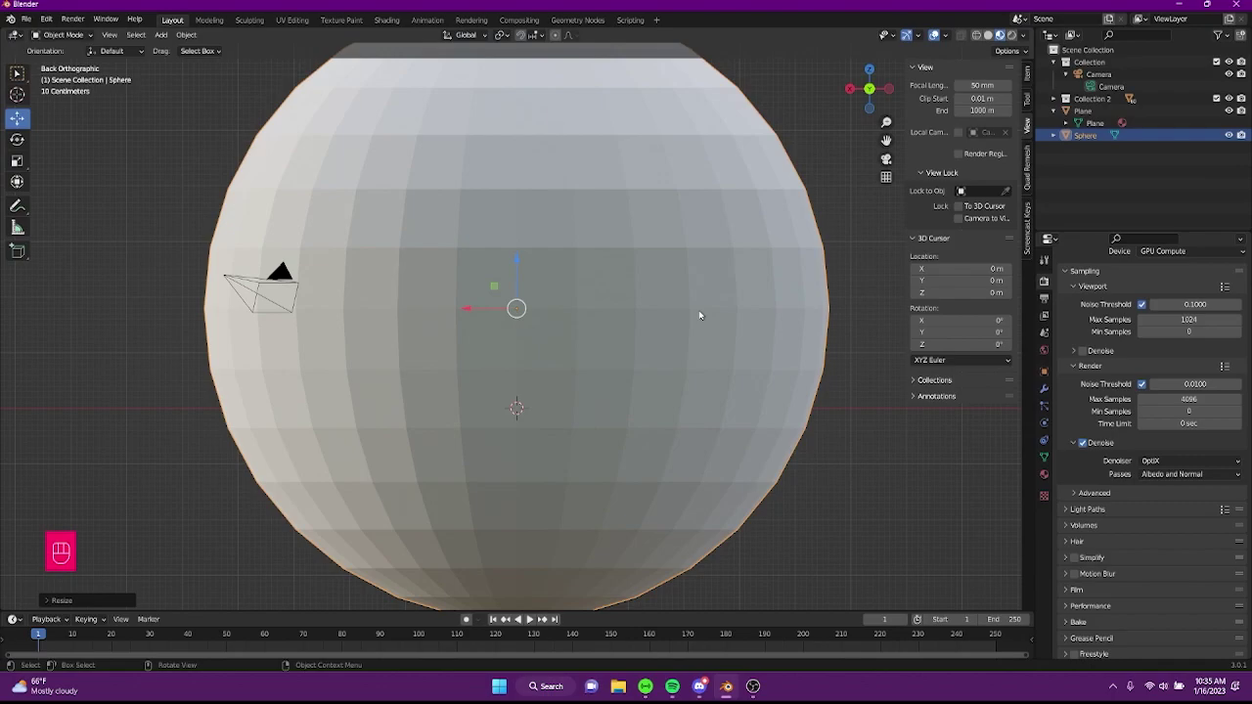
View the large sphere from the side and enter Edit Mode on its mesh.
left_click_drag(476, 413, 665, 428)
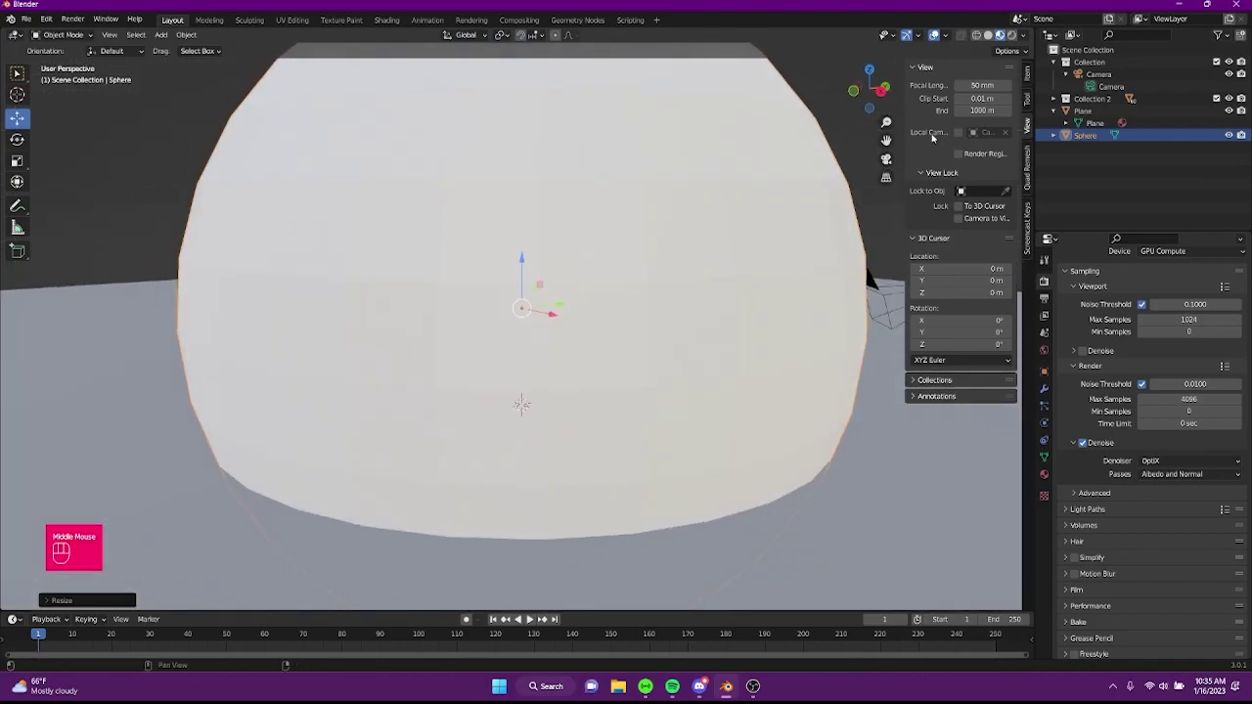
left_click(889, 99)
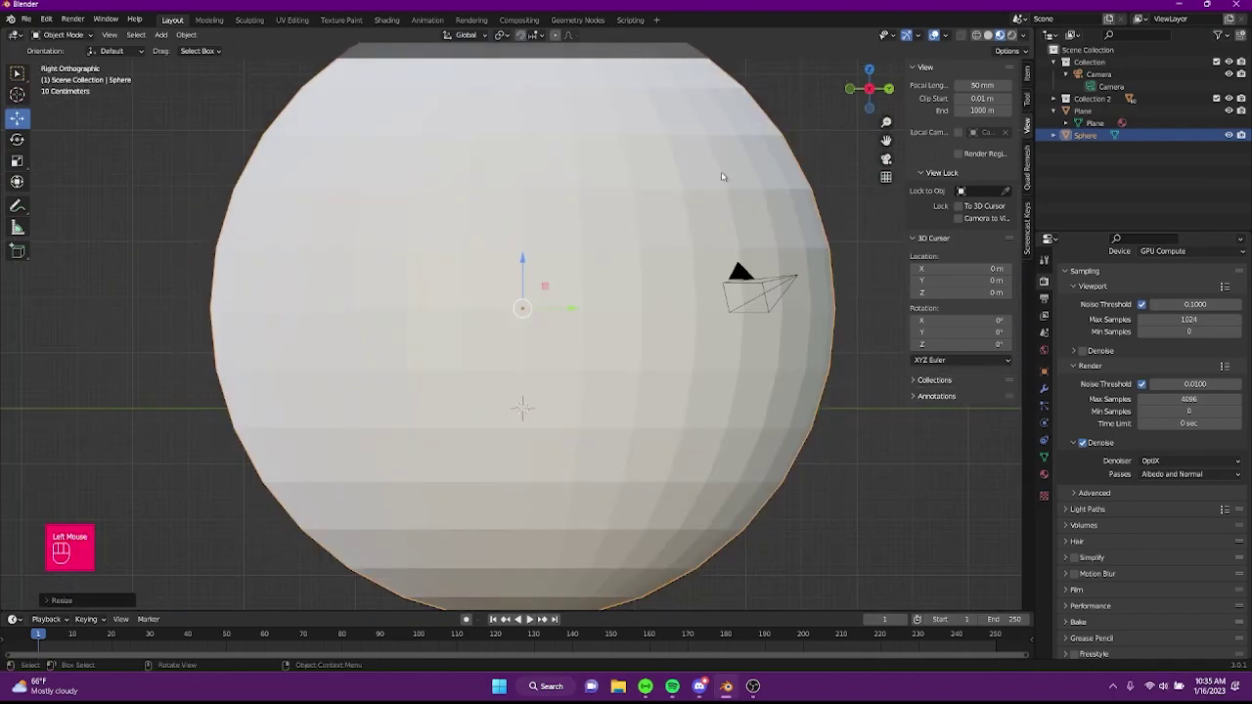
scroll("down", 3)
scroll("up", 3)
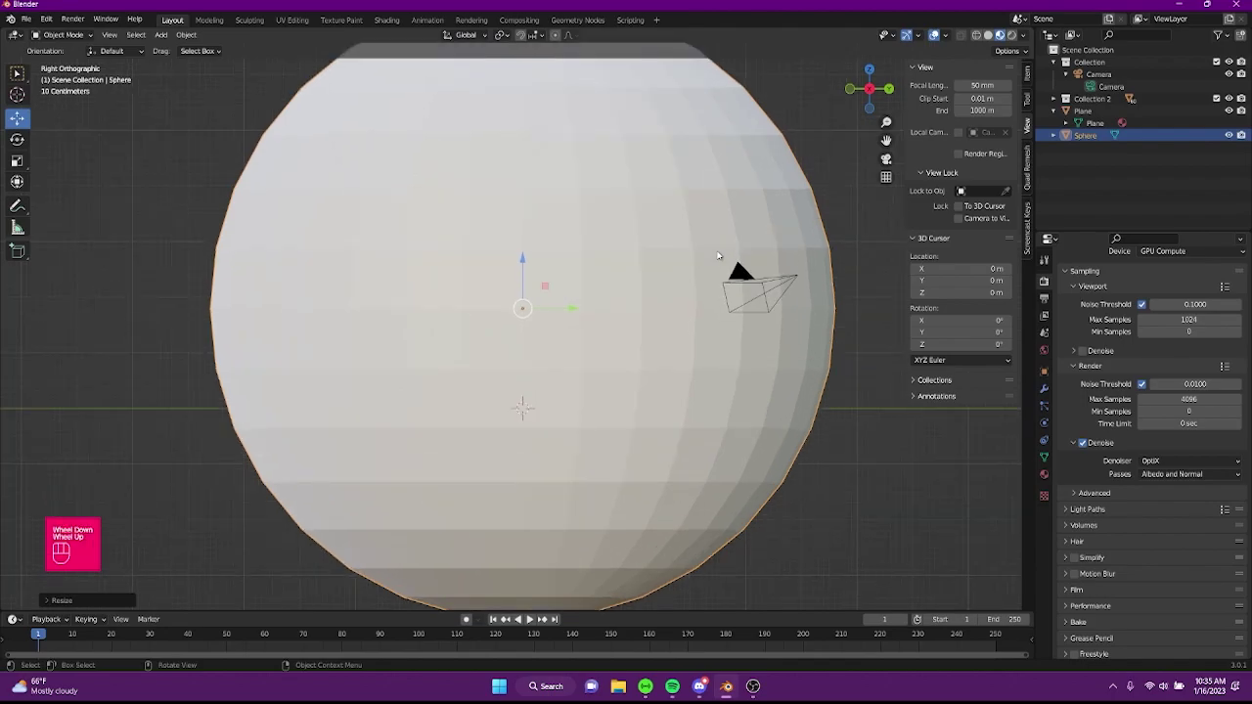
key("Tab")
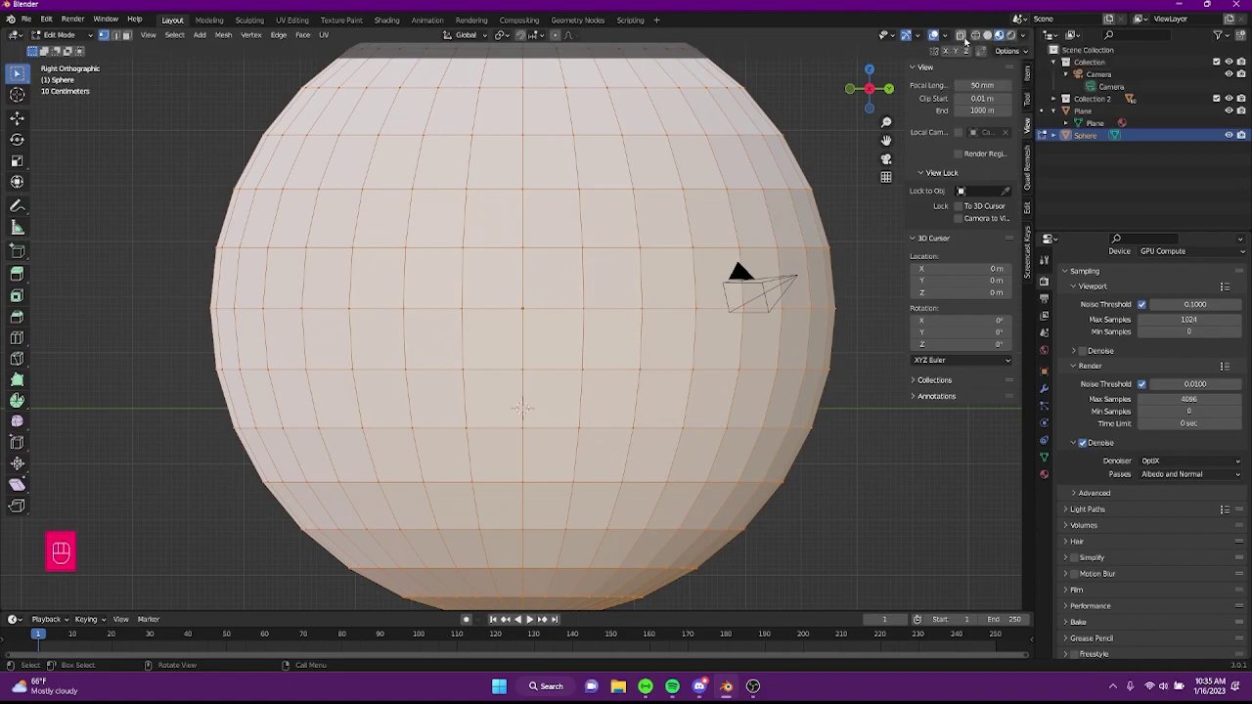
With X-ray and face select, delete the sphere's lower-half faces and return to Object Mode.
left_click(968, 42)
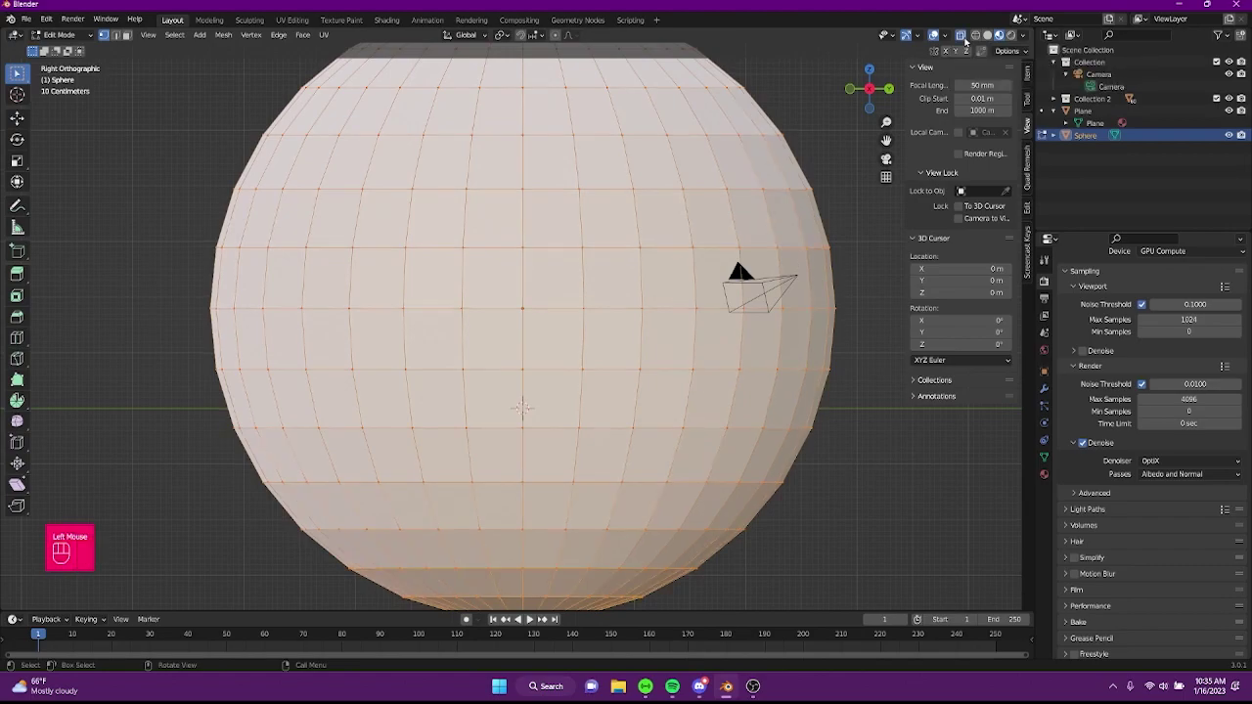
scroll("down", 3)
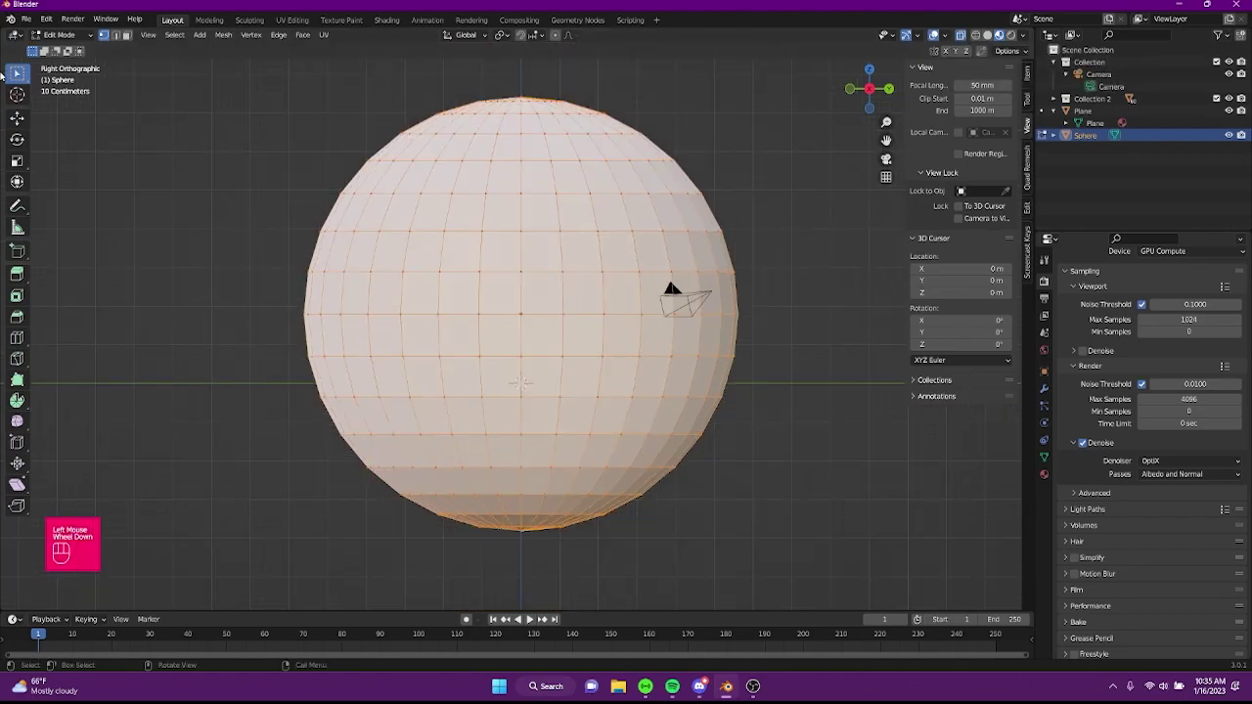
left_click_drag(18, 72, 19, 73)
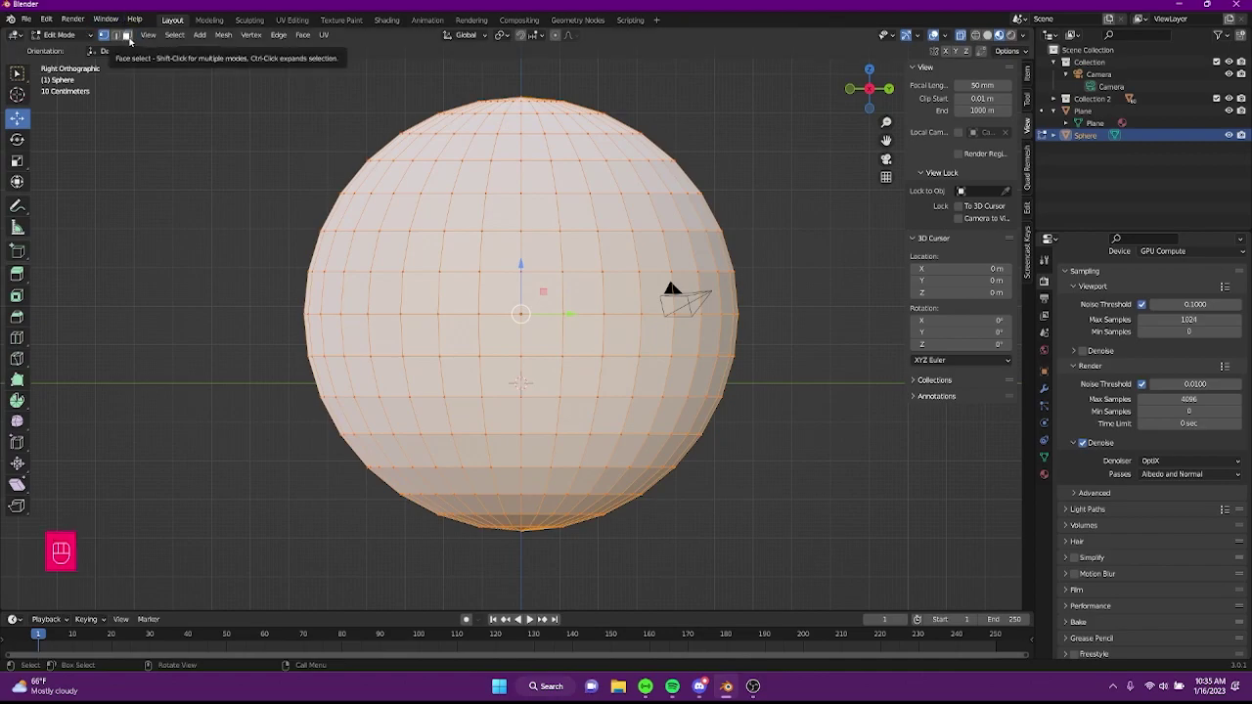
left_click(138, 38)
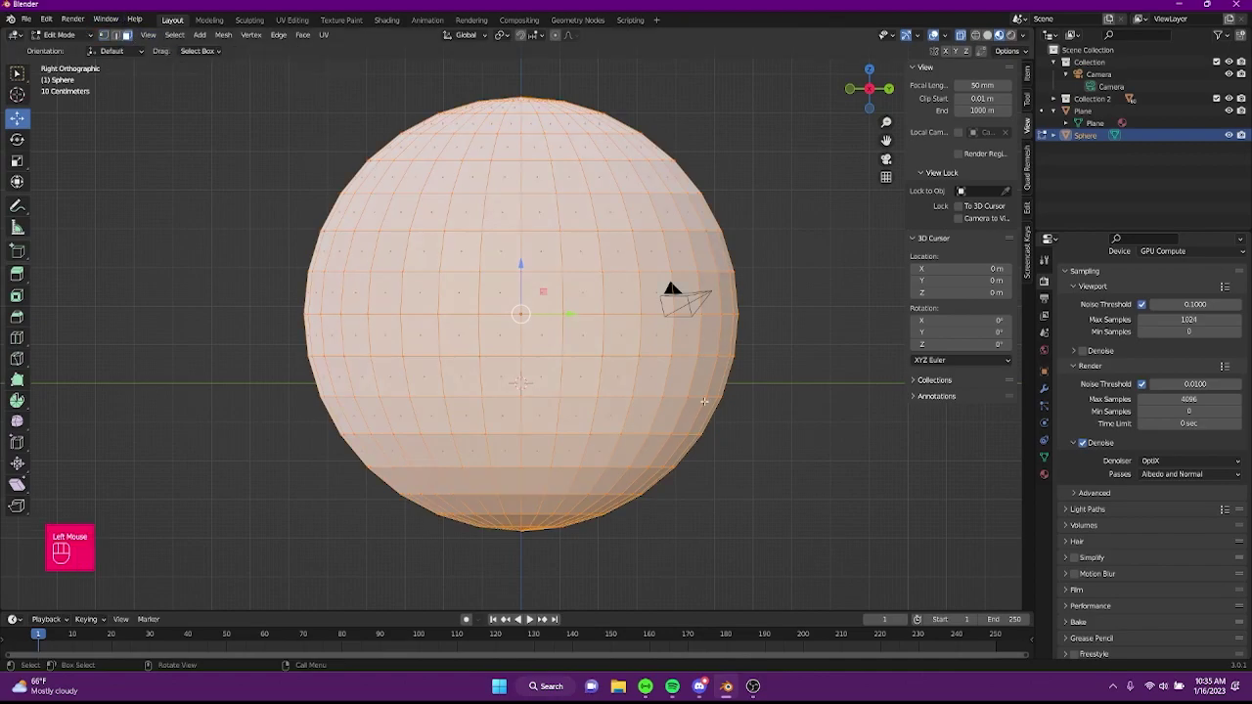
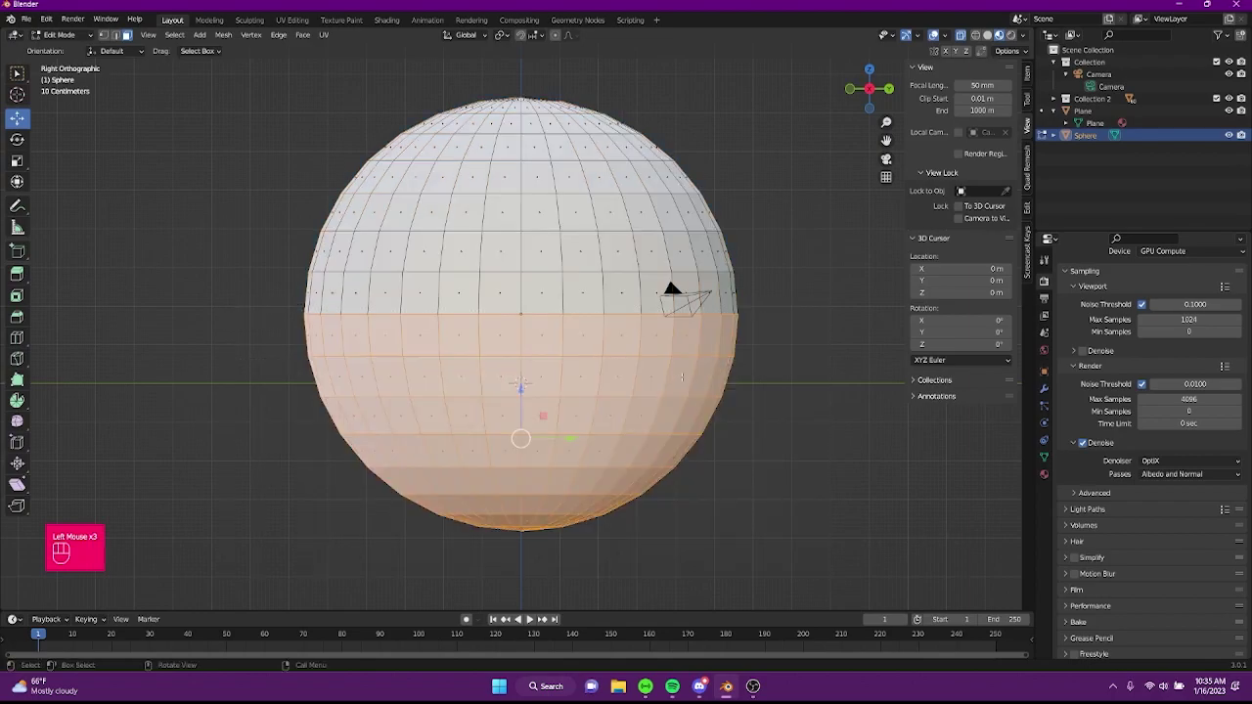
key("Delete")
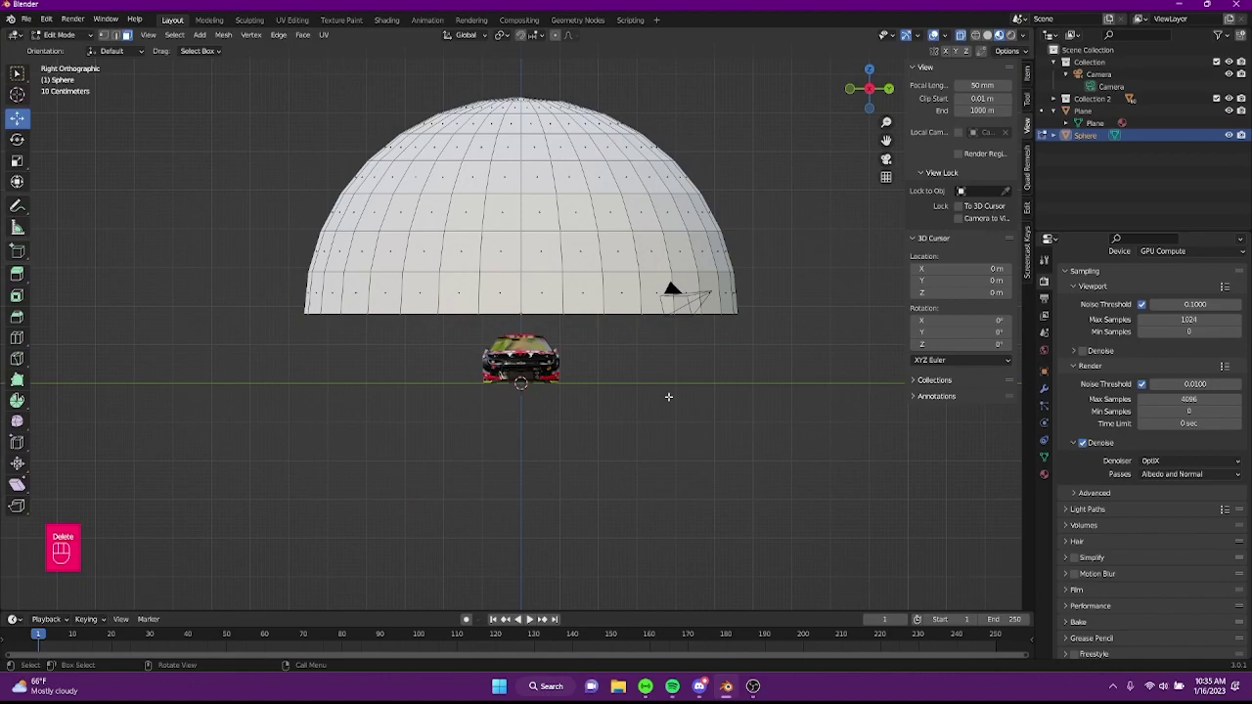
key("Tab")
Inspect the remaining dome from below and apply smooth shading.
left_click_drag(676, 381, 550, 384)
scroll("up", 3)
left_click_drag(522, 387, 555, 384)
scroll("up", 3)
scroll("down", 3)
left_click_drag(503, 228, 490, 225)
right_click(483, 232)
left_click_drag(542, 248, 766, 242)
scroll("up", 3)
left_click_drag(599, 278, 732, 281)
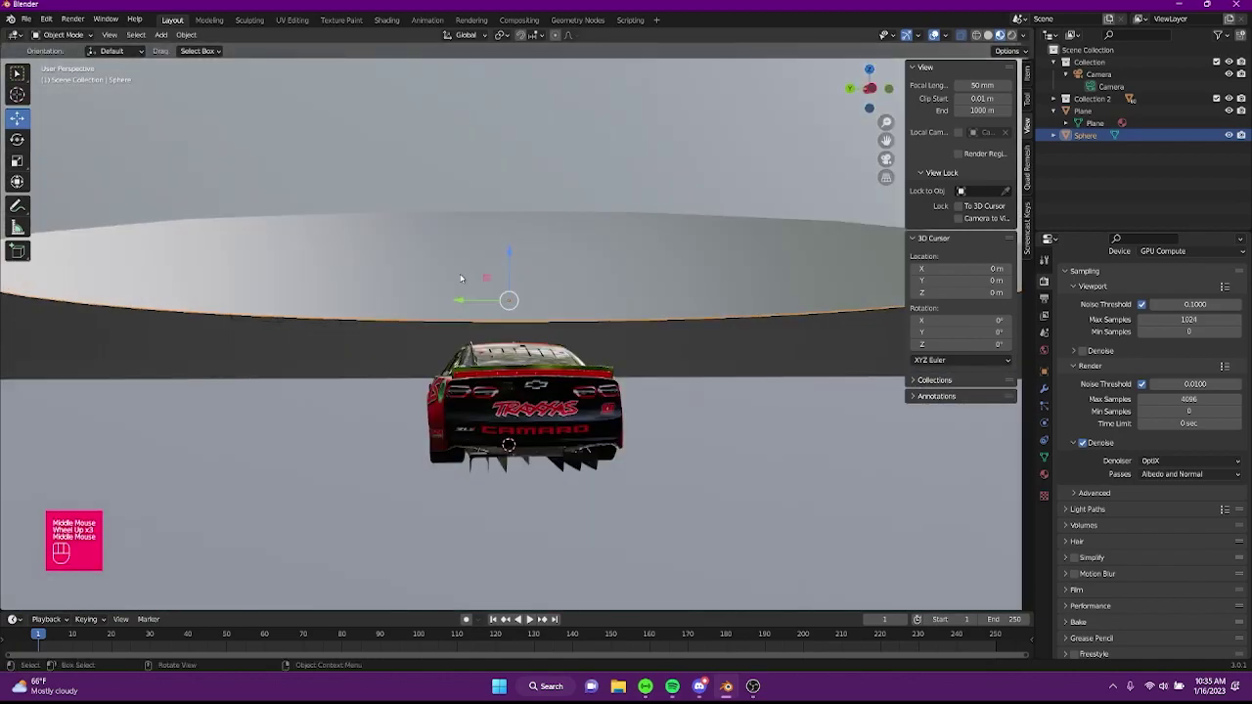
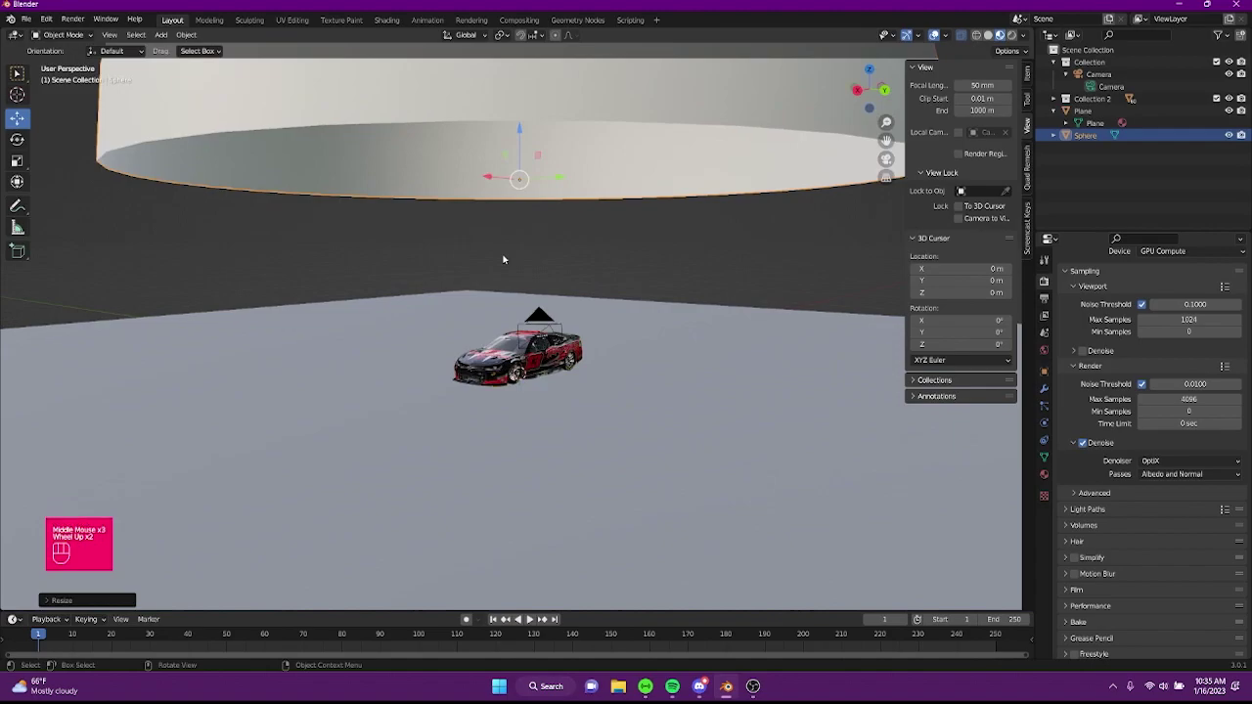
Create a new material for the dome and change its surface from Principled BSDF to Background.
left_click(1049, 474)
left_click(1131, 330)
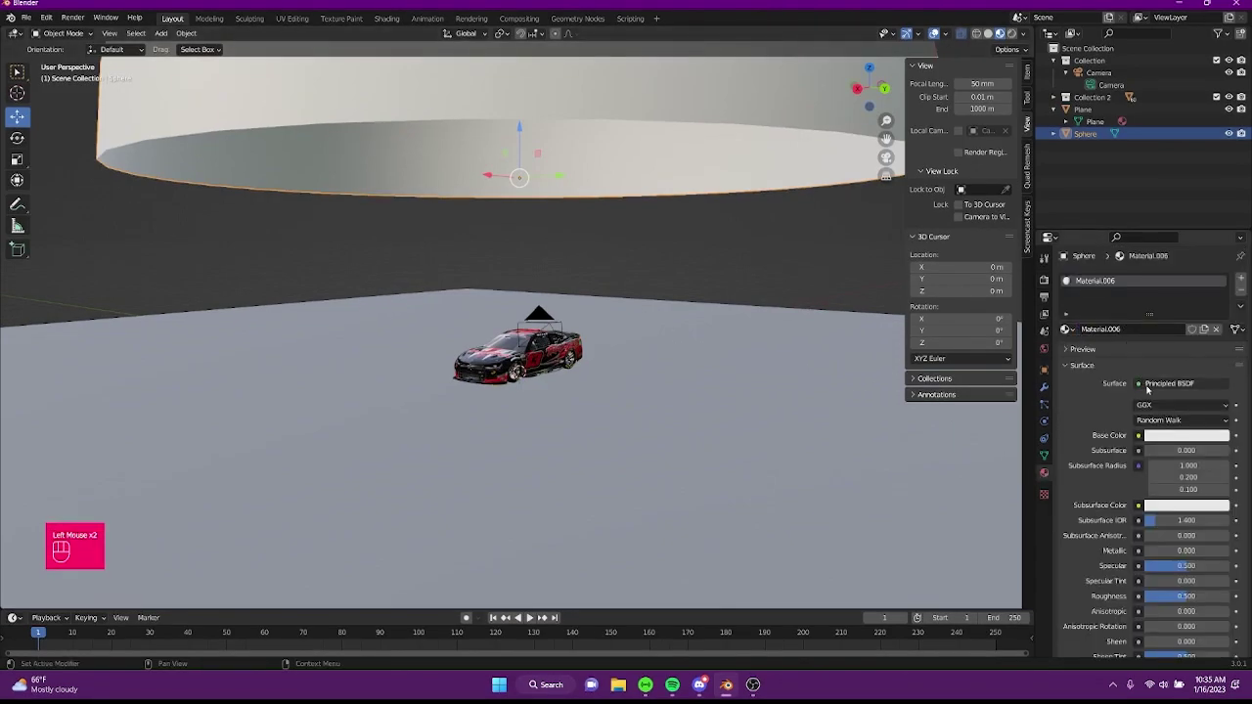
left_click_drag(1153, 383, 1100, 123)
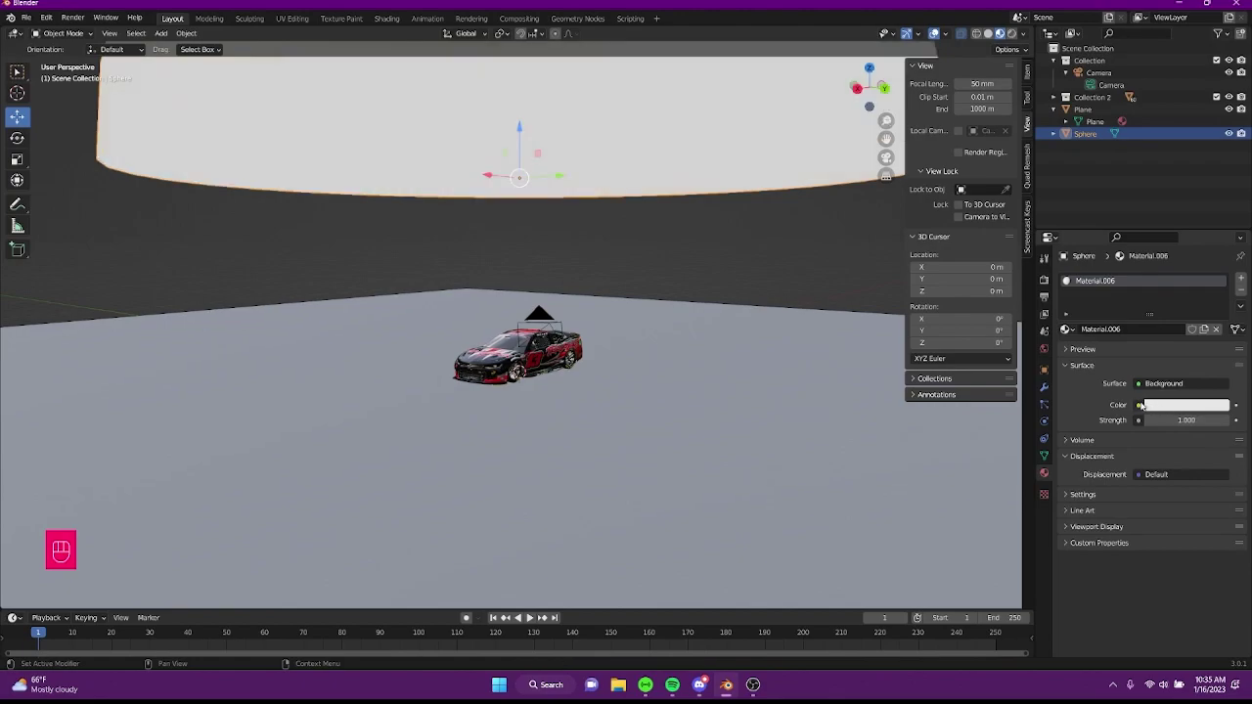
Plug an Environment Texture into the Background colour and open the image file browser.
left_click(1228, 407)
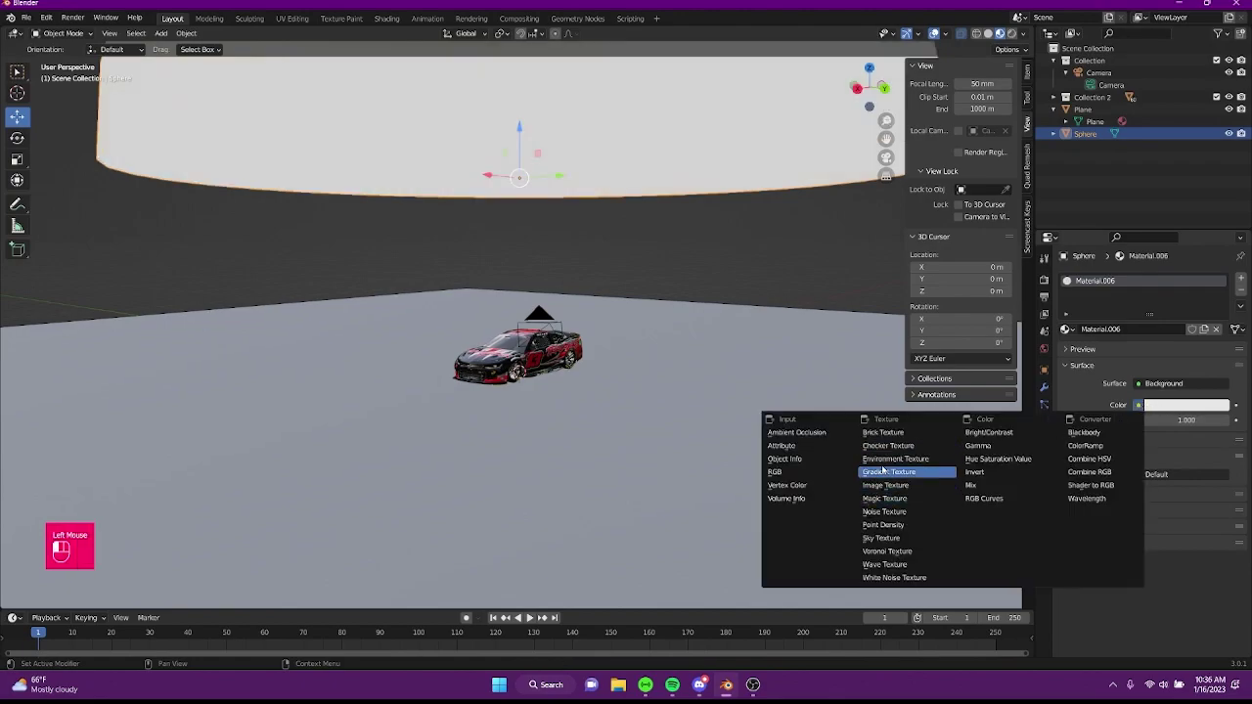
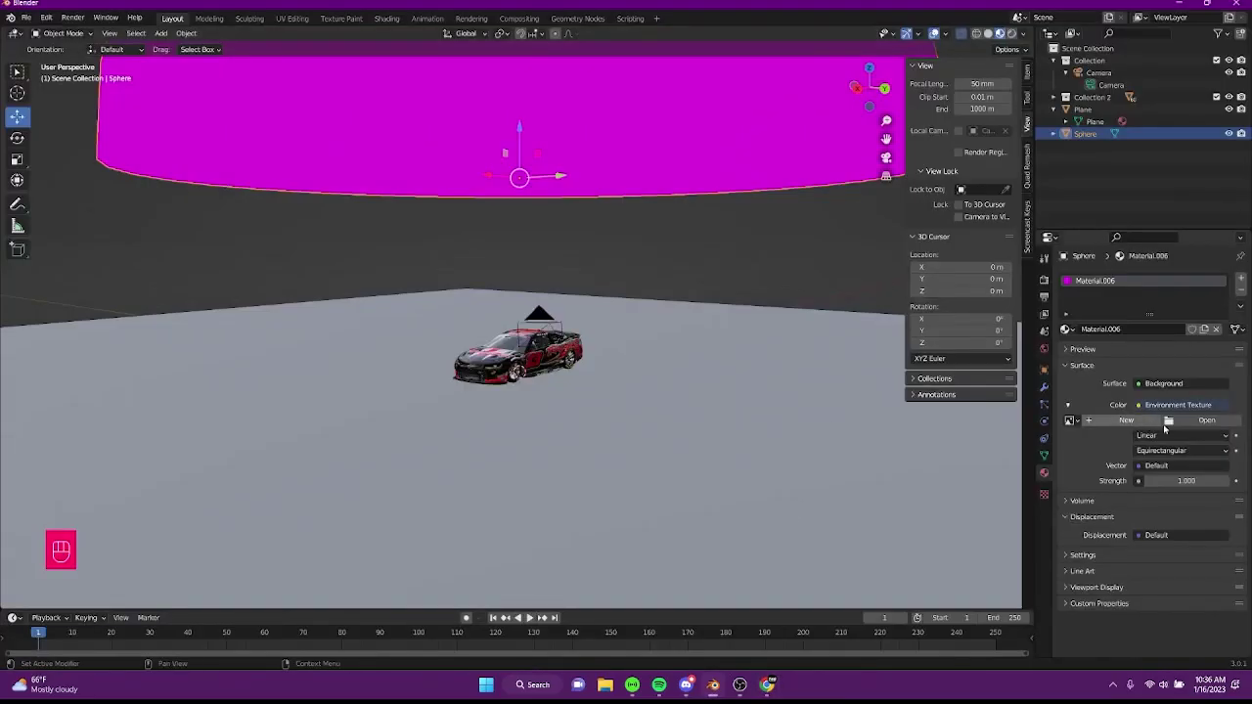
left_click_drag(1206, 420, 1188, 415)
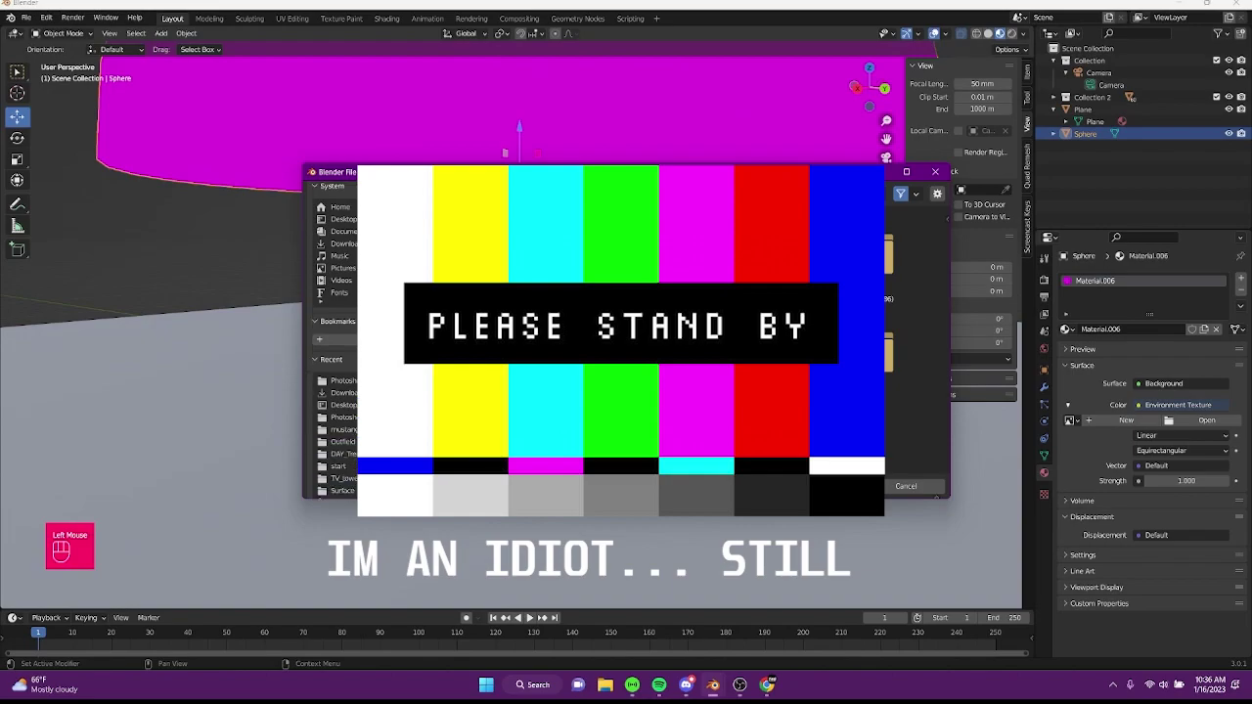
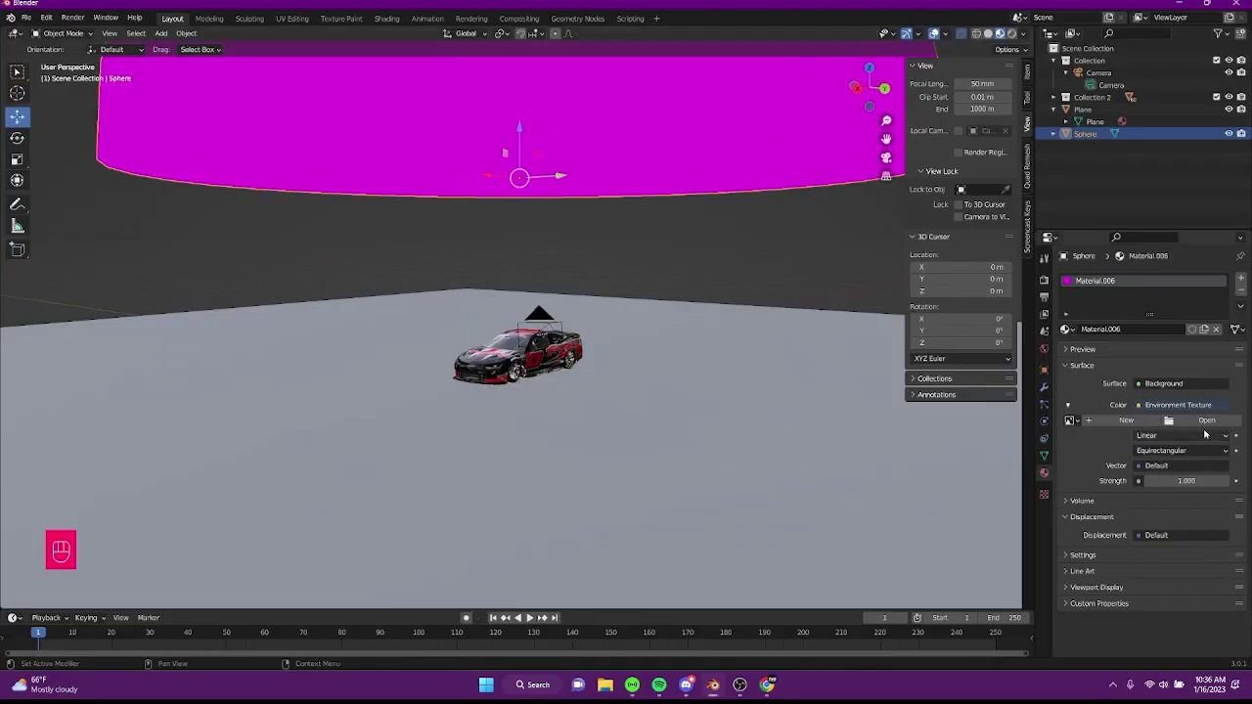
Load the Belfast sunset HDR, view through the camera in Rendered shading, and set the world colour black.
left_click(1202, 424)
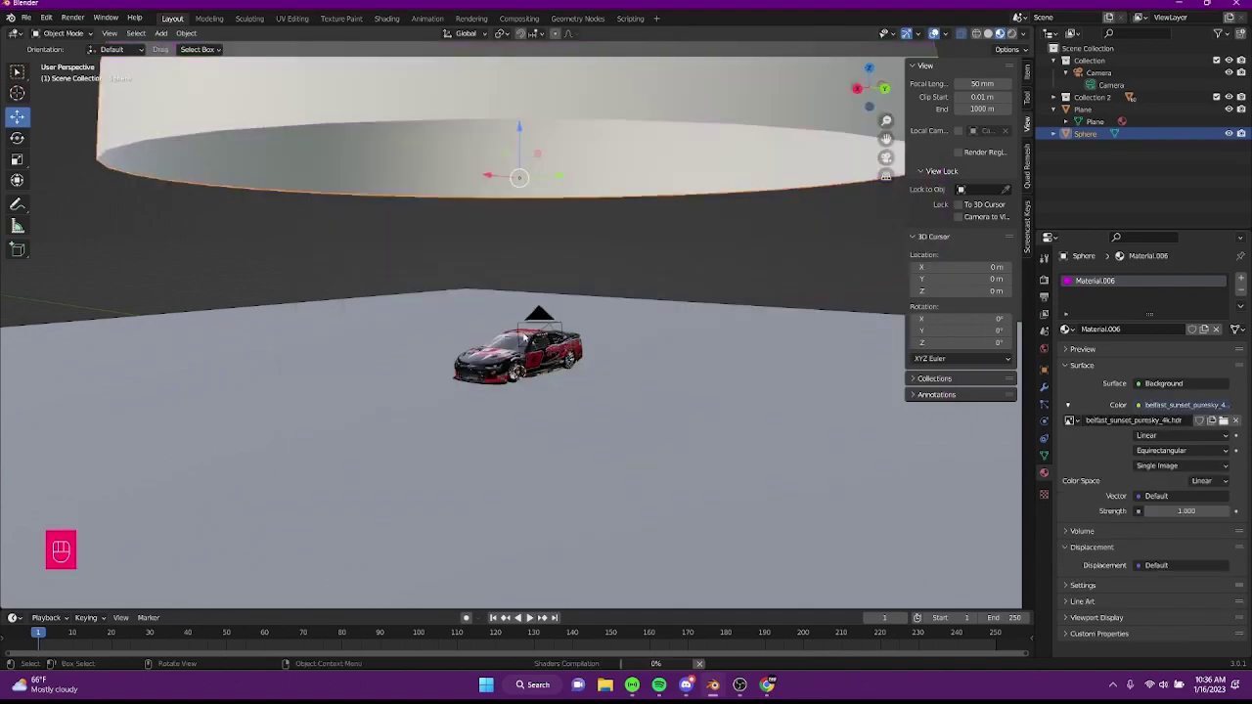
left_click_drag(522, 372, 565, 376)
key("KP_0")
scroll("up", 3)
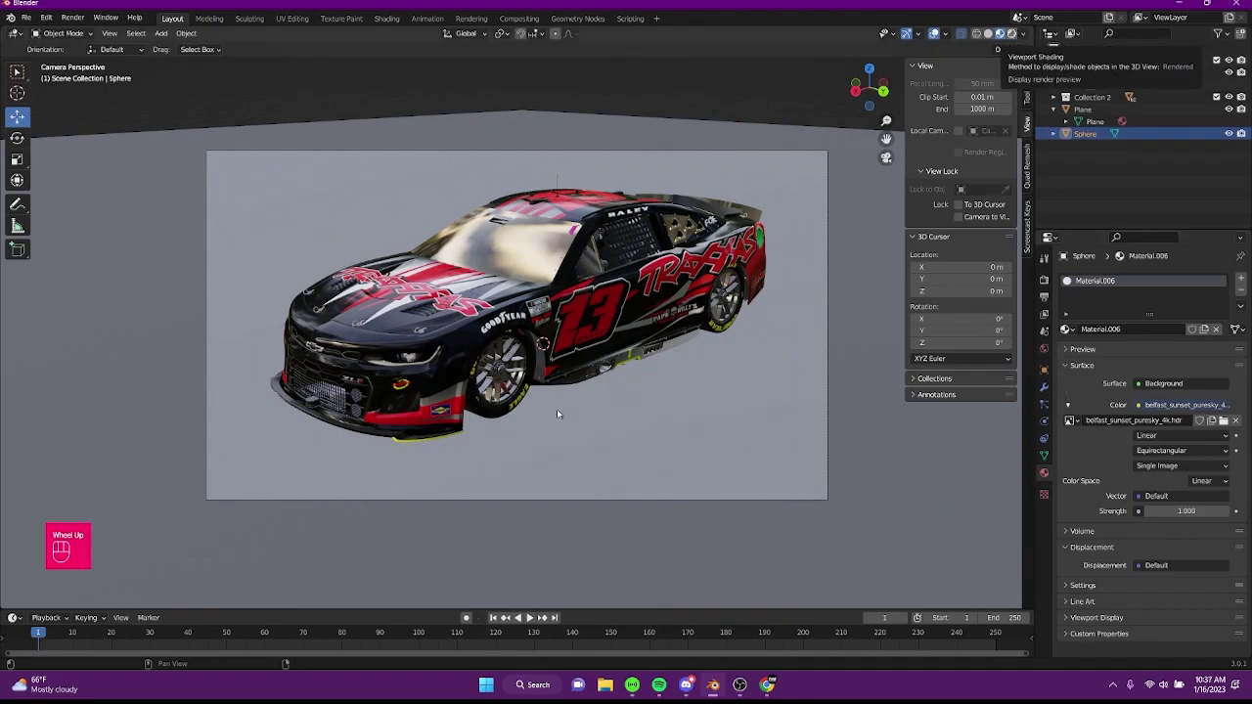
left_click(1102, 381)
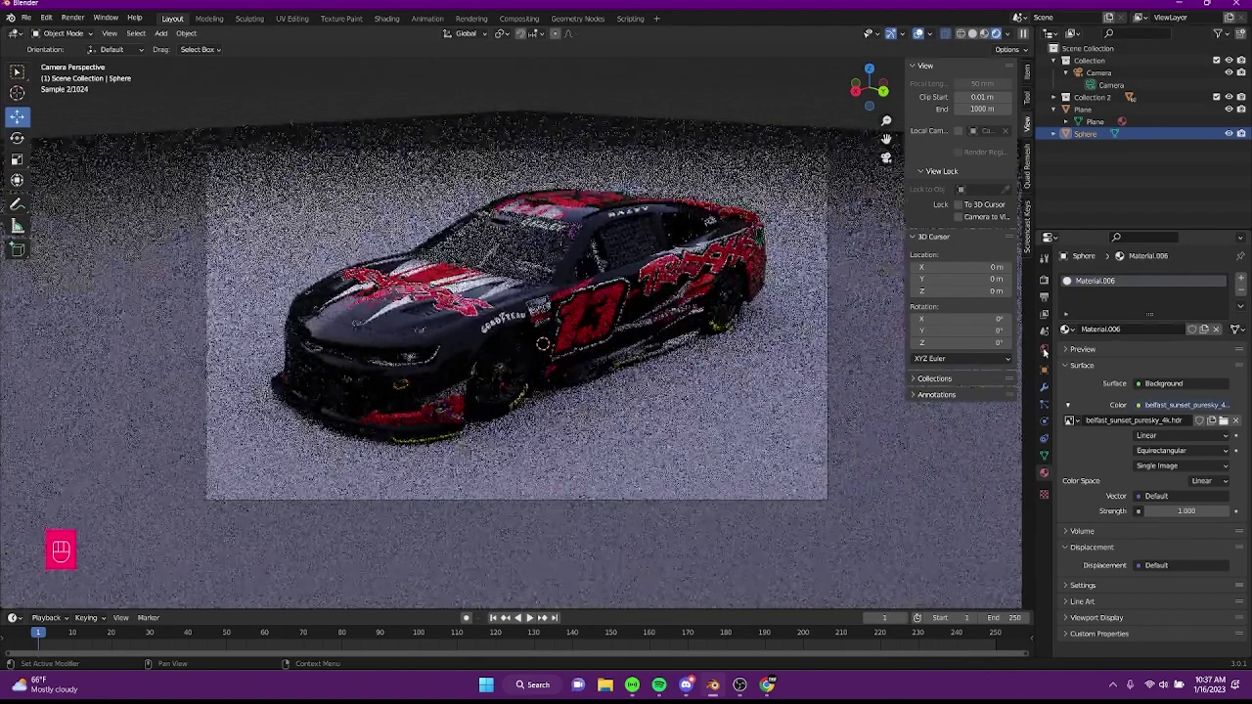
left_click(1049, 353)
left_click(1180, 355)
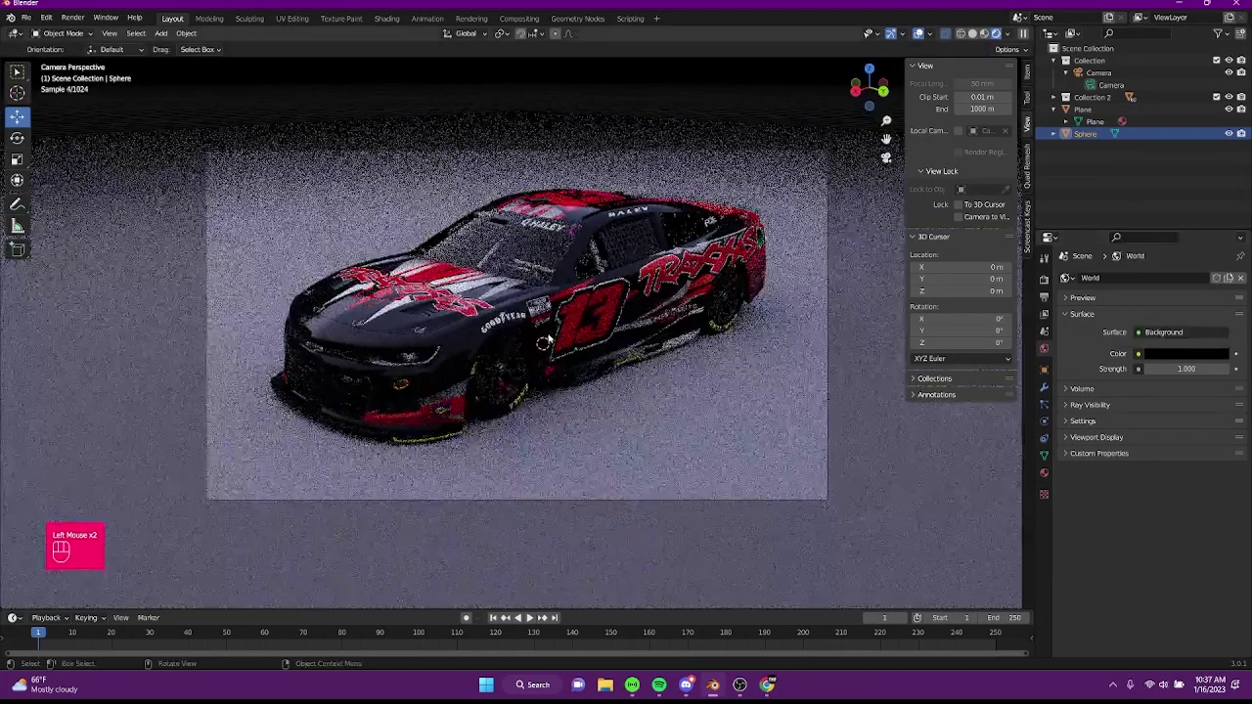
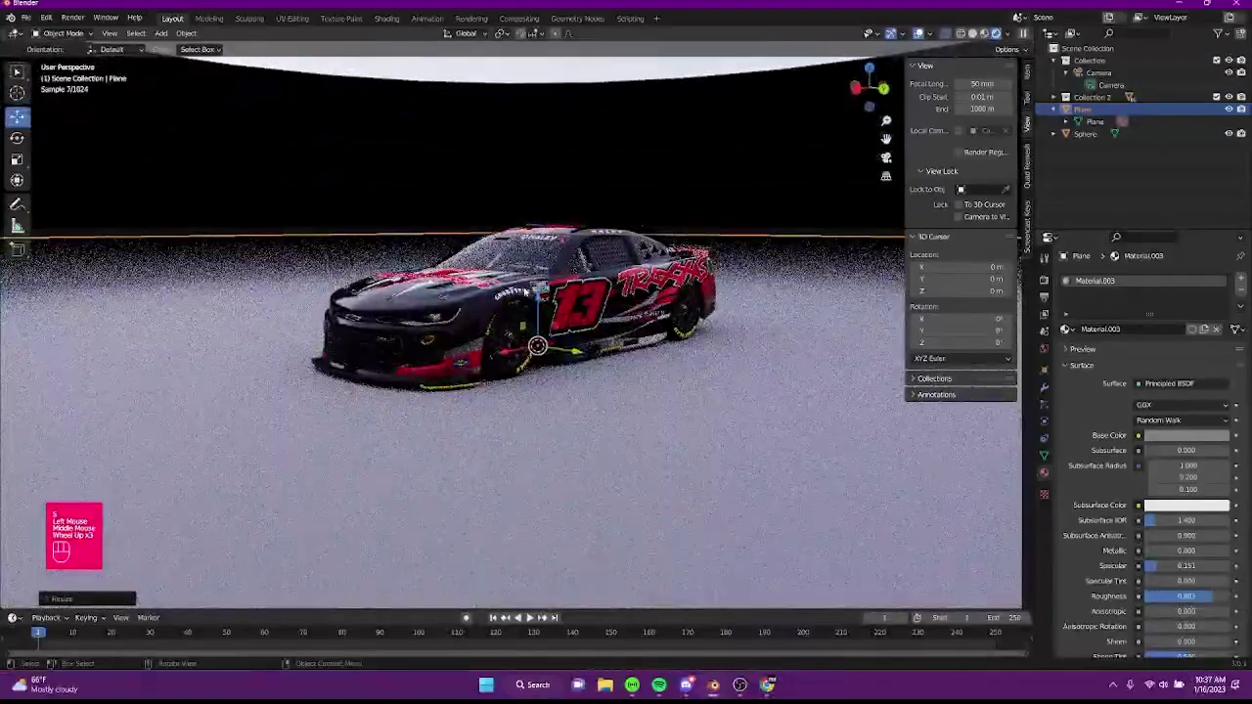
Look through the scene camera again to check the square framing.
key("KP_0")
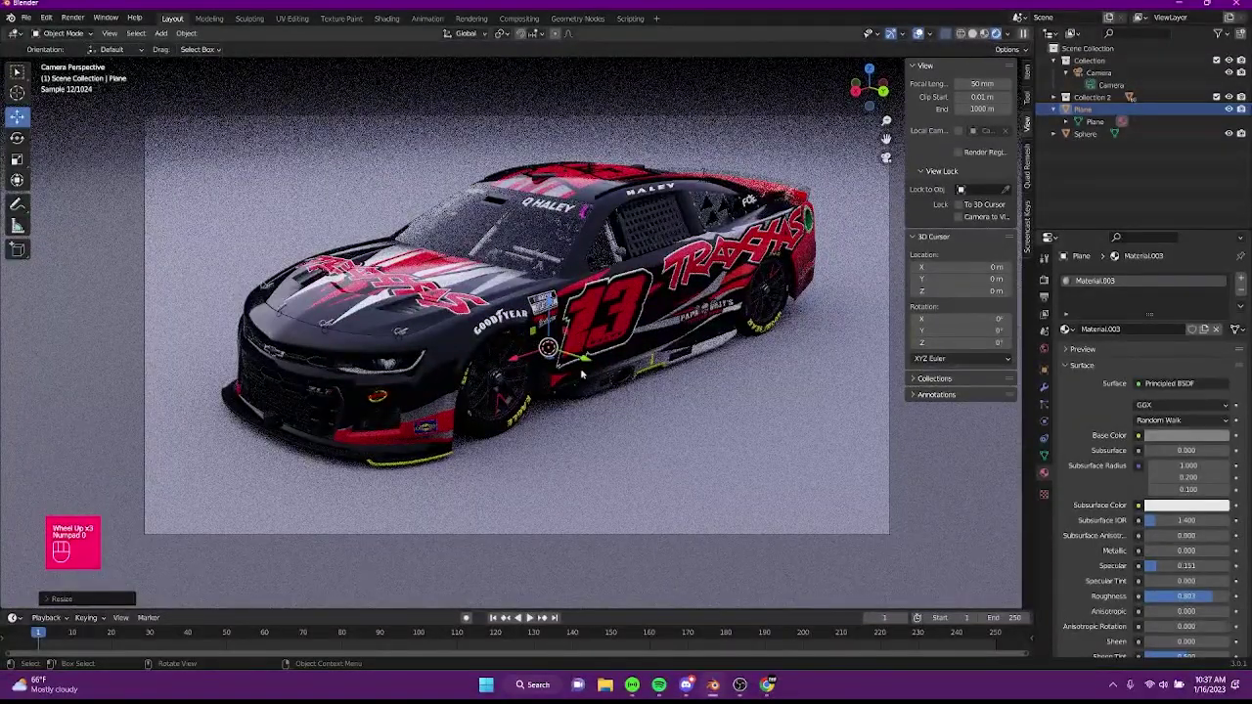
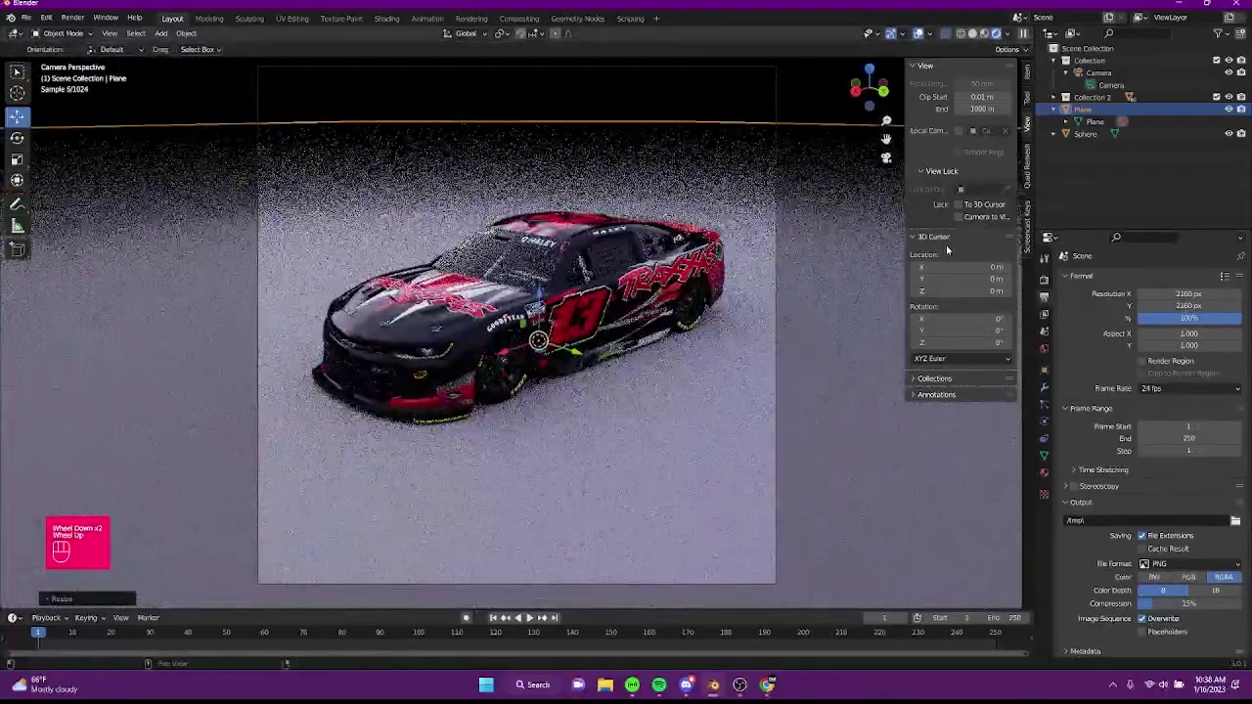
Lock the camera to the viewport and pan so the Camaro fills the square frame.
left_click(958, 225)
left_click(1095, 78)
left_click(1096, 90)
left_click(1064, 254)
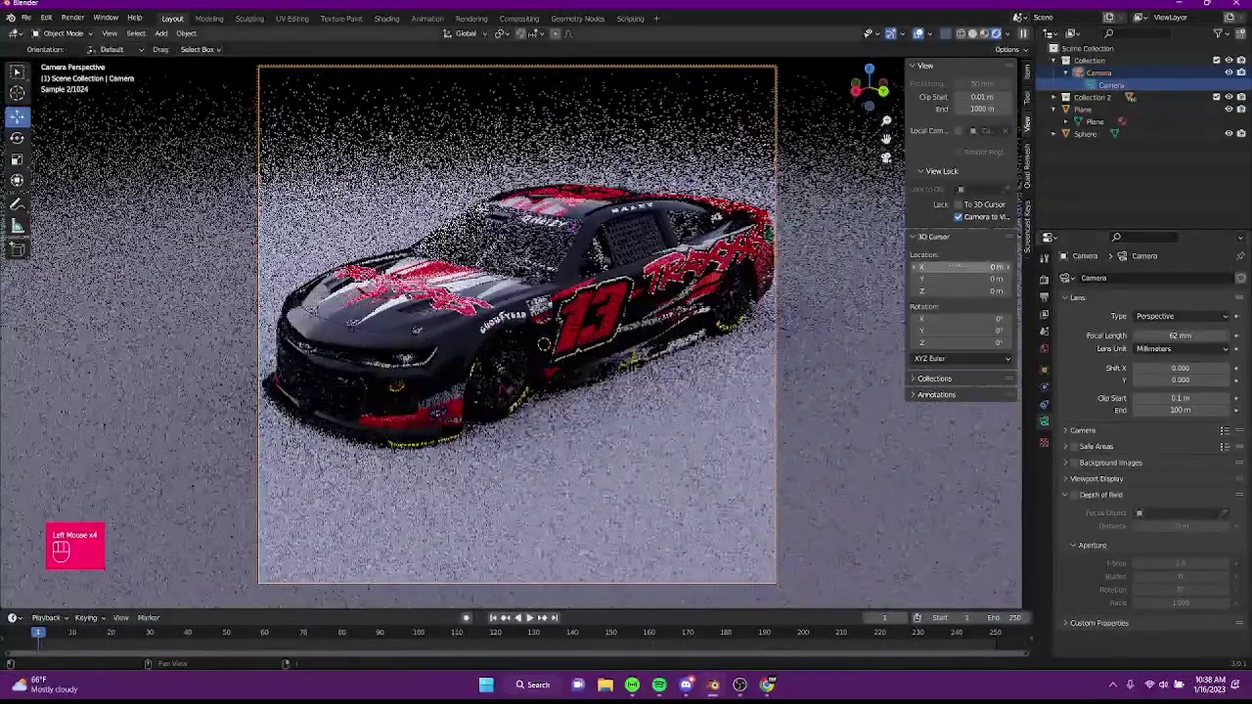
middle_click(1064, 254)
left_click(1064, 254)
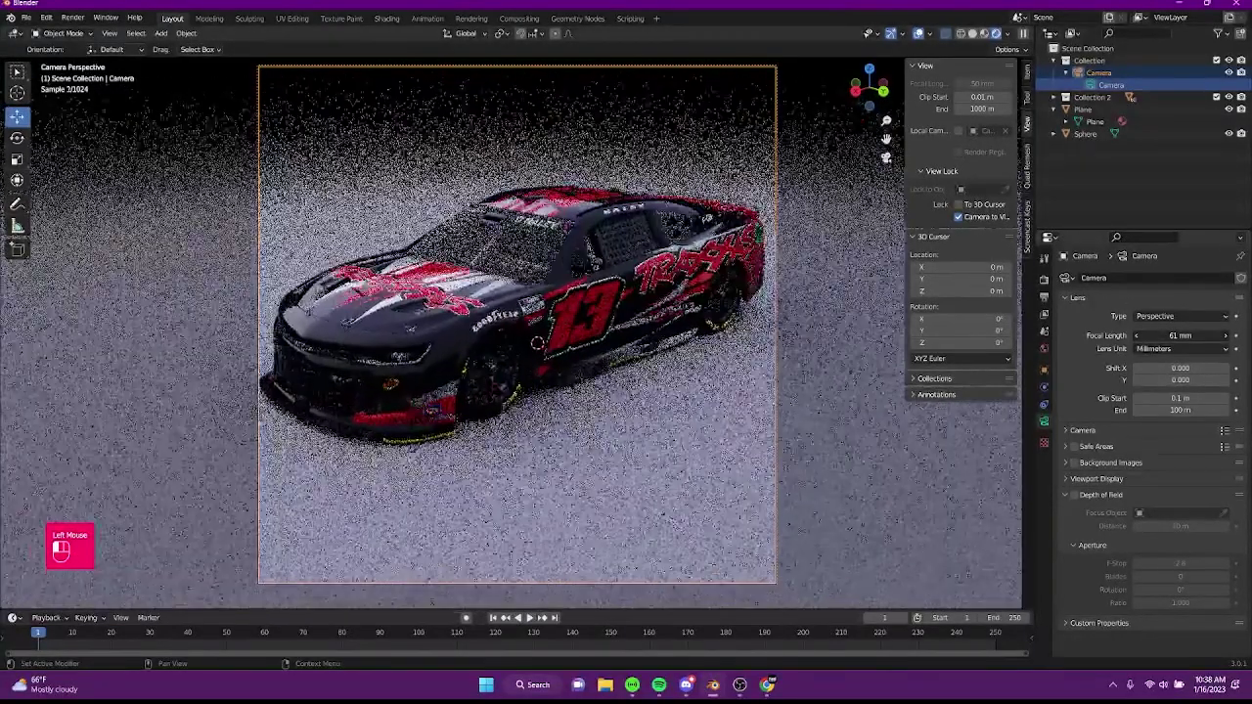
Set the camera focal length to 61 mm and unlock it from the viewport.
left_click_drag(1064, 254, 1064, 255)
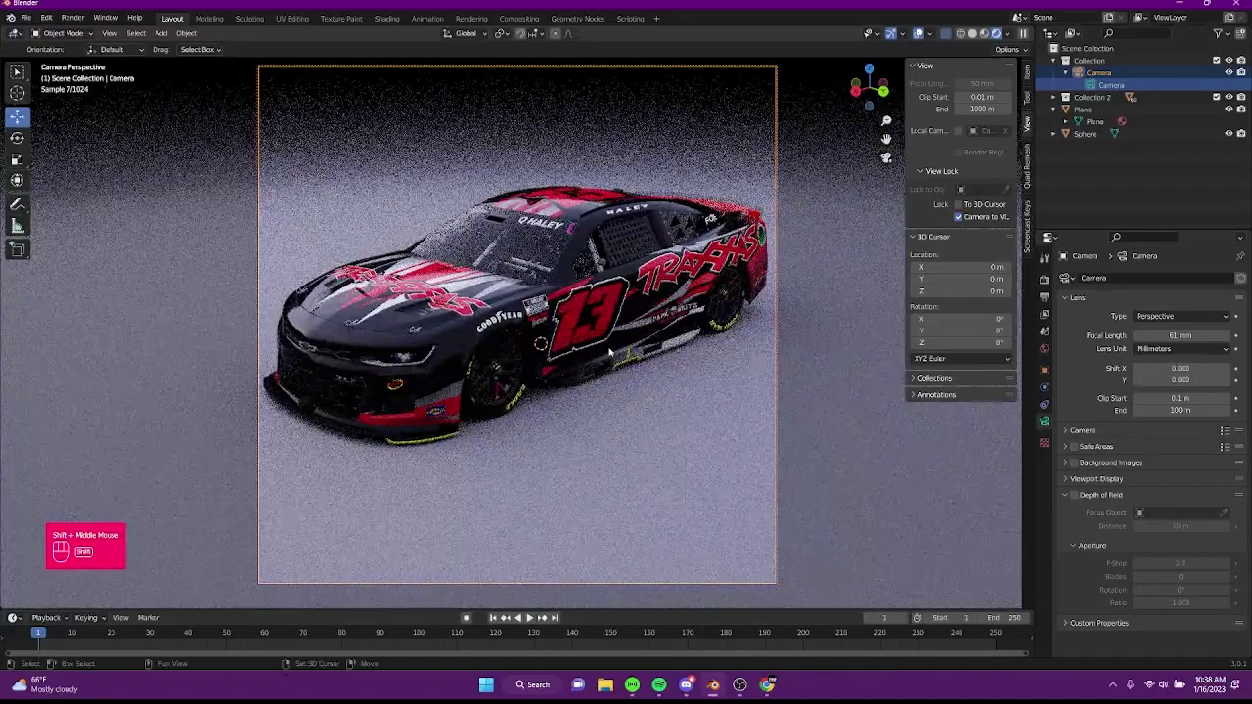
left_click(977, 219)
left_click(1051, 300)
left_click(1046, 284)
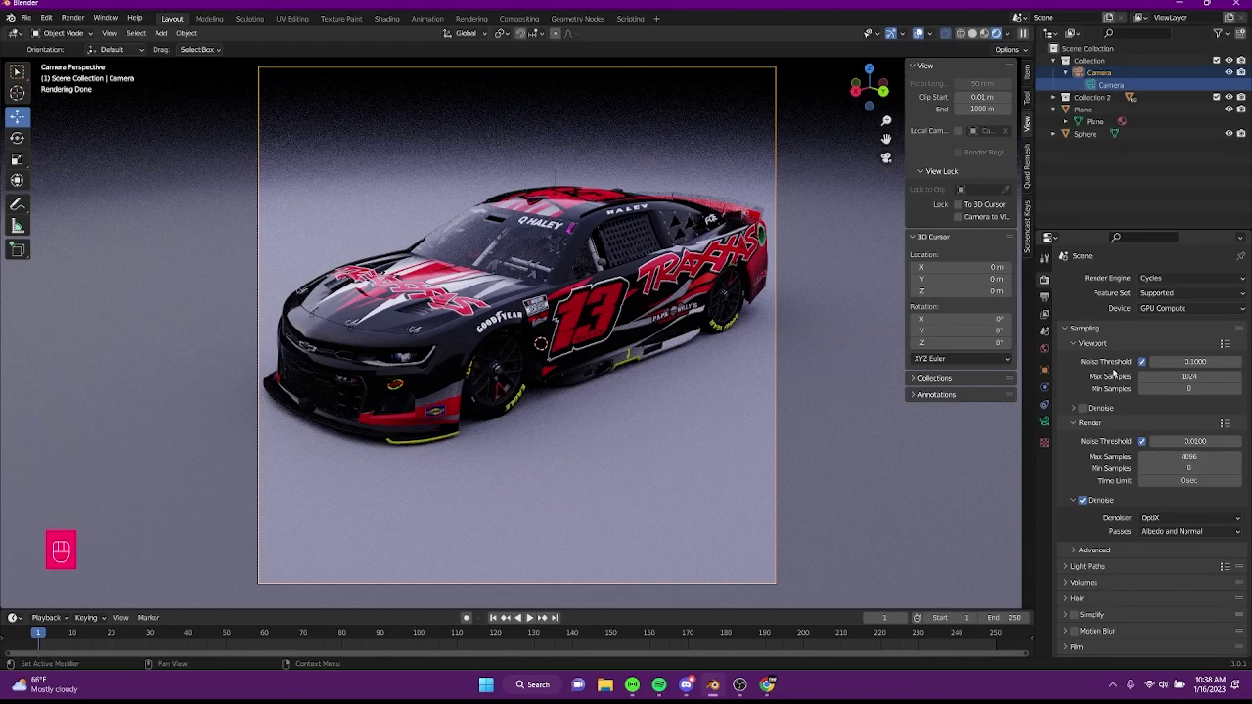
Set the render tile size to 2160 under Performance > Memory.
scroll("down", 3)
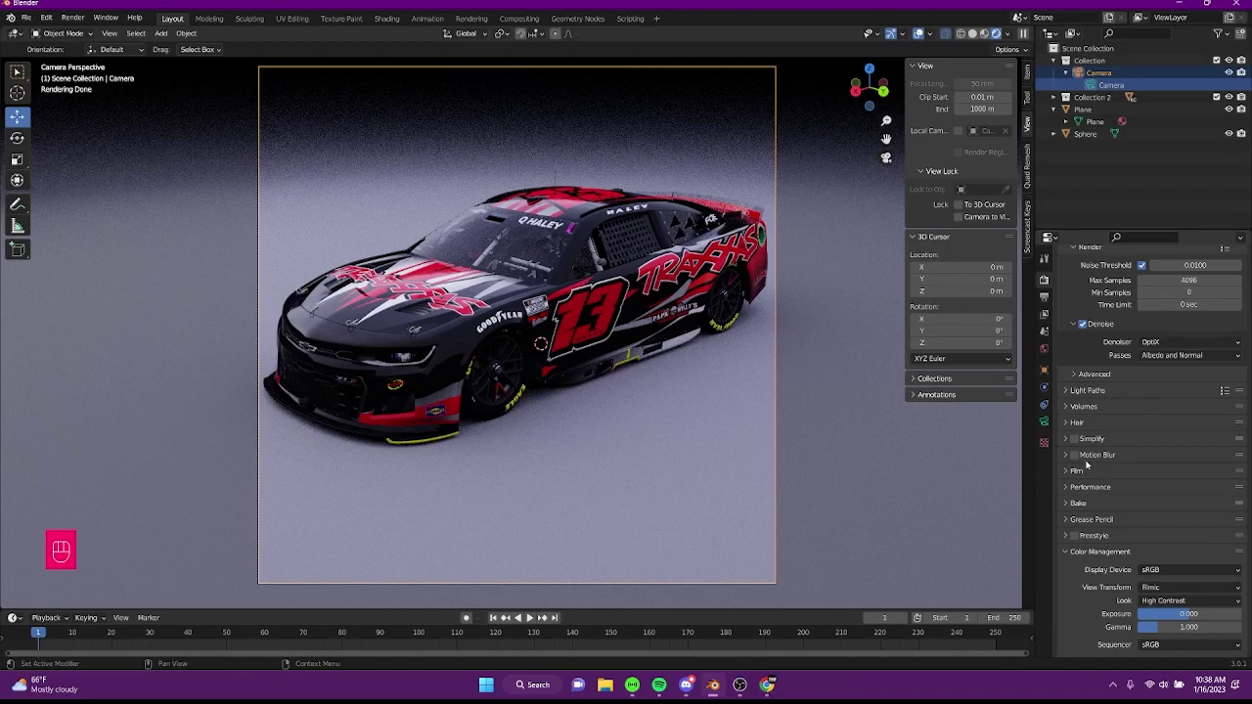
left_click(1073, 487)
scroll("down", 3)
scroll("down", 3)
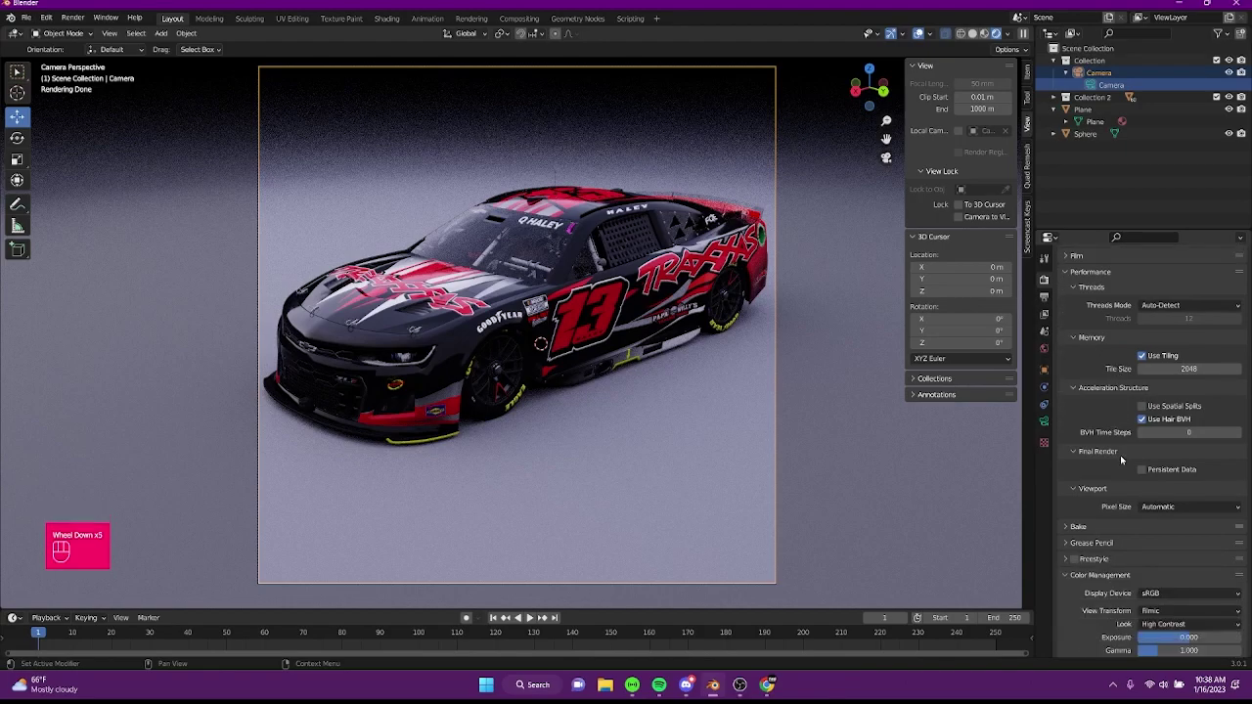
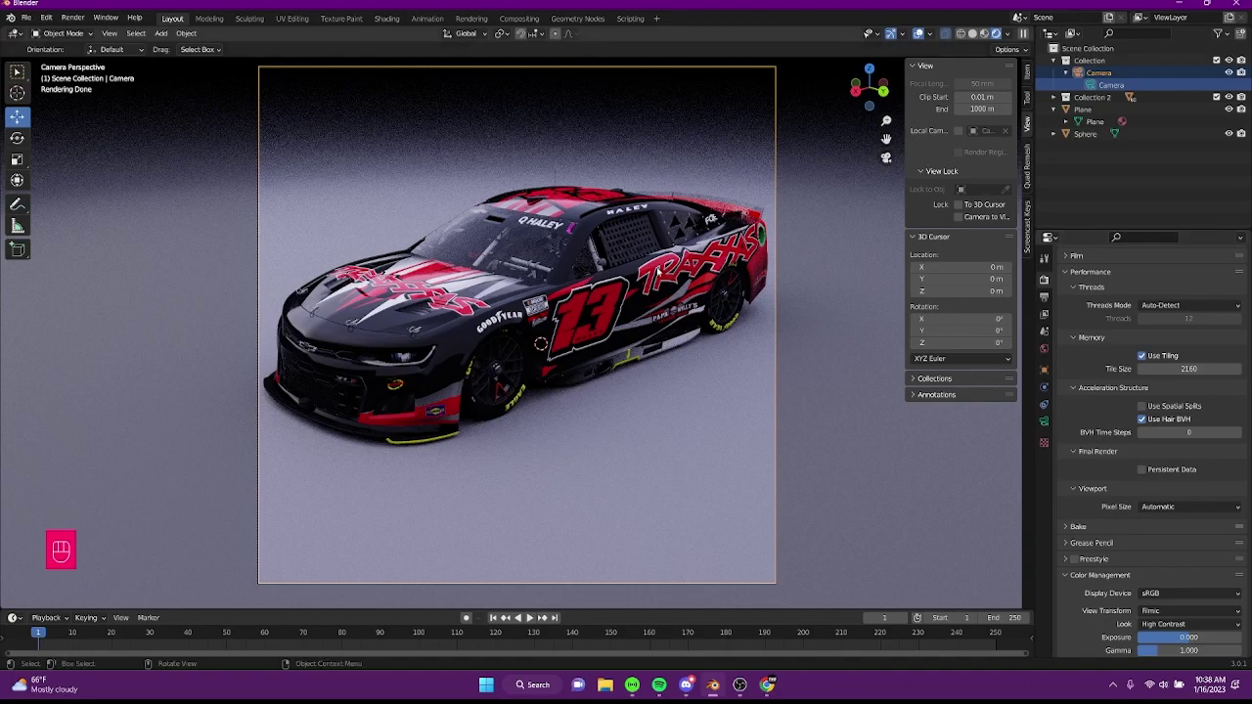
scroll("down", 3)
Set the ground plane's material base colour to mid grey 4C4C4C.
left_click(921, 32)
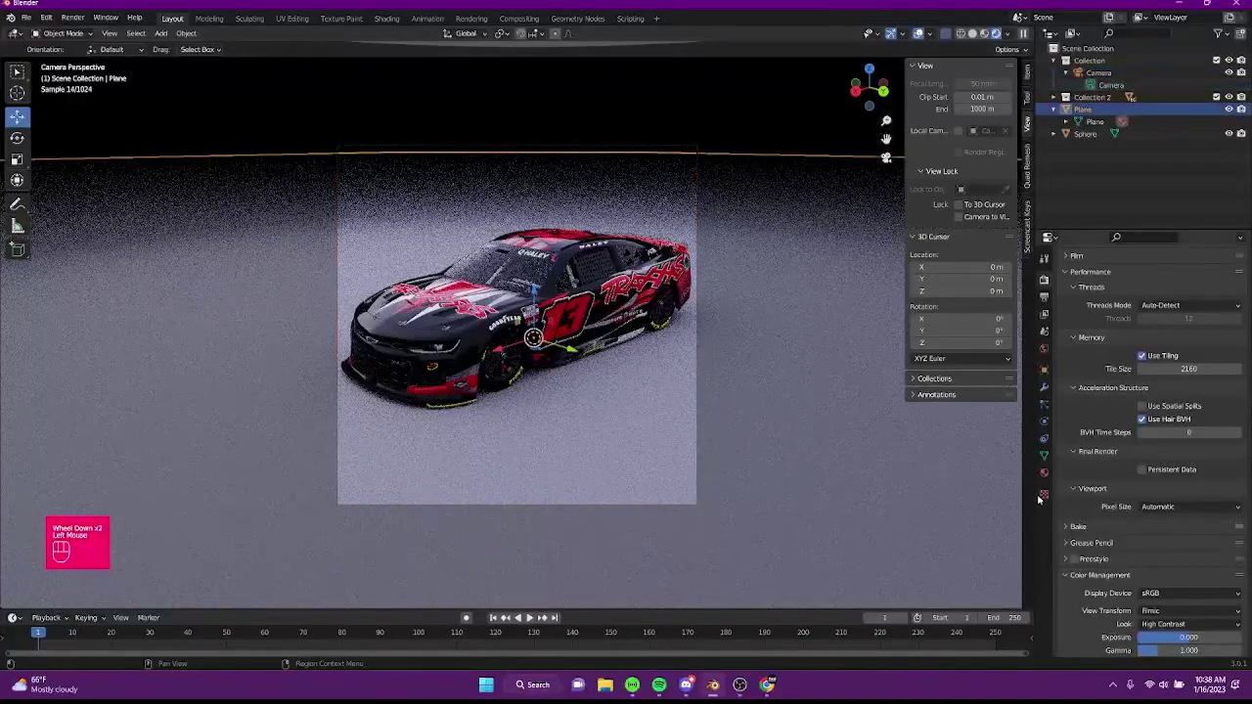
left_click(922, 31)
scroll("up", 3)
middle_click(1159, 472)
left_click(1196, 434)
scroll("up", 3)
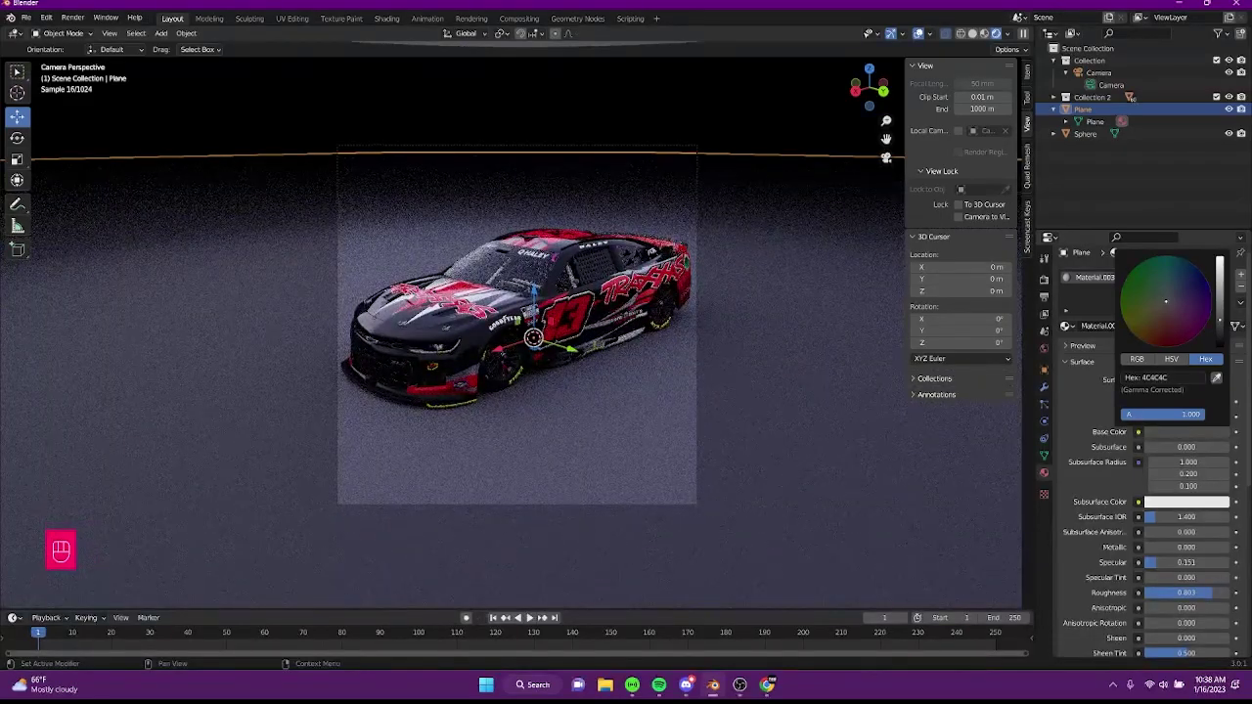
left_click(761, 124)
scroll("up", 3)
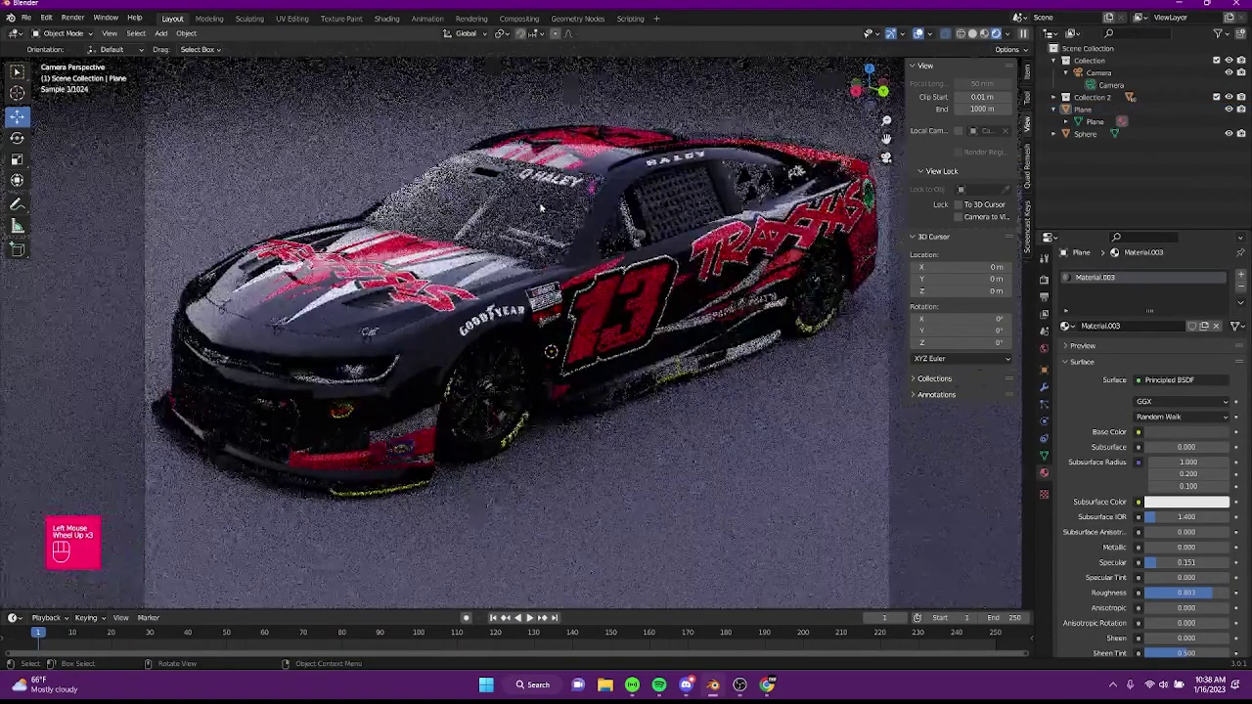
Orbit around the car to inspect the grey ground, then return to the camera view.
scroll("down", 3)
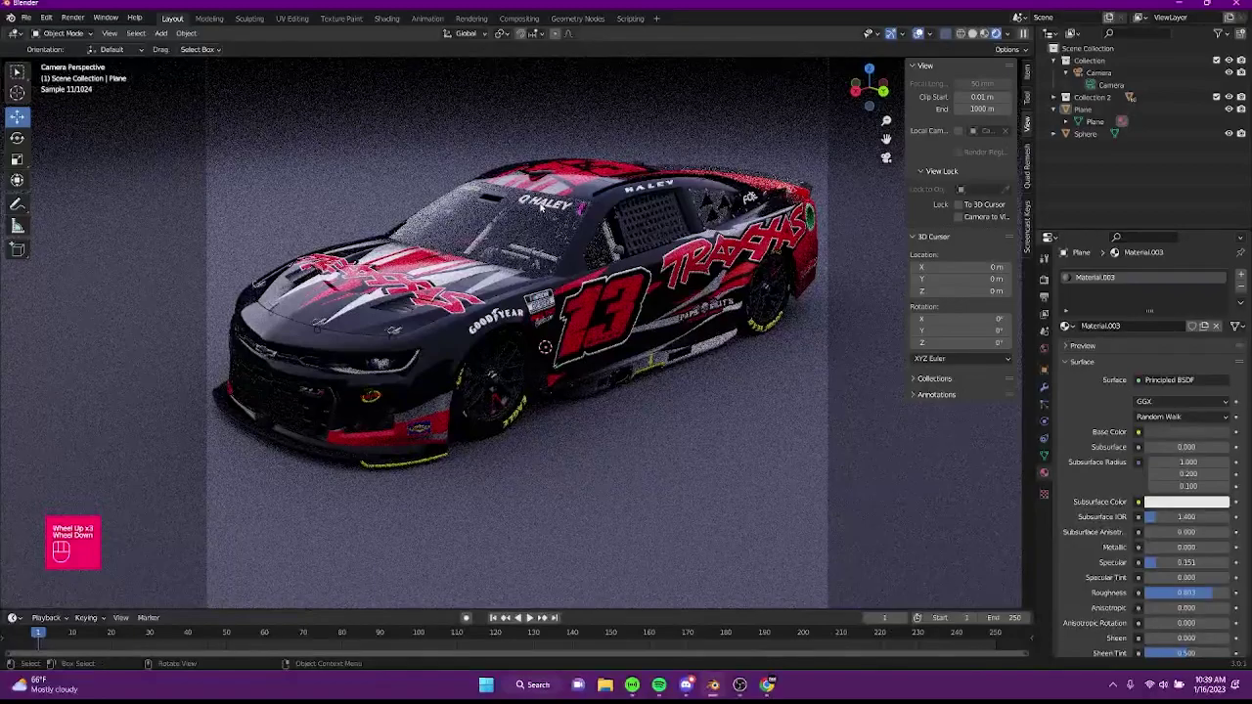
scroll("down", 3)
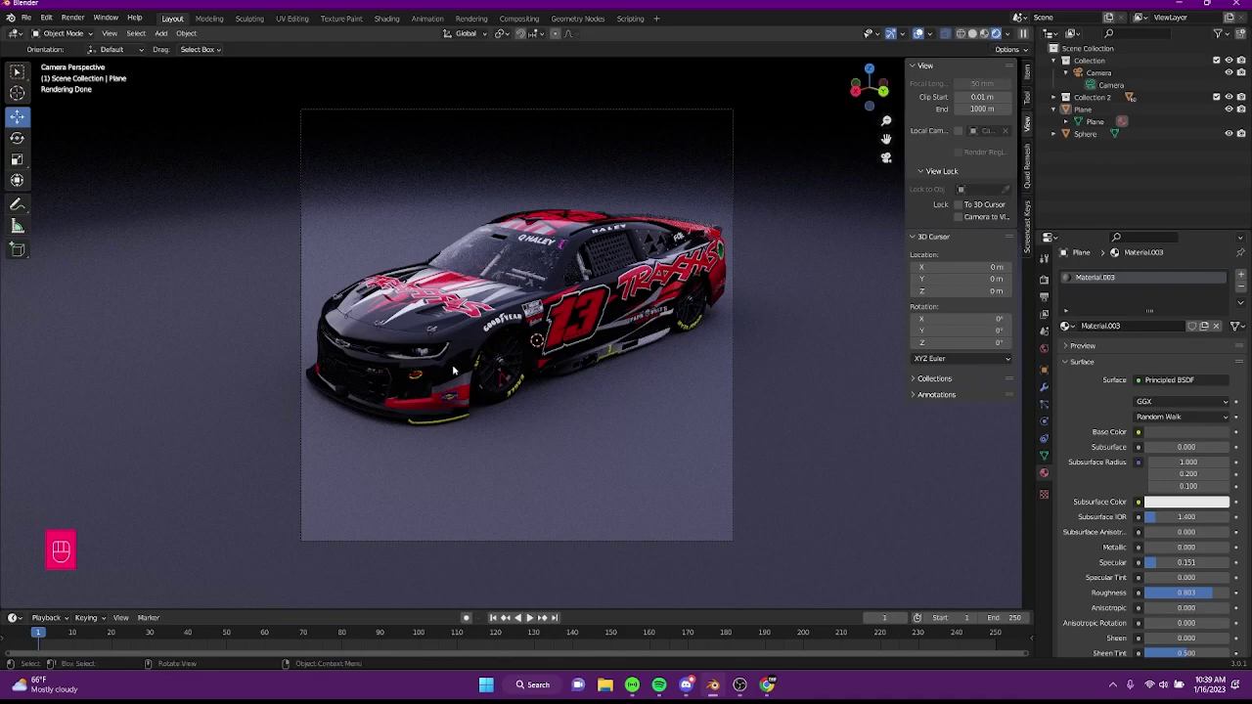
left_click_drag(461, 374, 548, 380)
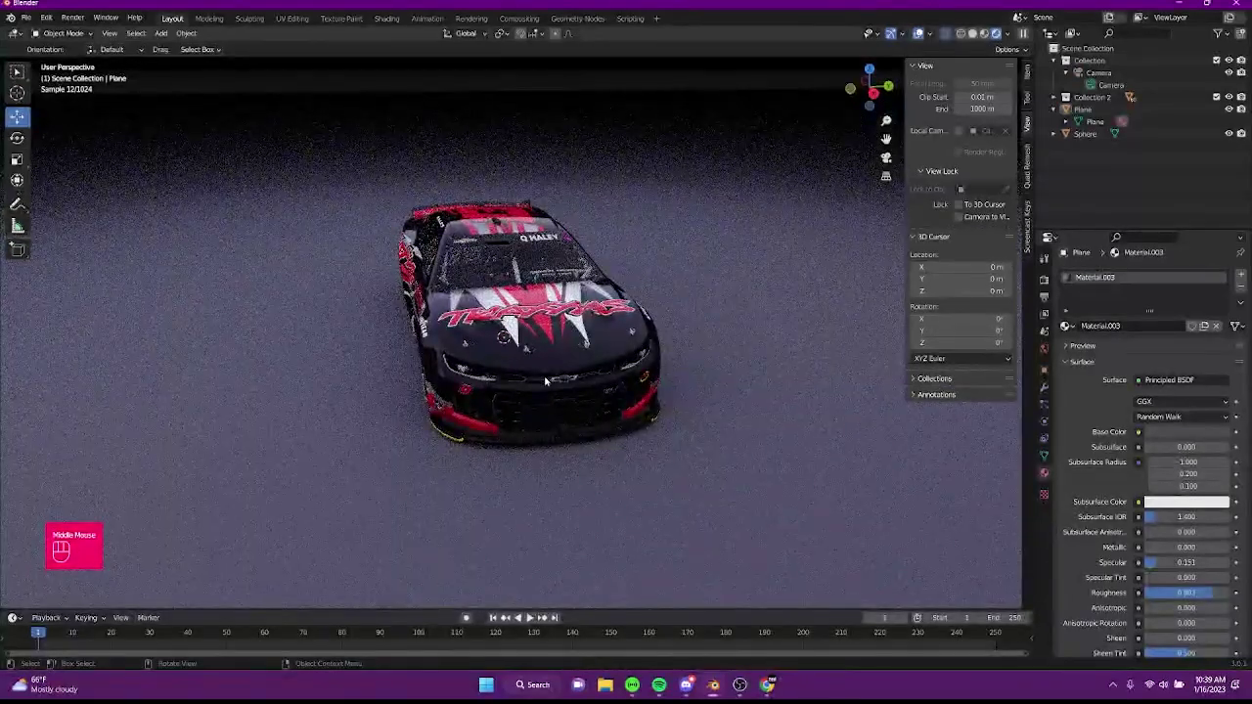
left_click_drag(565, 365, 490, 368)
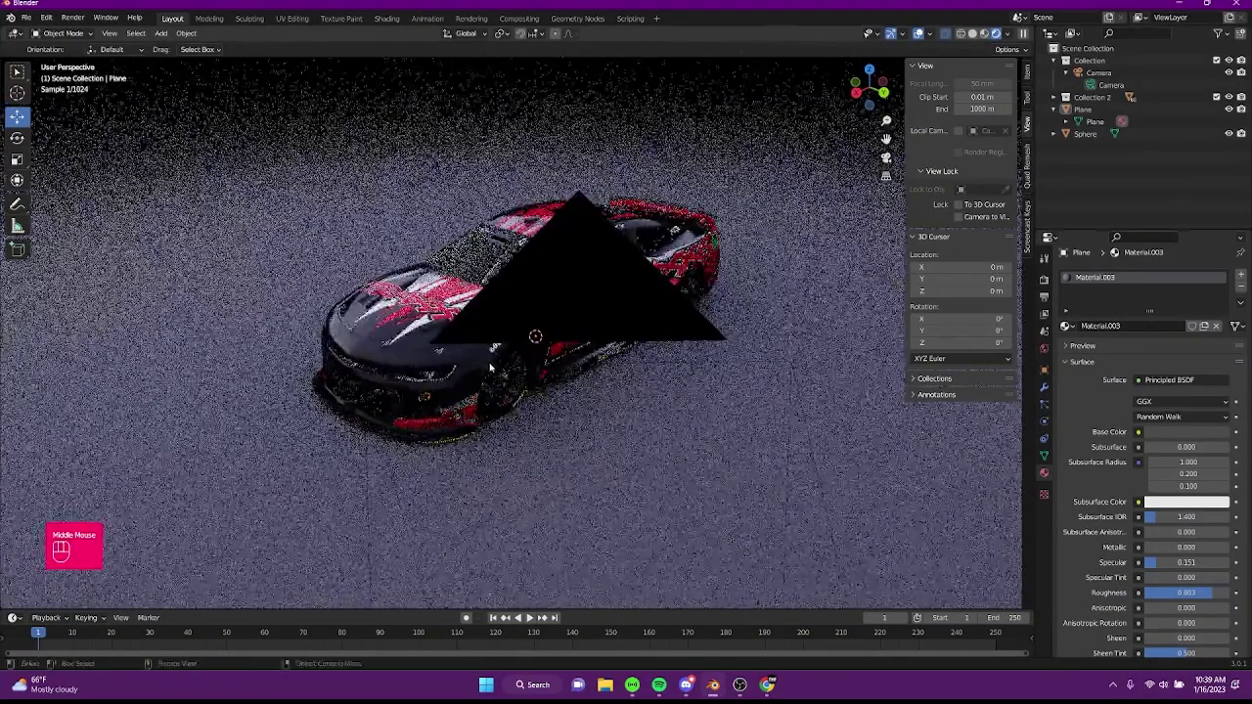
key("KP_0")
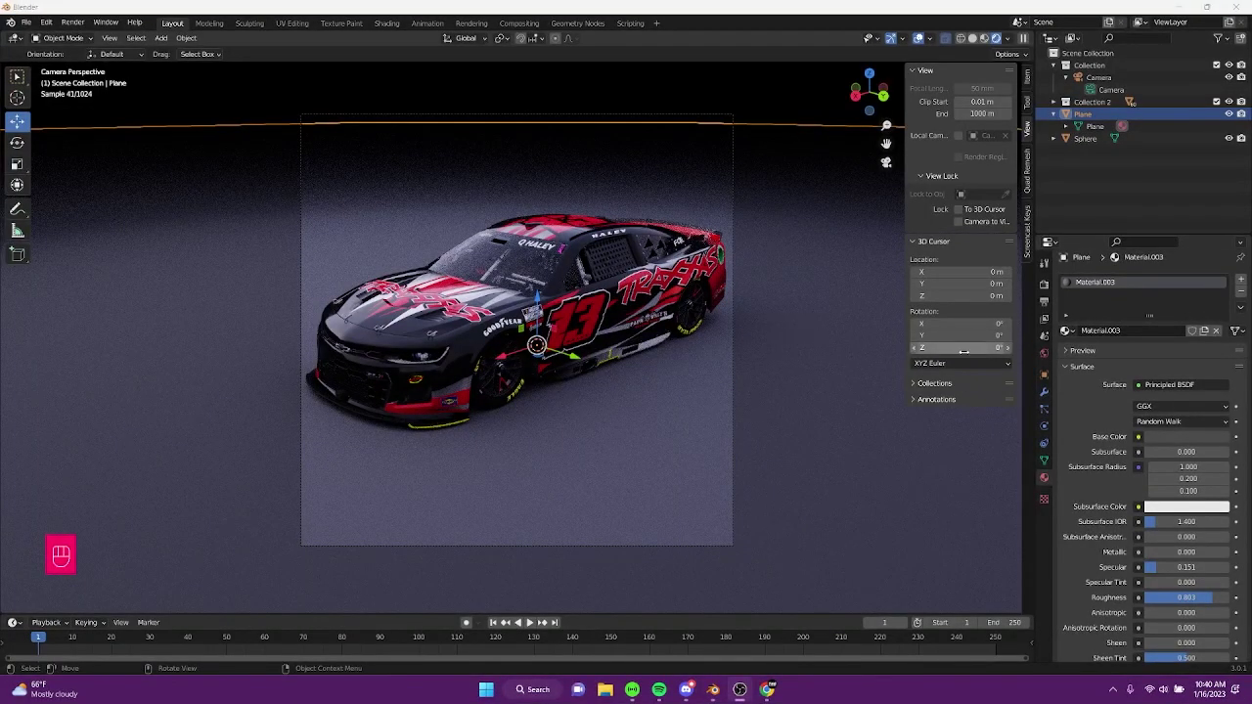
Set render Max Samples to 180 and render the final square image of the Camaro.
left_click(1046, 316)
left_click(1046, 299)
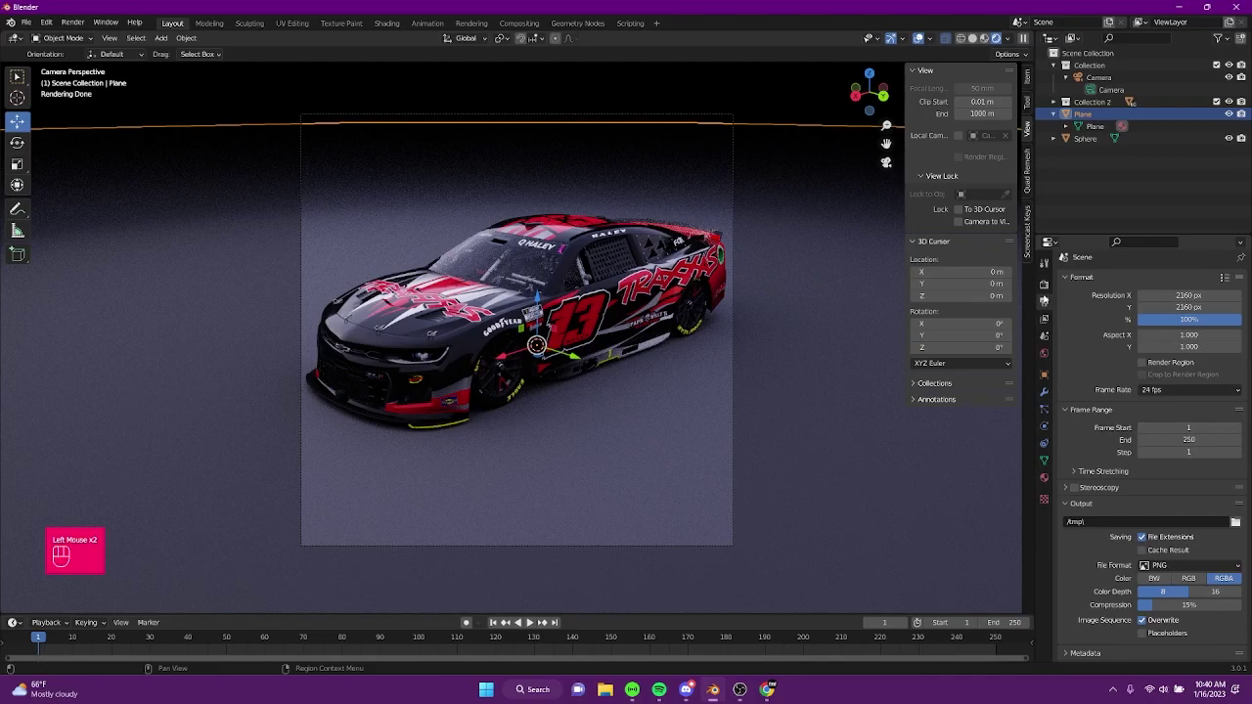
double_click(1045, 286)
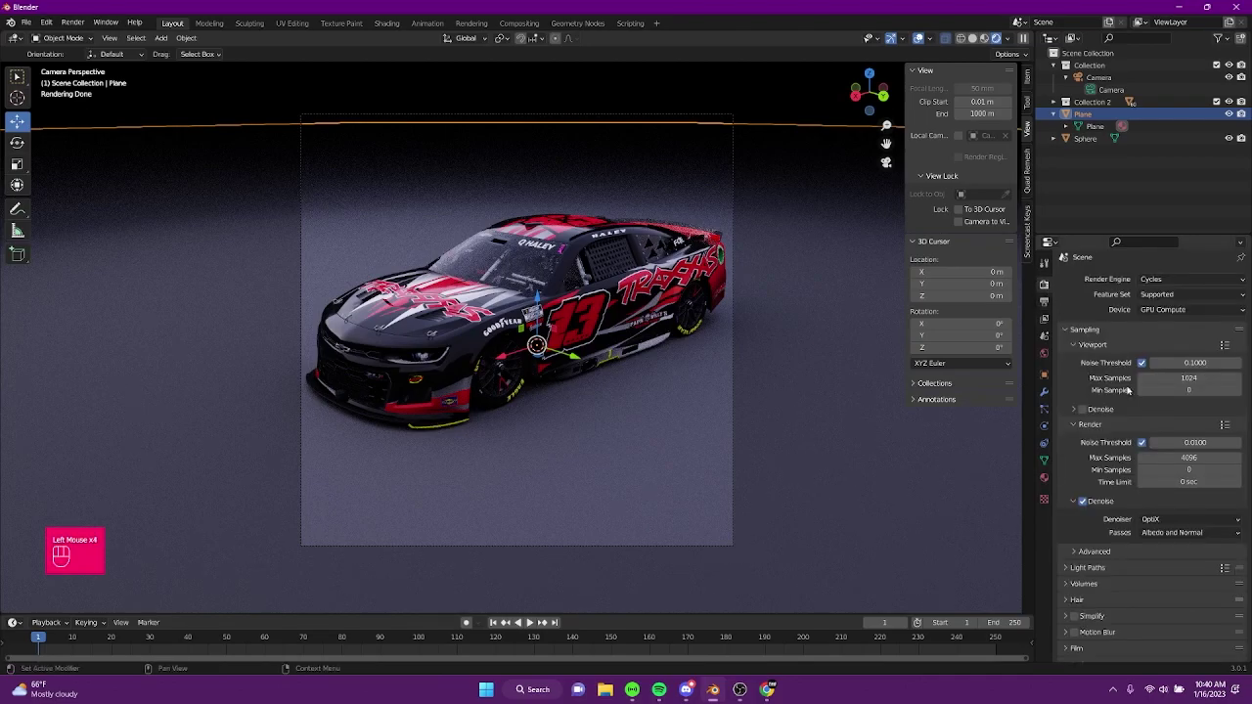
scroll("down", 3)
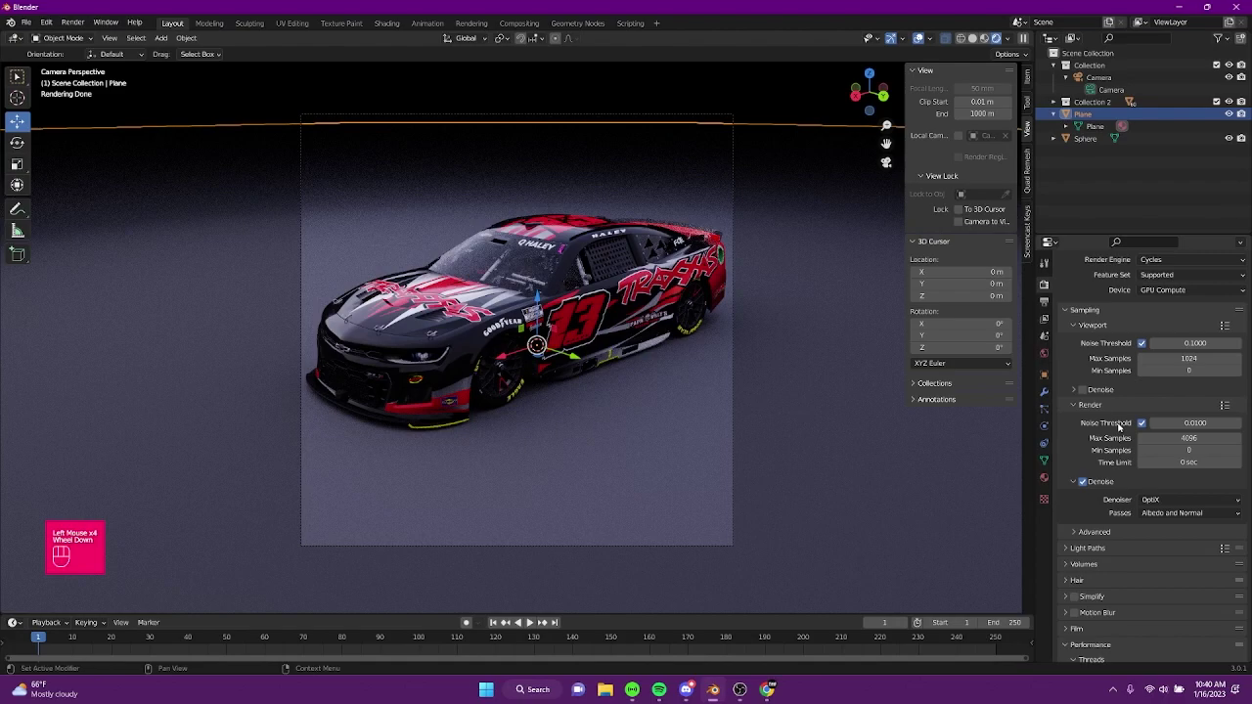
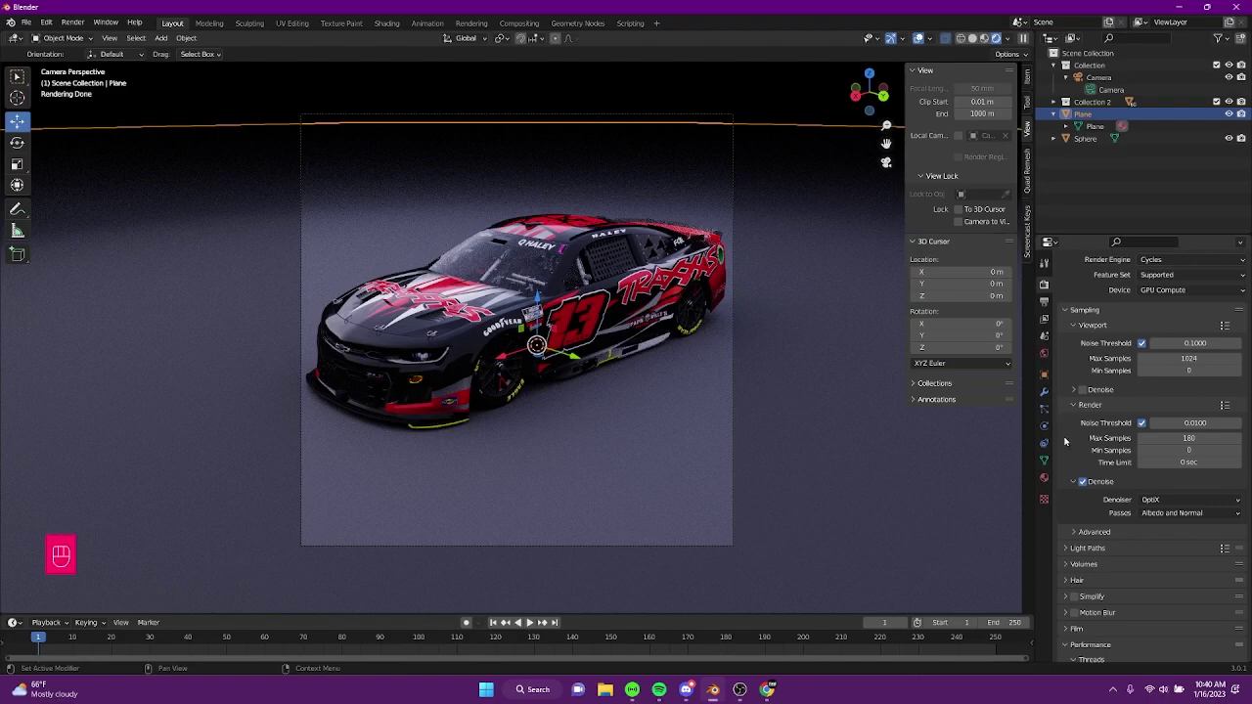
left_click(1068, 440)
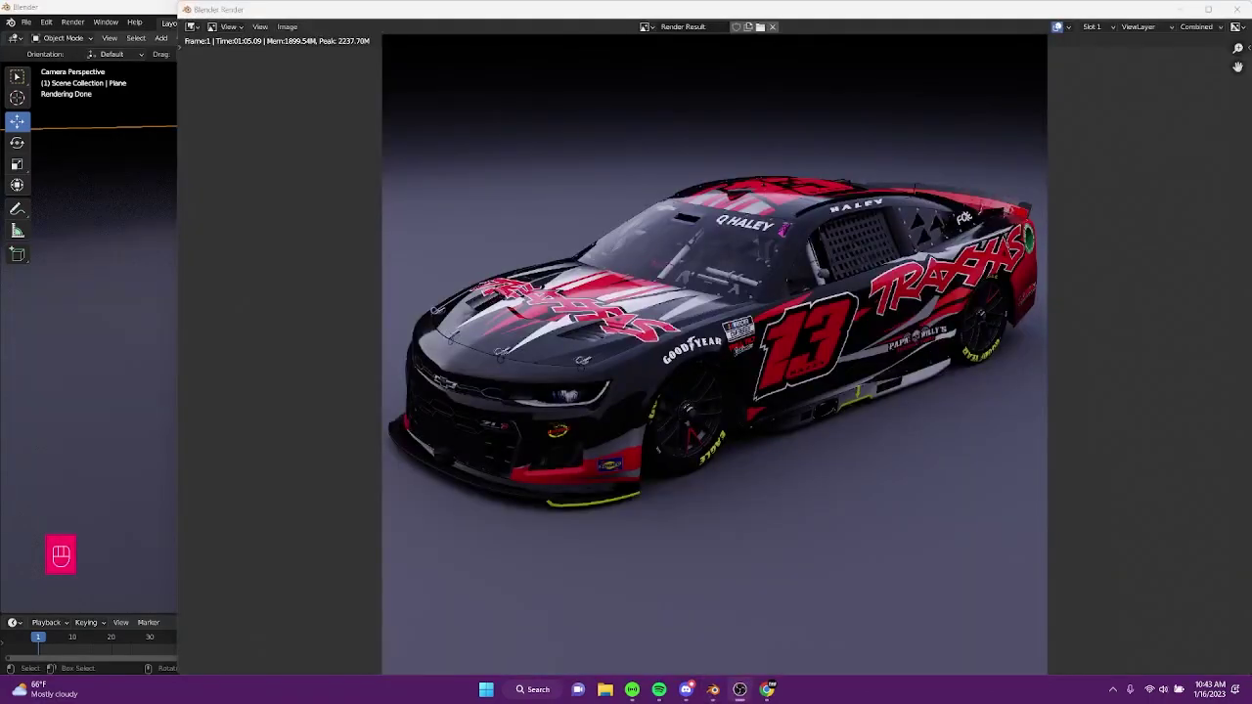